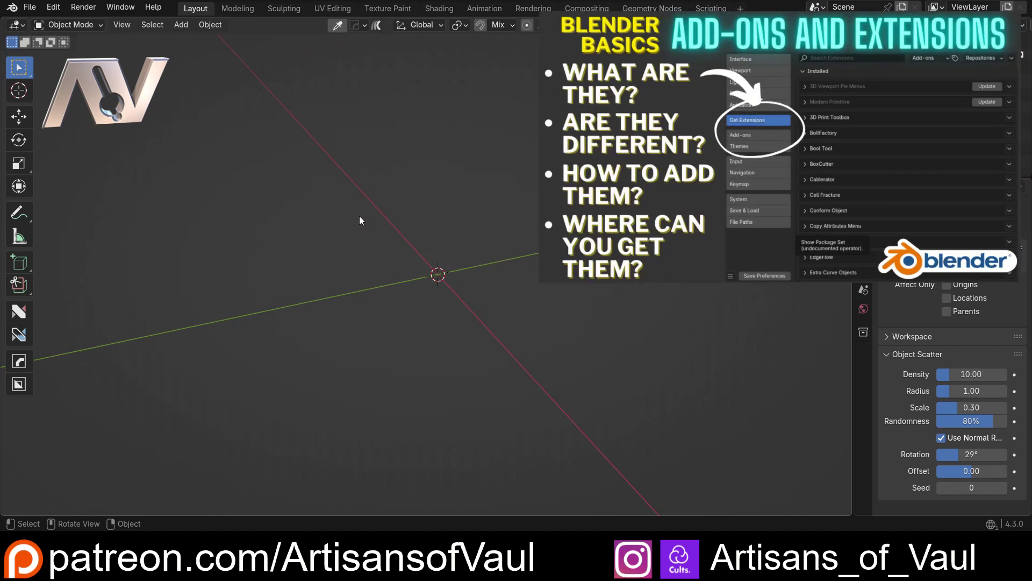
- Bring up the Preferences window on the Get Extensions page
{"action": "key", "text": "shift+a"}
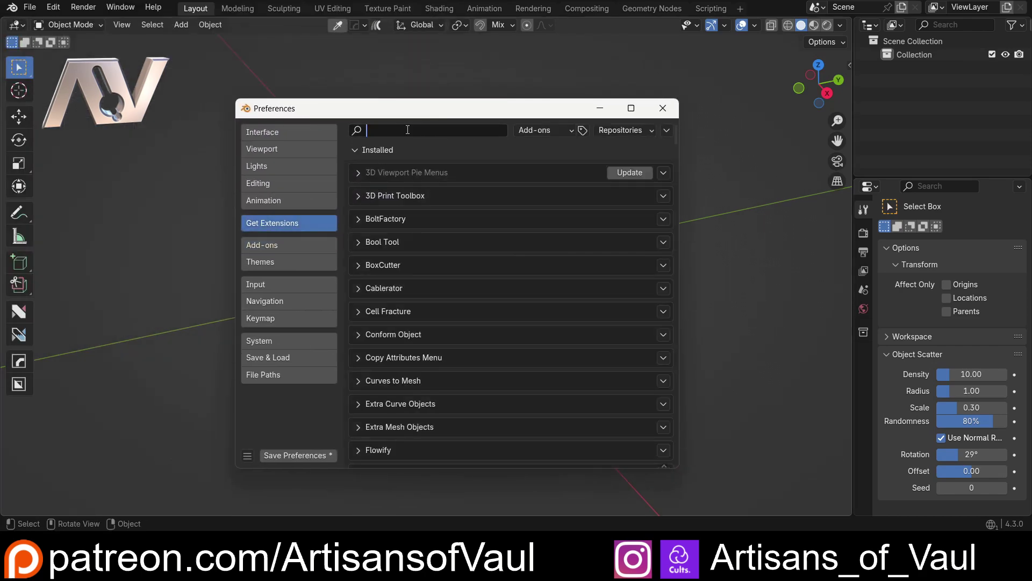
- Filter extensions by 'ext' to confirm the Extra Curve/Mesh add-ons, then close Preferences
{"action": "key", "text": "e"}
{"action": "key", "text": "x"}
{"action": "key", "text": "t"}
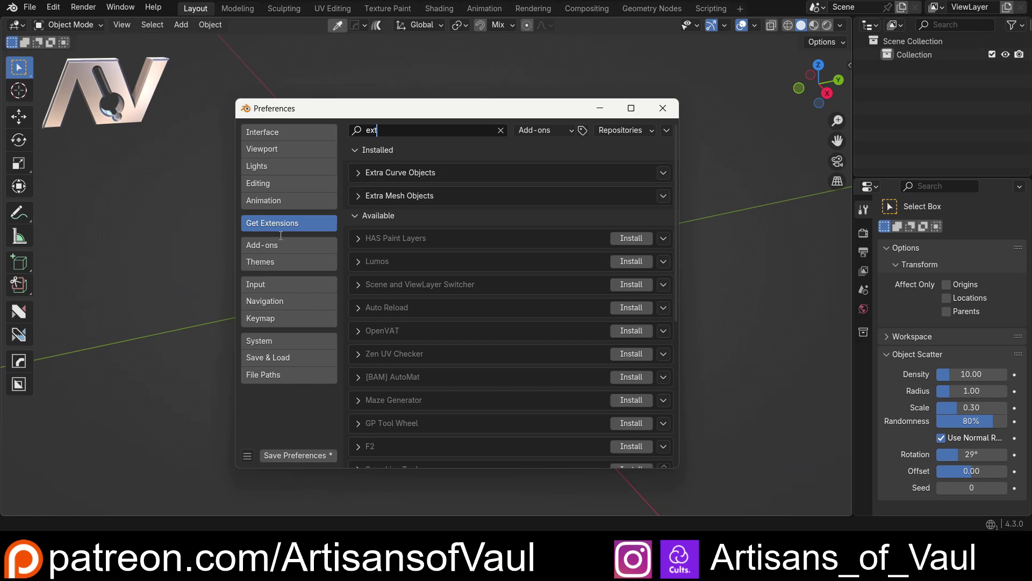
{"action": "double_click", "coordinate": [280, 247]}
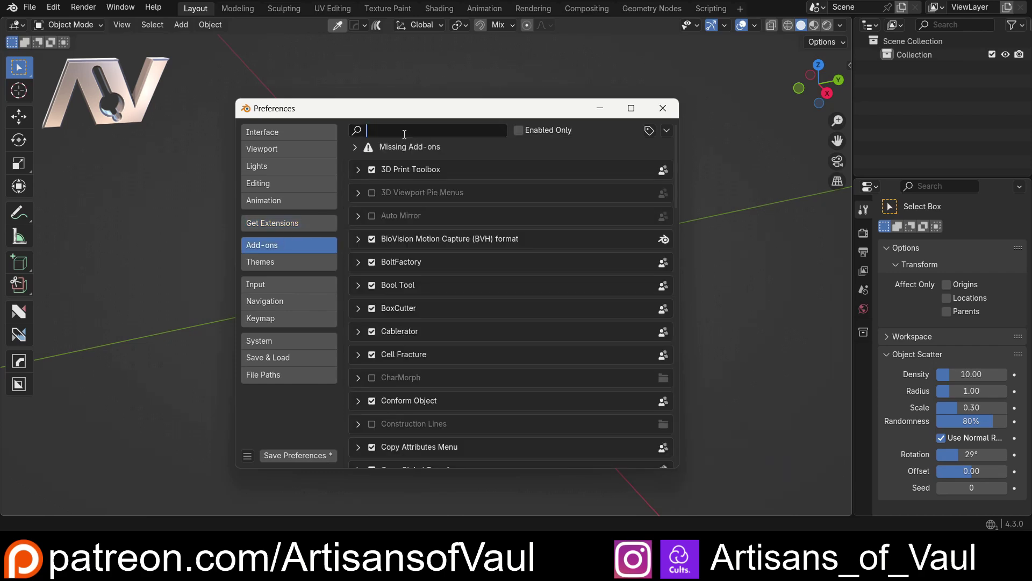
{"action": "key", "text": "x"}
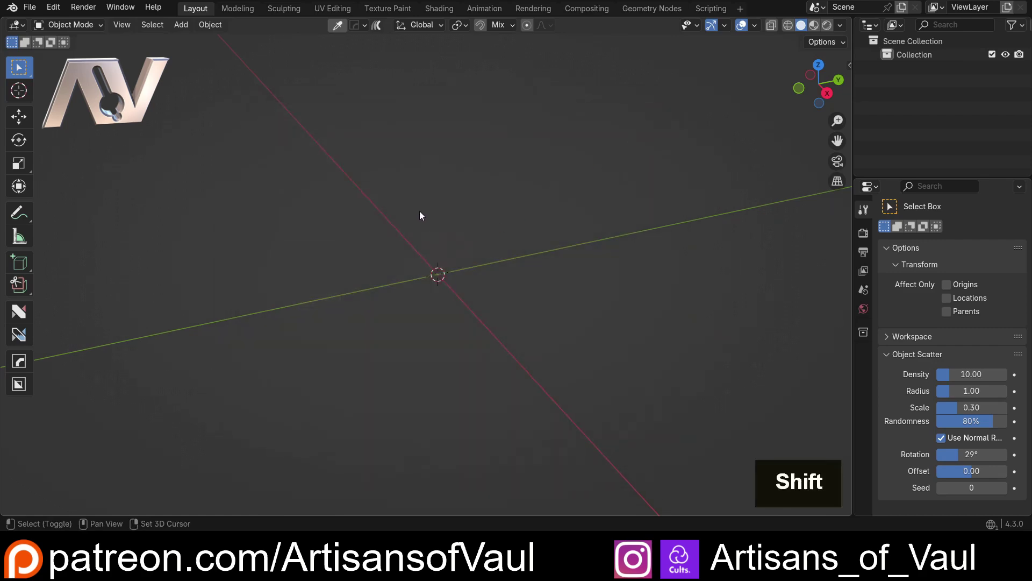
- Add a Bézier curve and rotate it 90° while viewing it from above
{"action": "key", "text": "shift+a"}
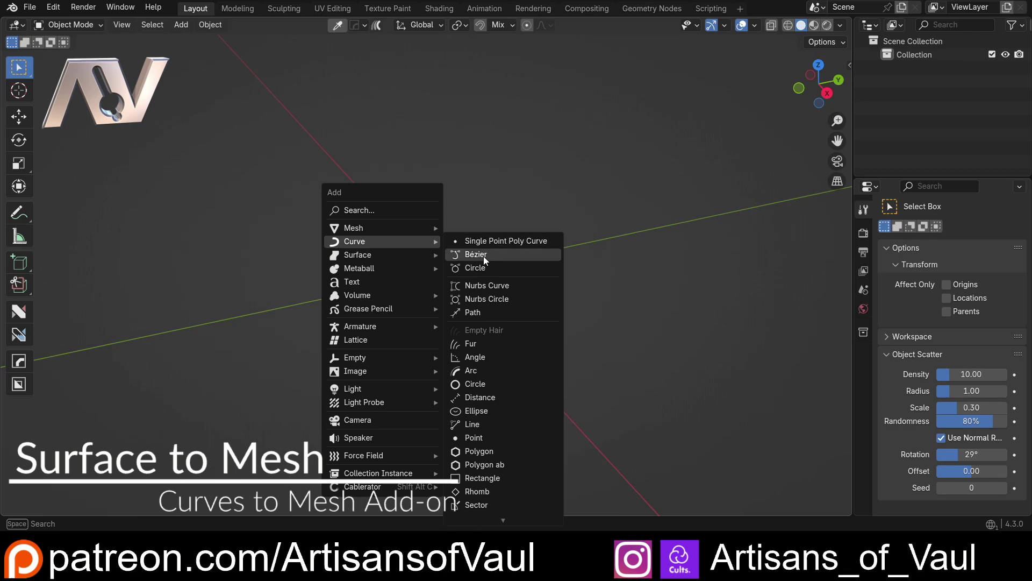
{"action": "middle_click", "coordinate": [476, 280]}
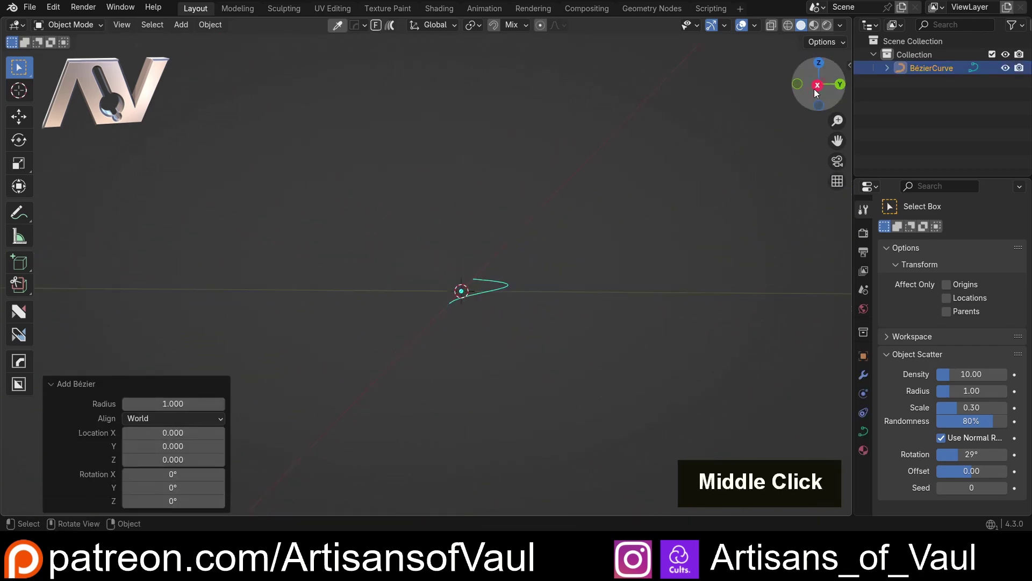
{"action": "middle_click", "coordinate": [623, 258]}
{"action": "key", "text": "r"}
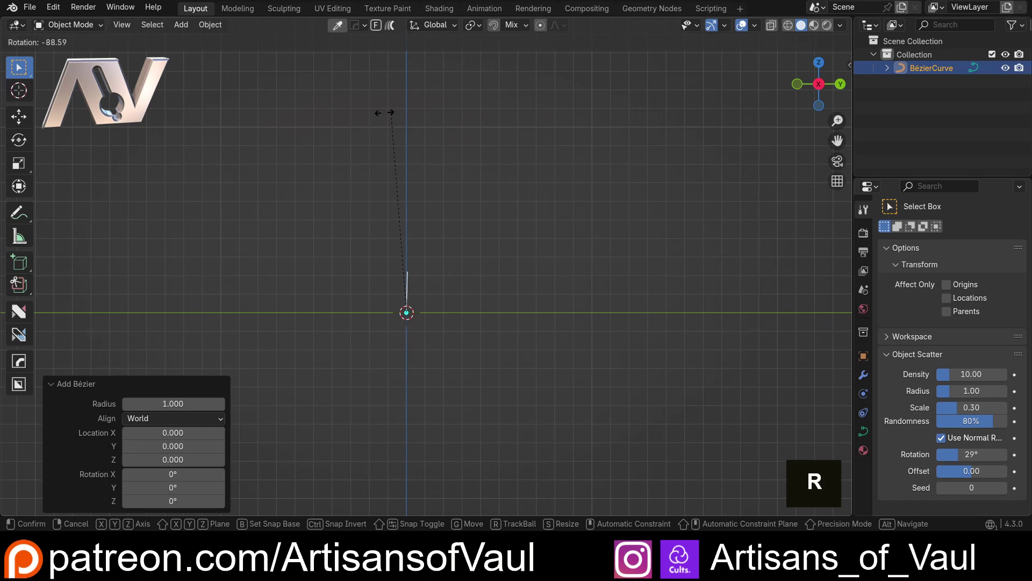
{"action": "scroll", "scroll_direction": "down", "scroll_amount": 3}
{"action": "middle_click", "coordinate": [452, 129]}
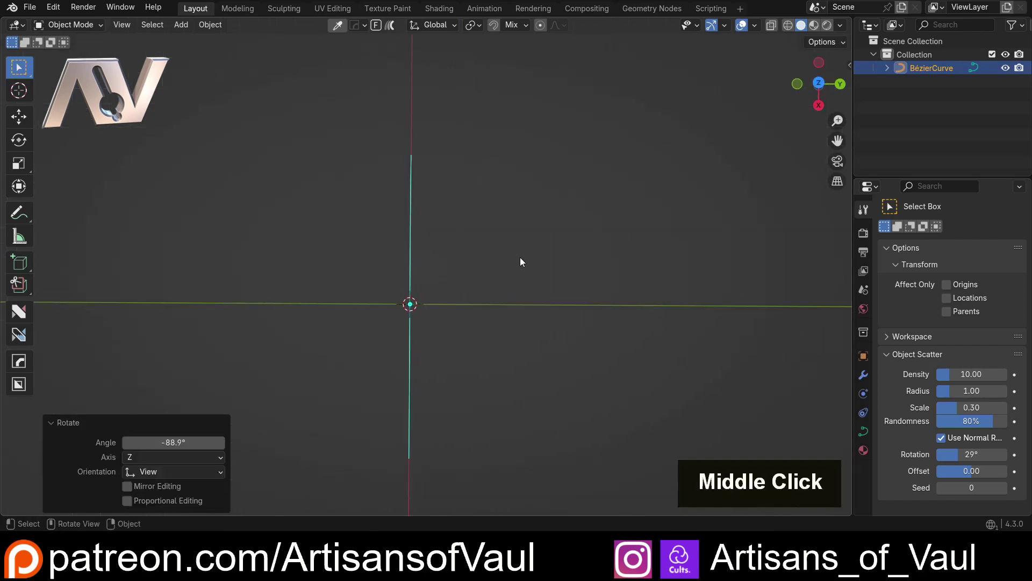
{"action": "scroll", "scroll_direction": "down", "scroll_amount": 3}
- Duplicate the curve and move the copy along Y to form a parallel pair
{"action": "key", "text": "g"}
{"action": "key", "text": "y"}
{"action": "middle_click", "coordinate": [388, 236]}
{"action": "key", "text": "shift+d"}
{"action": "key", "text": "y"}
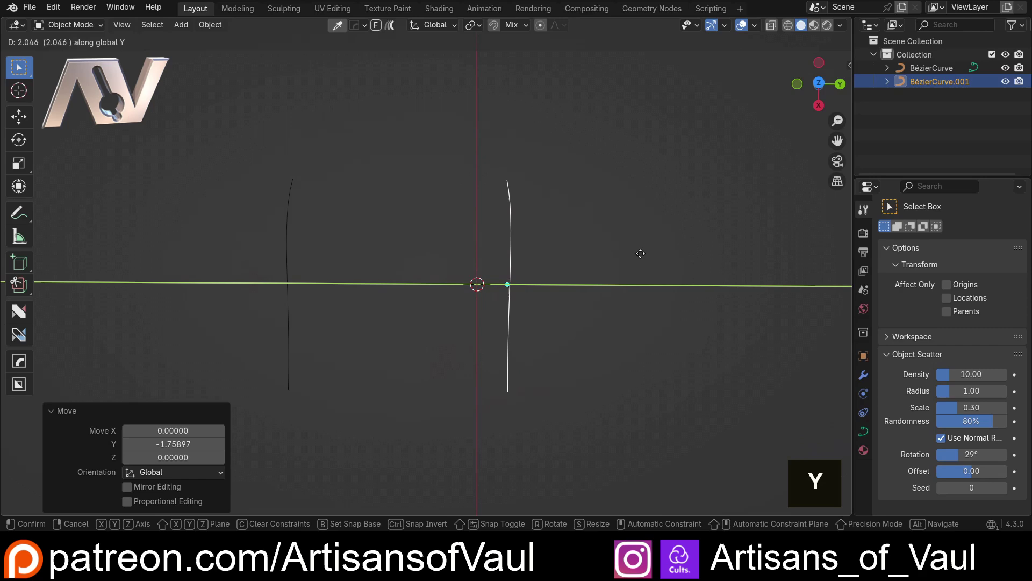
{"action": "middle_click", "coordinate": [444, 230]}
{"action": "middle_click", "coordinate": [554, 301]}
- Duplicate both curves, rotate them 90° and reposition to close a four-curve frame, then show the side panel
{"action": "key", "text": "shift+d"}
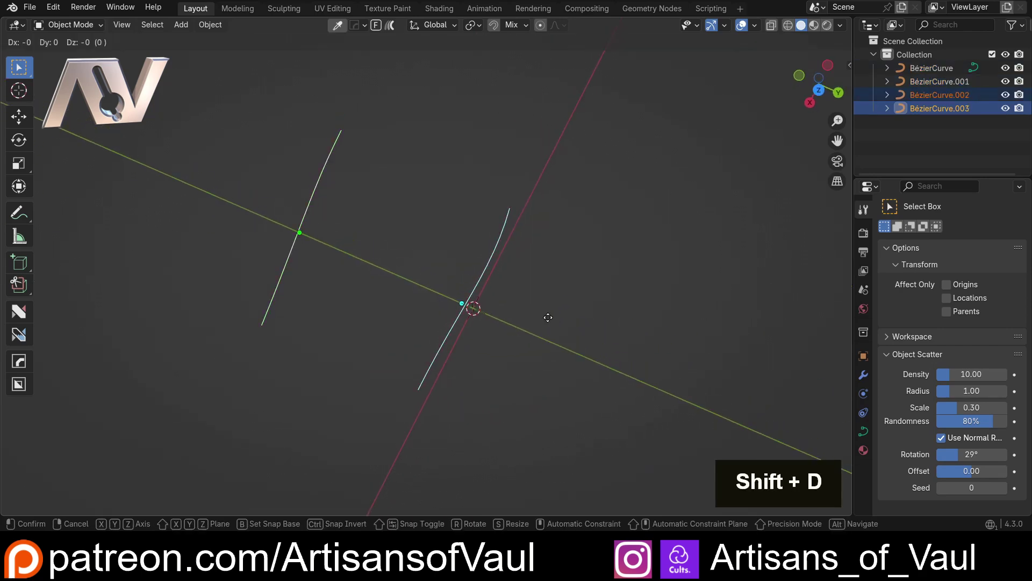
{"action": "key", "text": "z"}
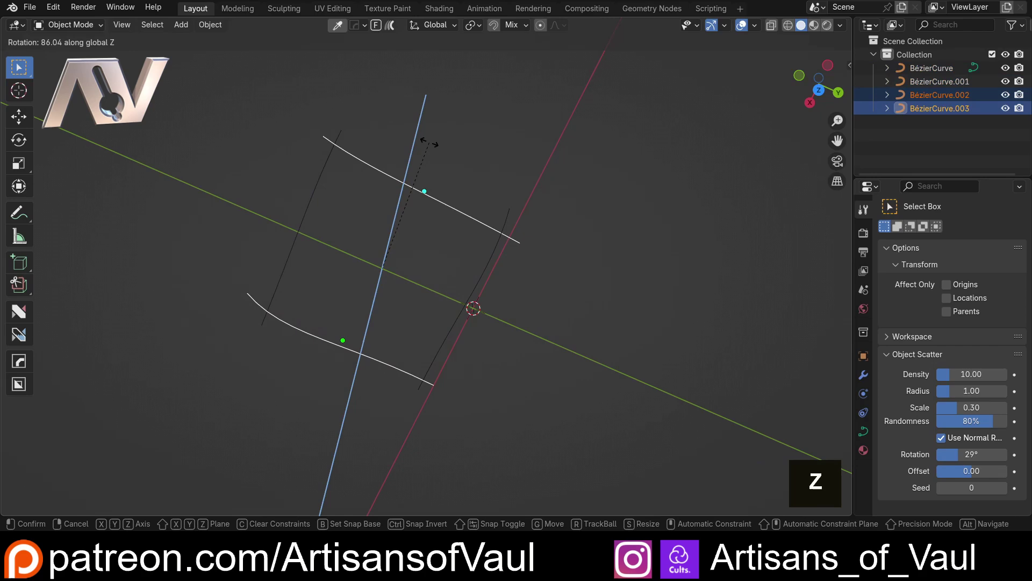
{"action": "middle_click", "coordinate": [393, 242]}
{"action": "key", "text": "g"}
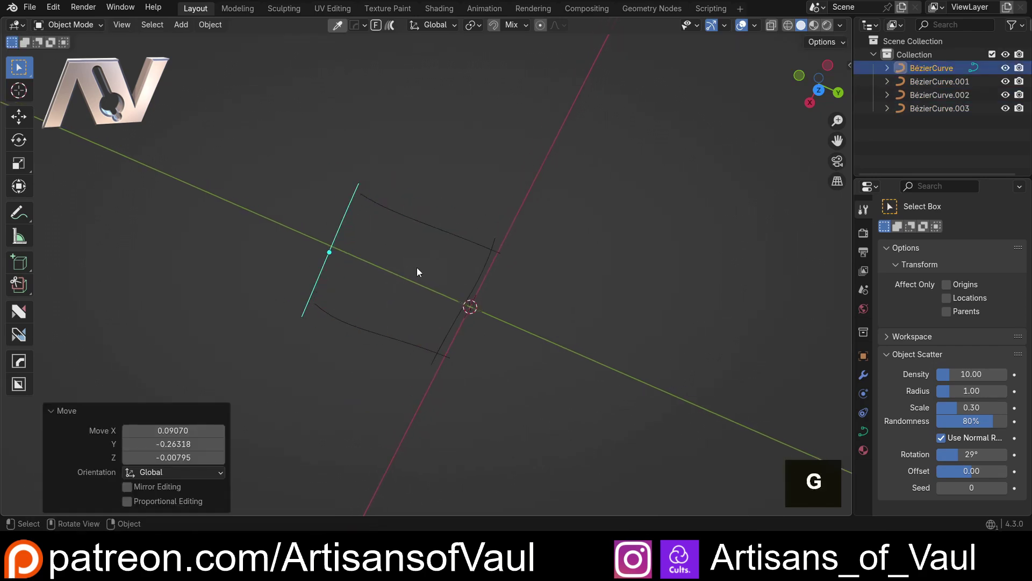
{"action": "double_click", "coordinate": [477, 295]}
{"action": "key", "text": "g"}
{"action": "middle_click", "coordinate": [446, 286]}
{"action": "scroll", "scroll_direction": "up", "scroll_amount": 3}
{"action": "middle_click", "coordinate": [471, 169]}
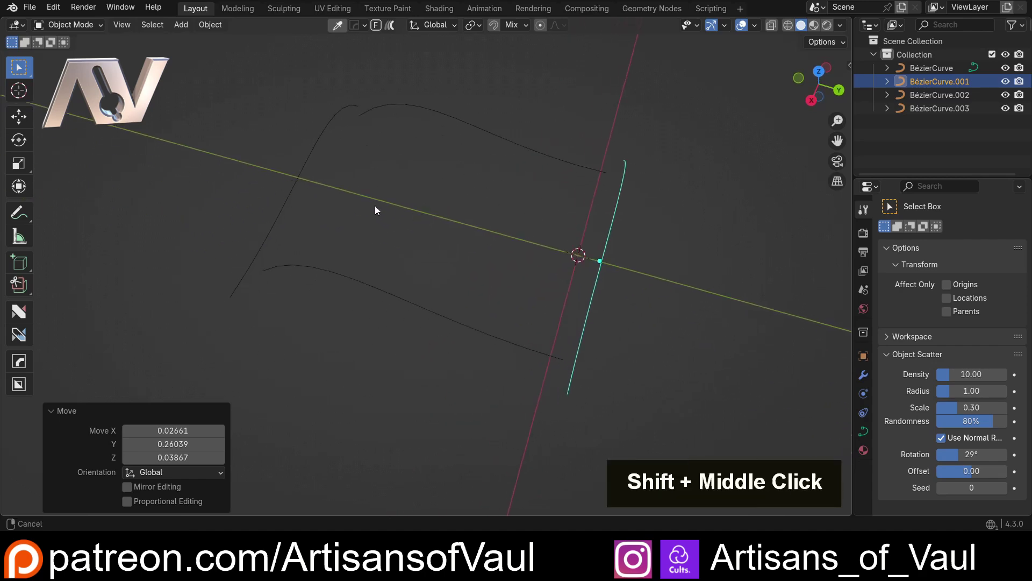
{"action": "middle_click", "coordinate": [358, 173]}
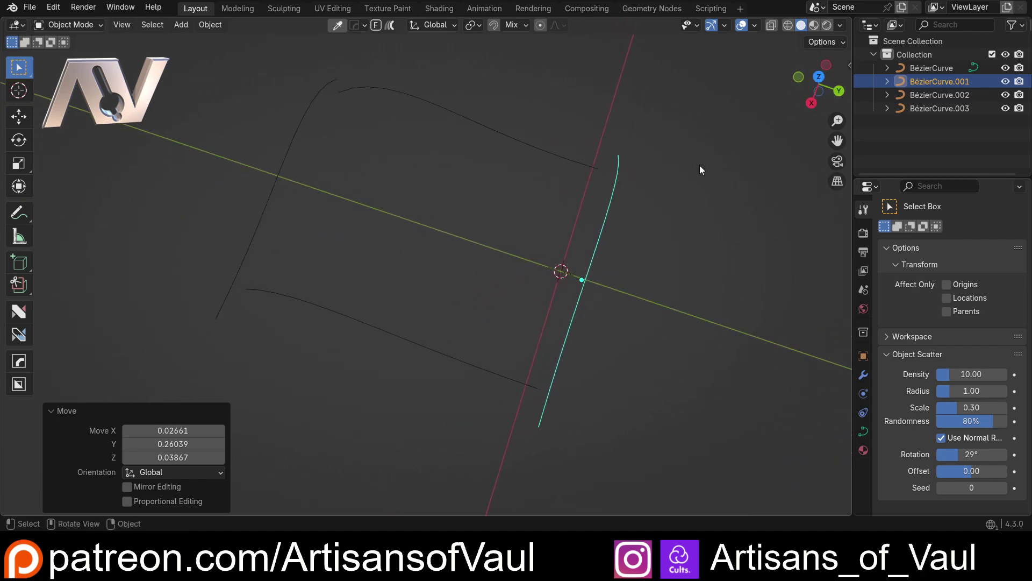
{"action": "key", "text": "n"}
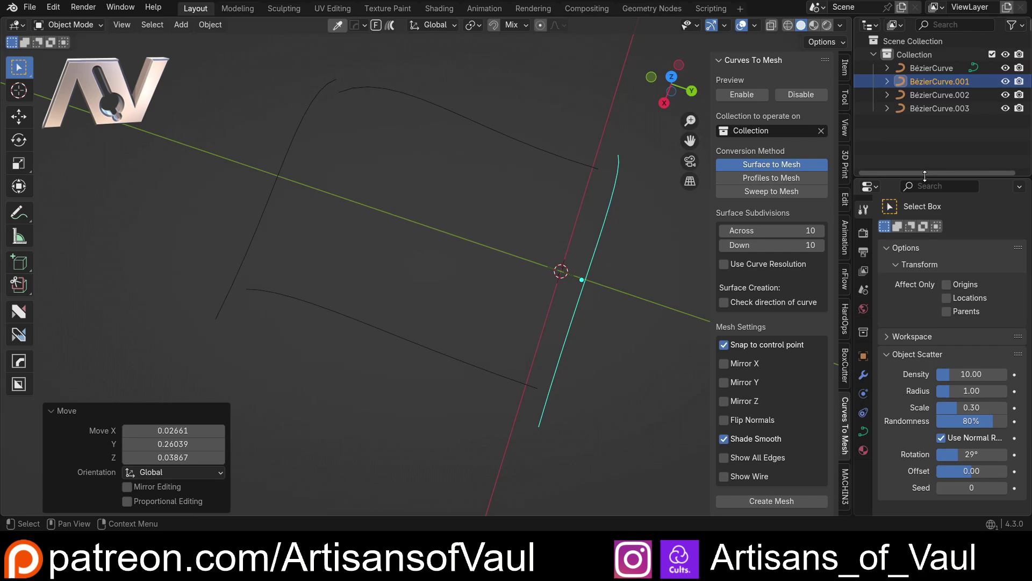
- Create a collection named Test in the Outliner and select the four curves for it
{"action": "middle_click", "coordinate": [626, 228]}
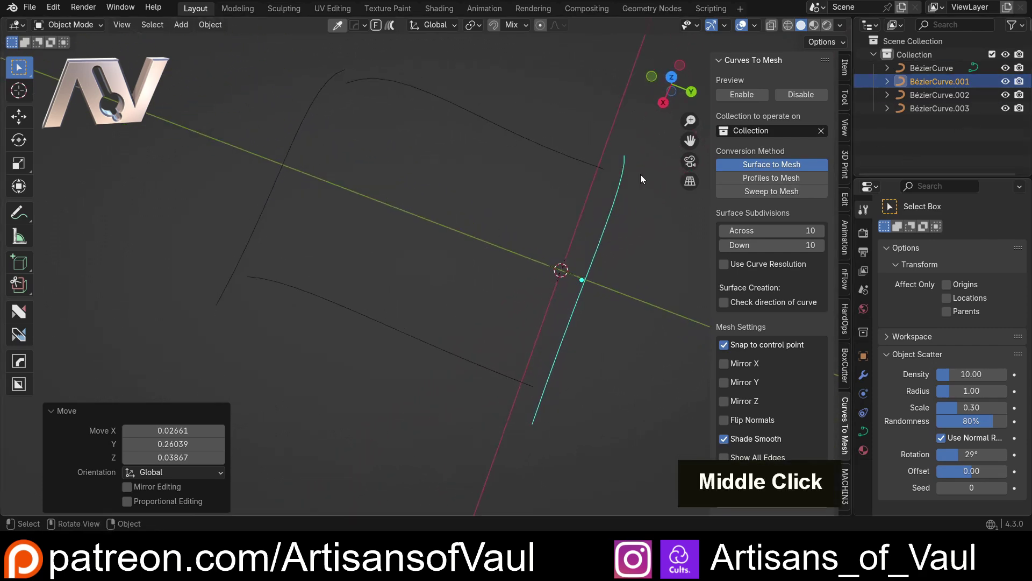
{"action": "right_click", "coordinate": [893, 131]}
{"action": "double_click", "coordinate": [927, 126]}
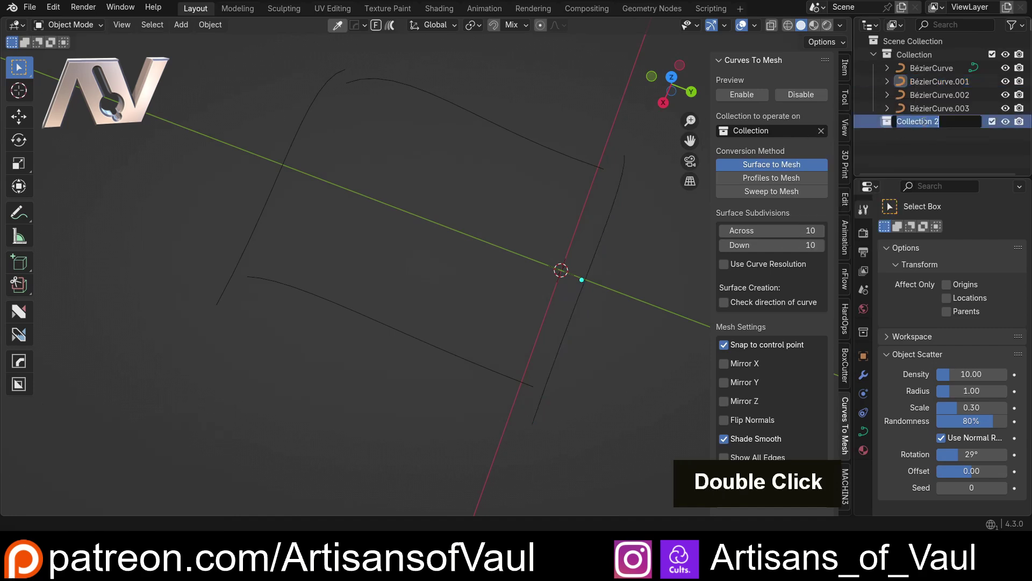
{"action": "key", "text": "shift+t"}
{"action": "key", "text": "e"}
{"action": "key", "text": "s"}
{"action": "key", "text": "Return"}
{"action": "left_click", "coordinate": [926, 109]}
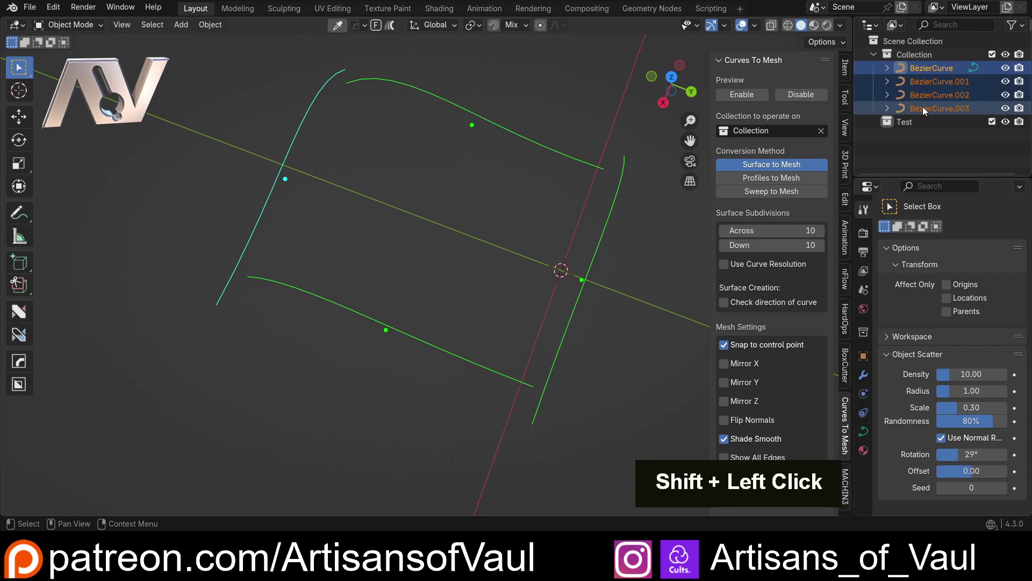
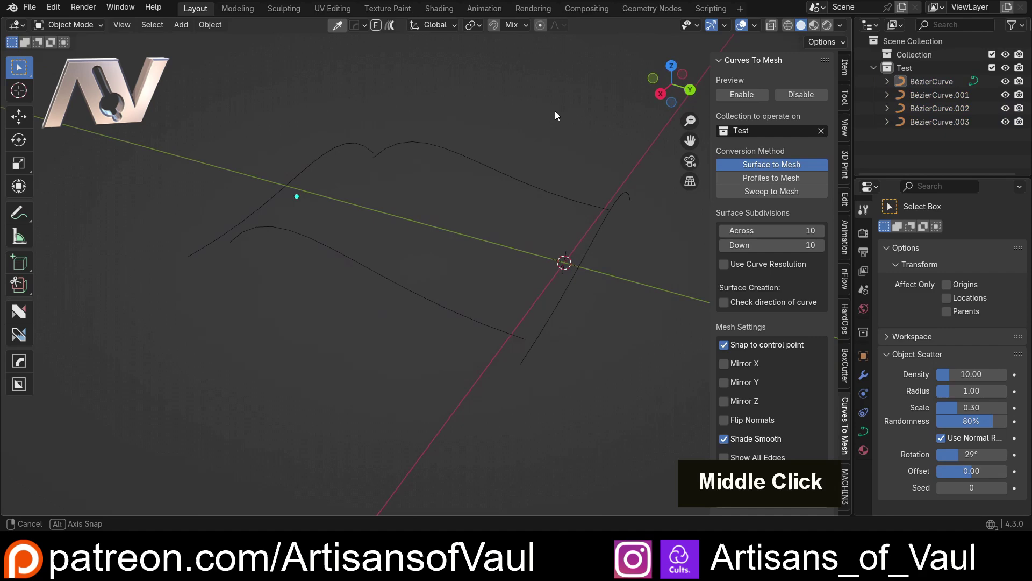
- Enable the Curves To Mesh surface preview on the Test collection and select the bottom curve
{"action": "scroll", "scroll_direction": "down", "scroll_amount": 3}
{"action": "scroll", "scroll_direction": "up", "scroll_amount": 3}
{"action": "middle_click", "coordinate": [479, 156]}
{"action": "middle_click", "coordinate": [470, 171]}
{"action": "scroll", "scroll_direction": "down", "scroll_amount": 3}
{"action": "middle_click", "coordinate": [459, 159]}
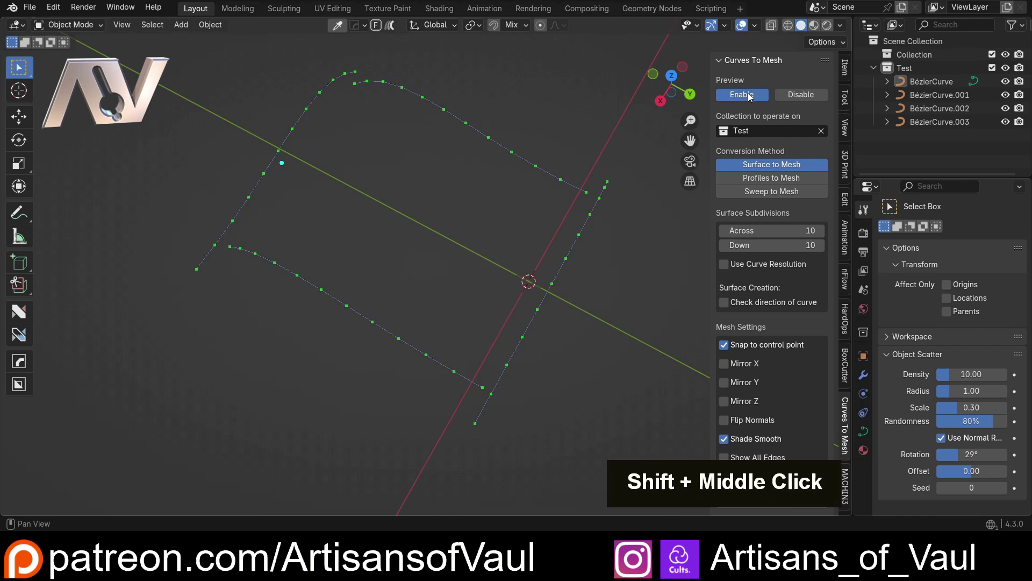
{"action": "middle_click", "coordinate": [458, 160]}
{"action": "middle_click", "coordinate": [434, 130]}
{"action": "middle_click", "coordinate": [416, 133]}
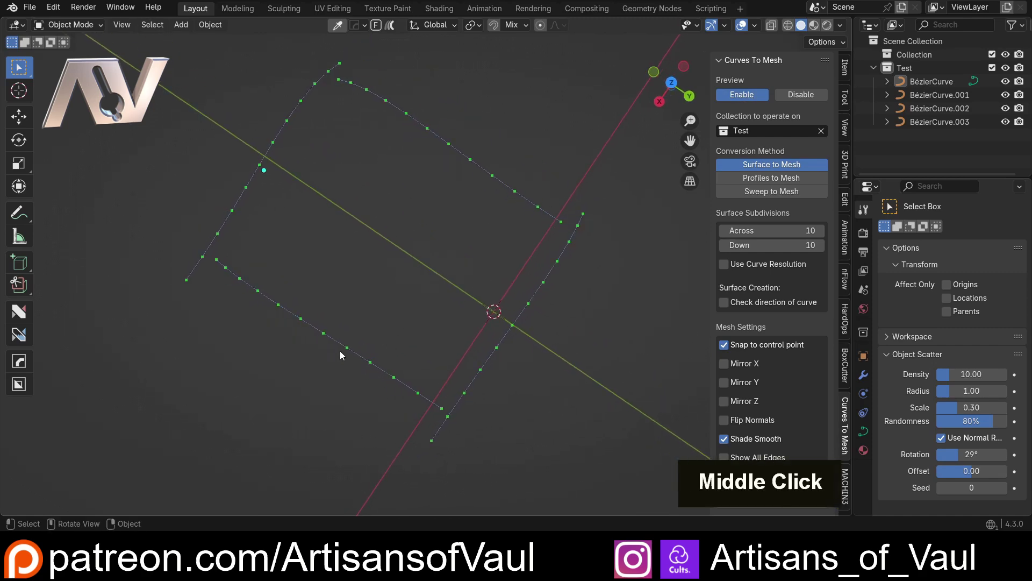
{"action": "middle_click", "coordinate": [338, 249]}
{"action": "middle_click", "coordinate": [410, 185]}
{"action": "middle_click", "coordinate": [329, 92]}
{"action": "scroll", "scroll_direction": "up", "scroll_amount": 3}
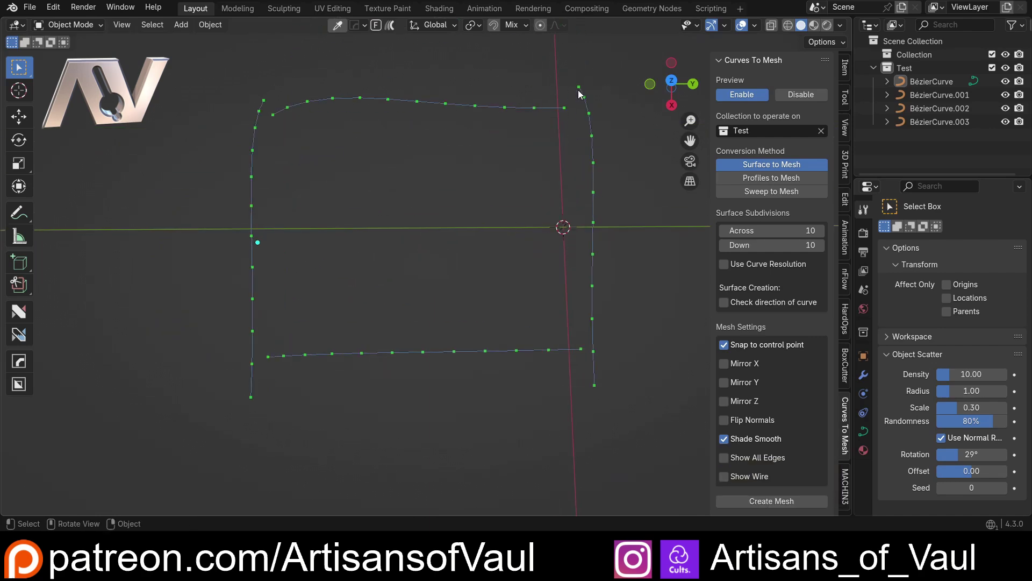
{"action": "middle_click", "coordinate": [280, 292]}
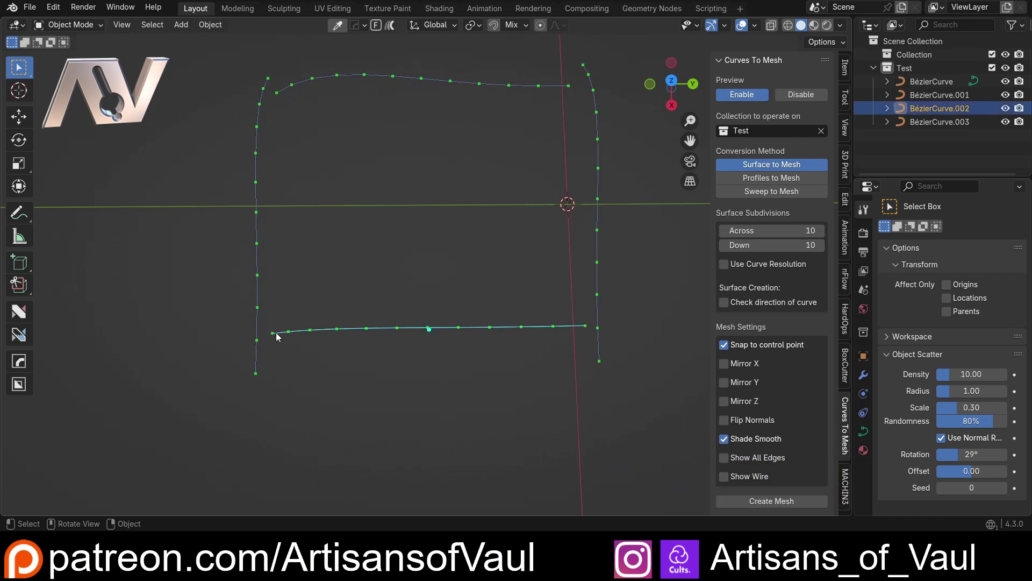
- Edit the bottom, right and left boundary curves' handles so the previewed surface bulges and waves
{"action": "key", "text": "Tab"}
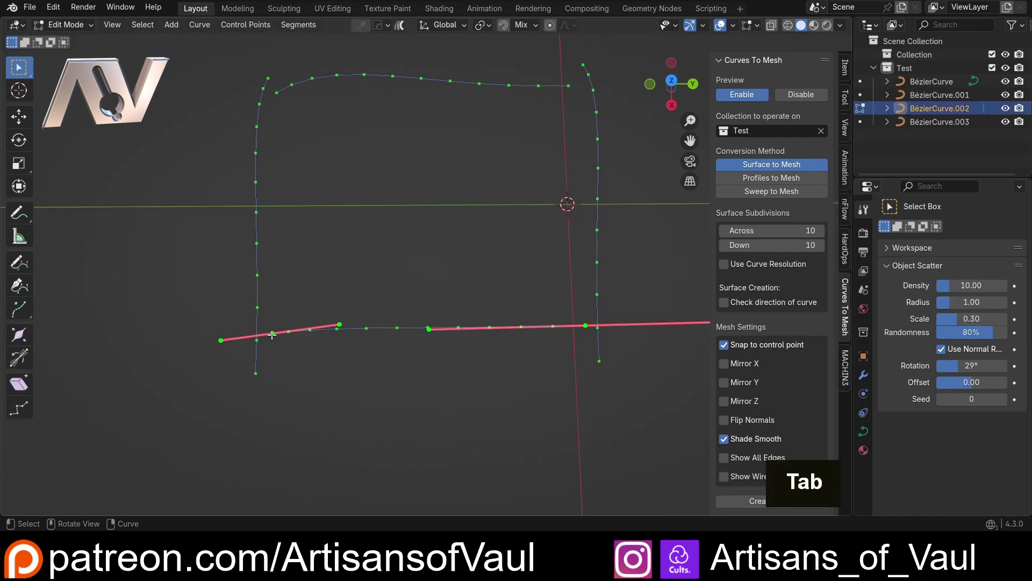
{"action": "key", "text": "g"}
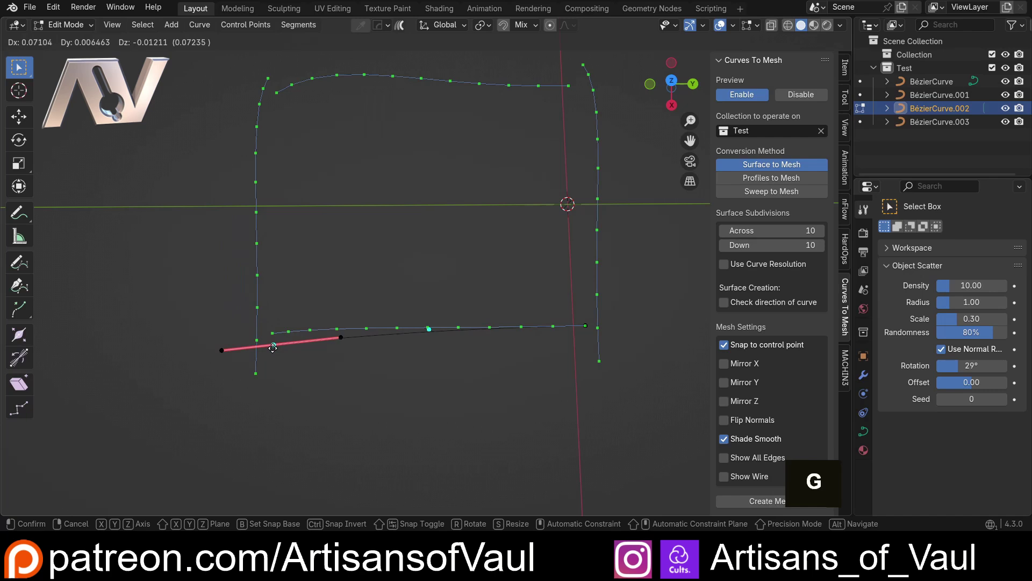
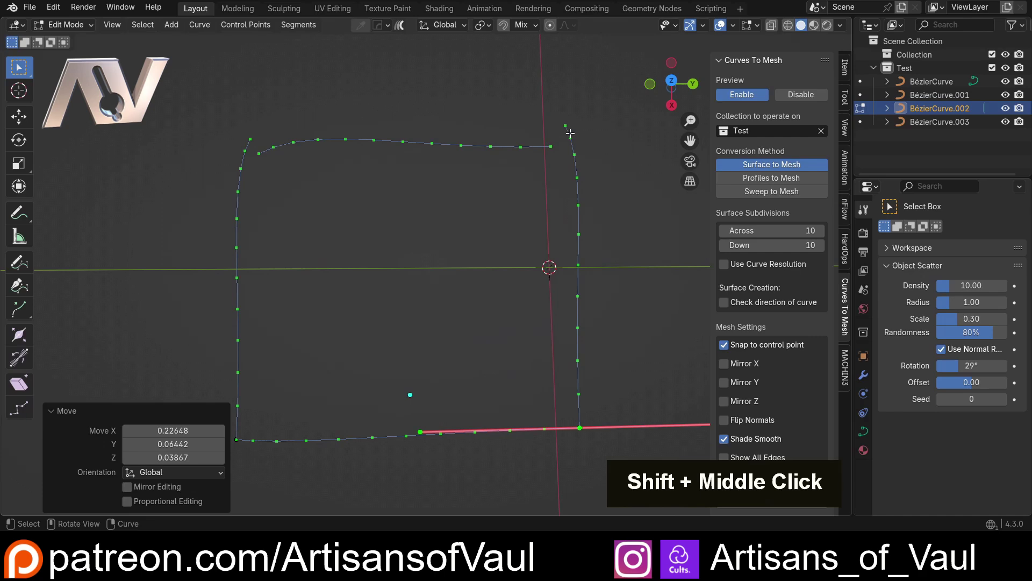
{"action": "key", "text": "alt+q"}
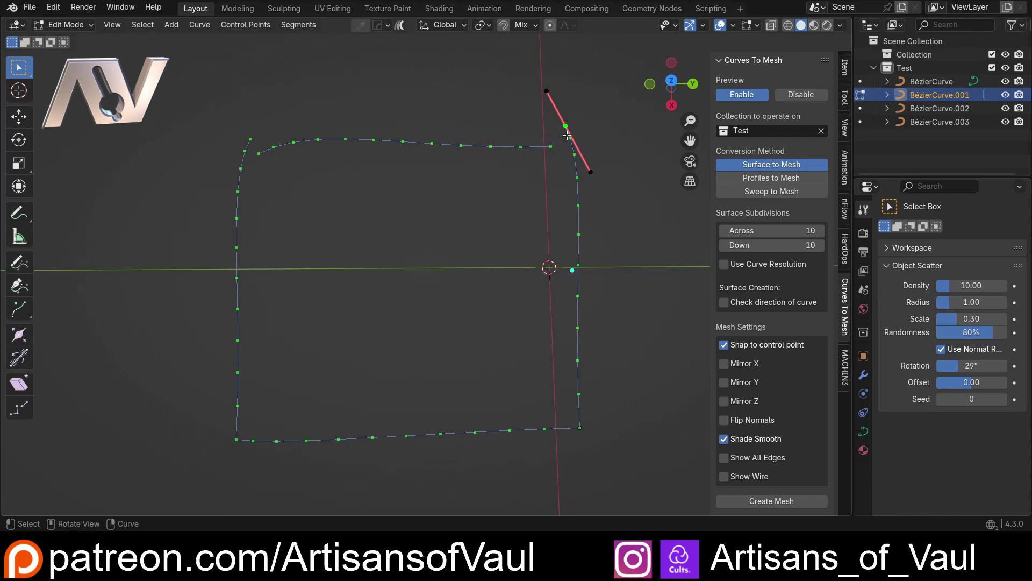
{"action": "key", "text": "g"}
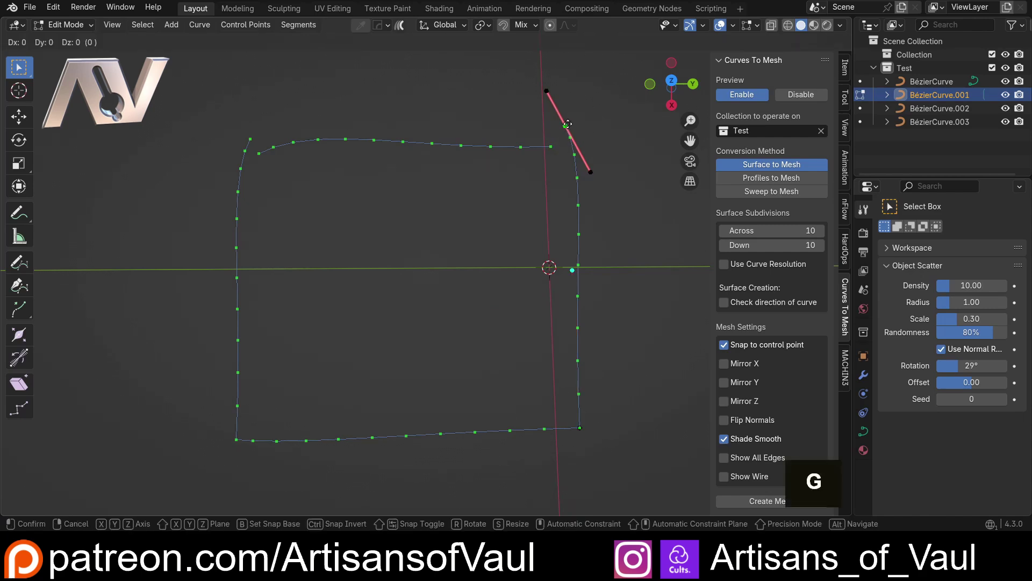
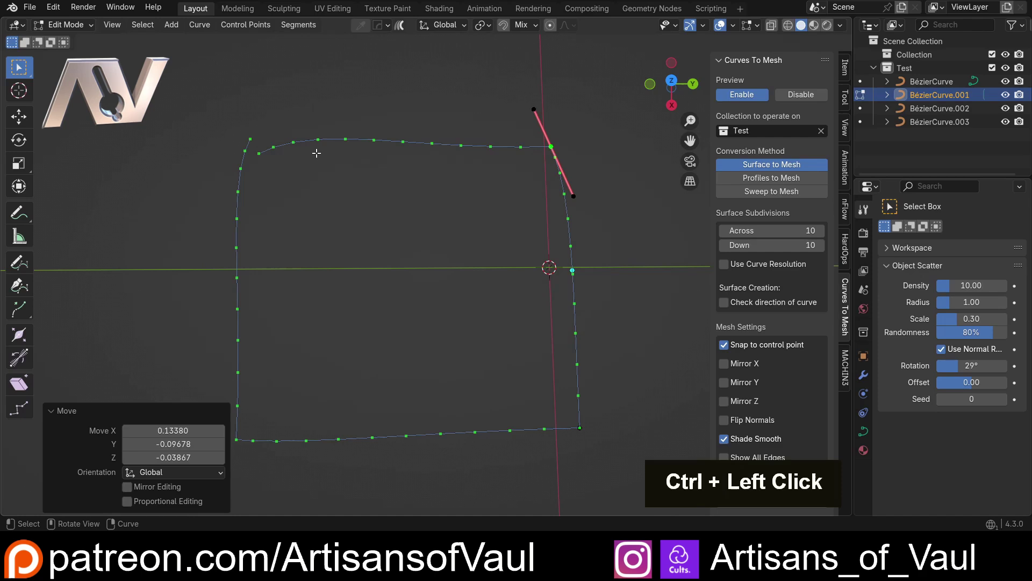
{"action": "key", "text": "alt+q"}
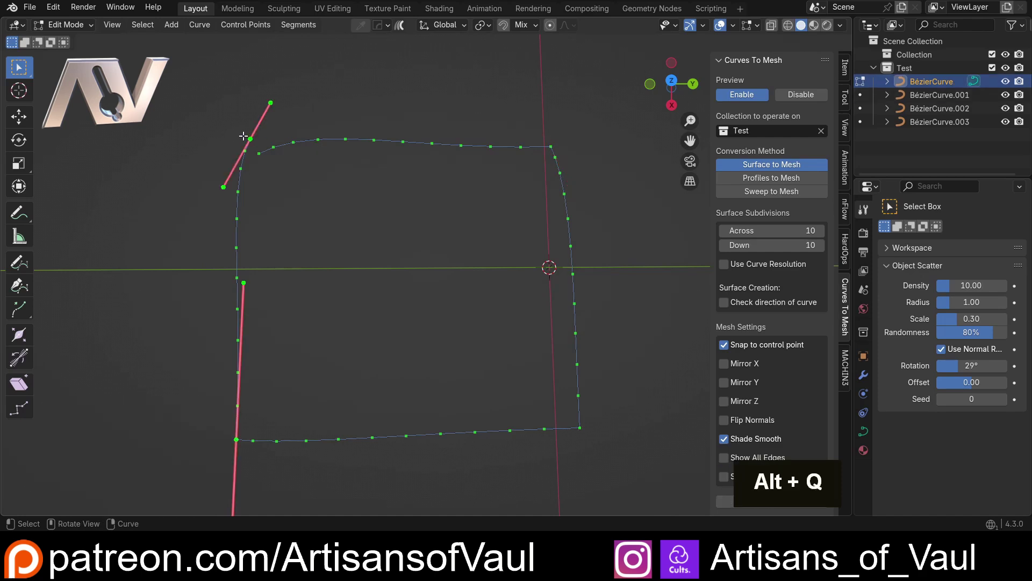
{"action": "key", "text": "g"}
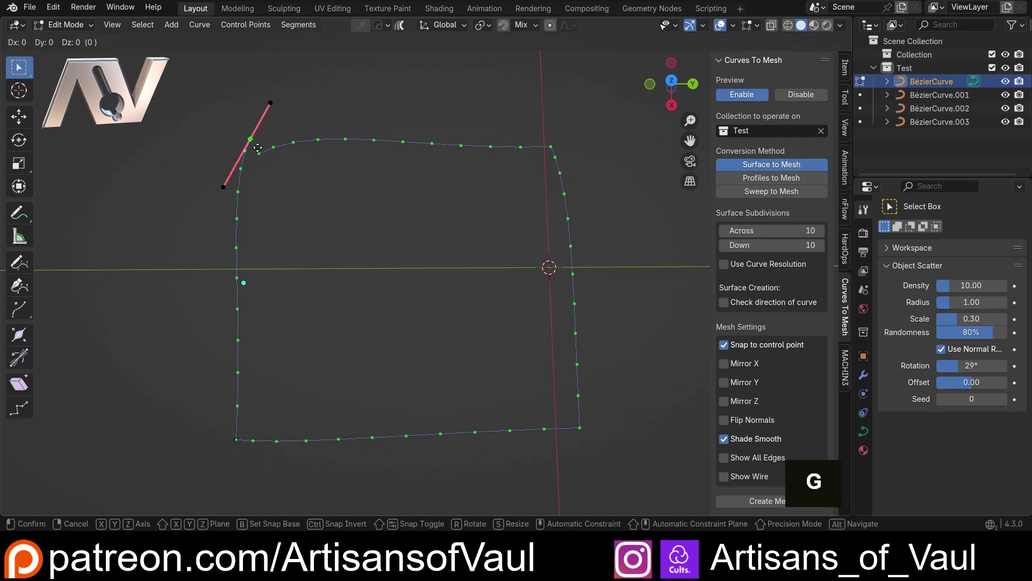
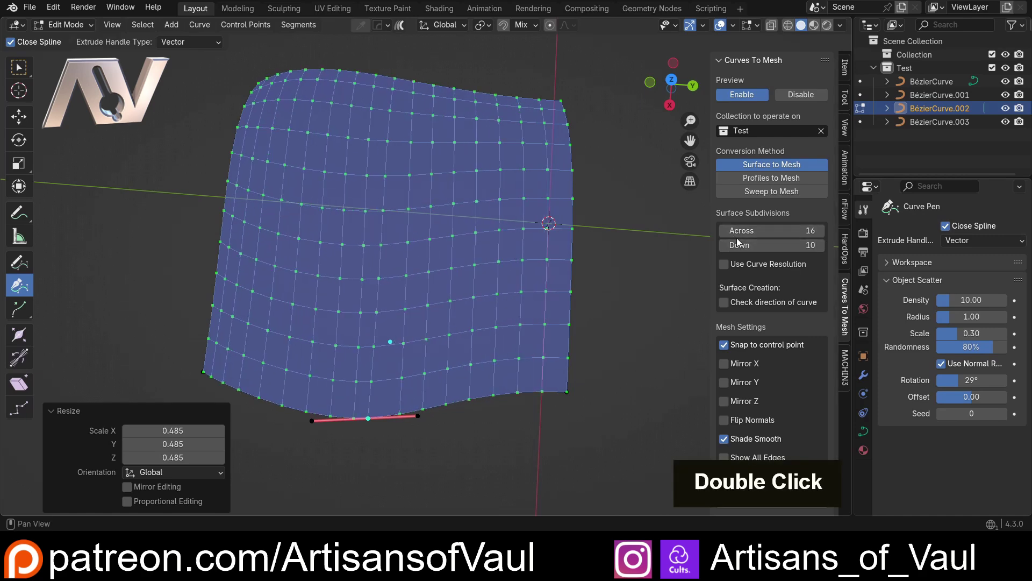
- Set surface subdivisions to 12 across and 11 down and create the MeshFromCurve object
{"action": "double_click", "coordinate": [821, 250]}
{"action": "double_click", "coordinate": [824, 249]}
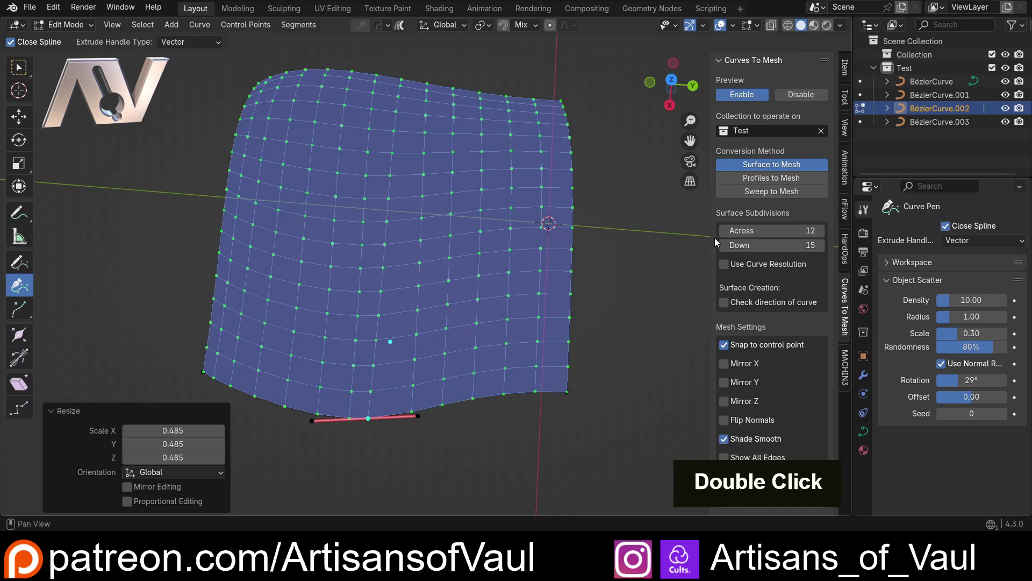
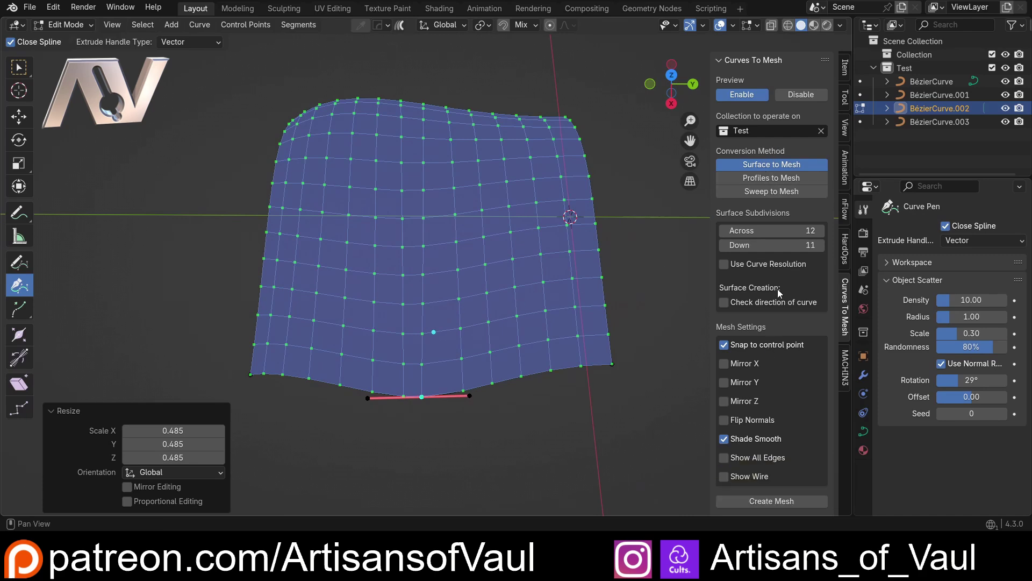
{"action": "scroll", "scroll_direction": "down", "scroll_amount": 3}
{"action": "middle_click", "coordinate": [496, 251]}
- Move MeshFromCurve aside along Y and re-enable the live surface preview on the curves
{"action": "key", "text": "y"}
{"action": "middle_click", "coordinate": [366, 207]}
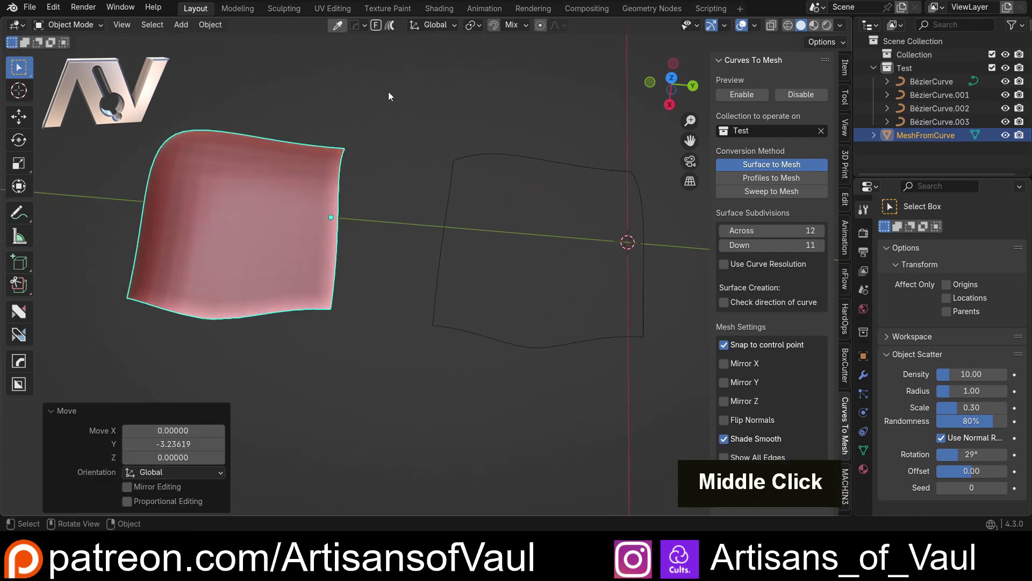
{"action": "middle_click", "coordinate": [592, 348]}
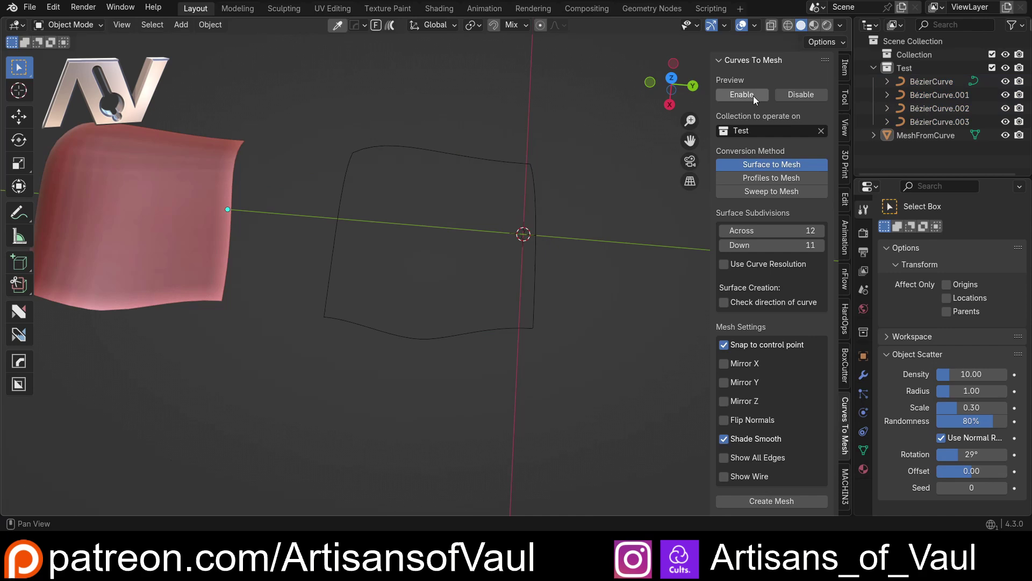
{"action": "scroll", "scroll_direction": "up", "scroll_amount": 3}
{"action": "middle_click", "coordinate": [450, 350]}
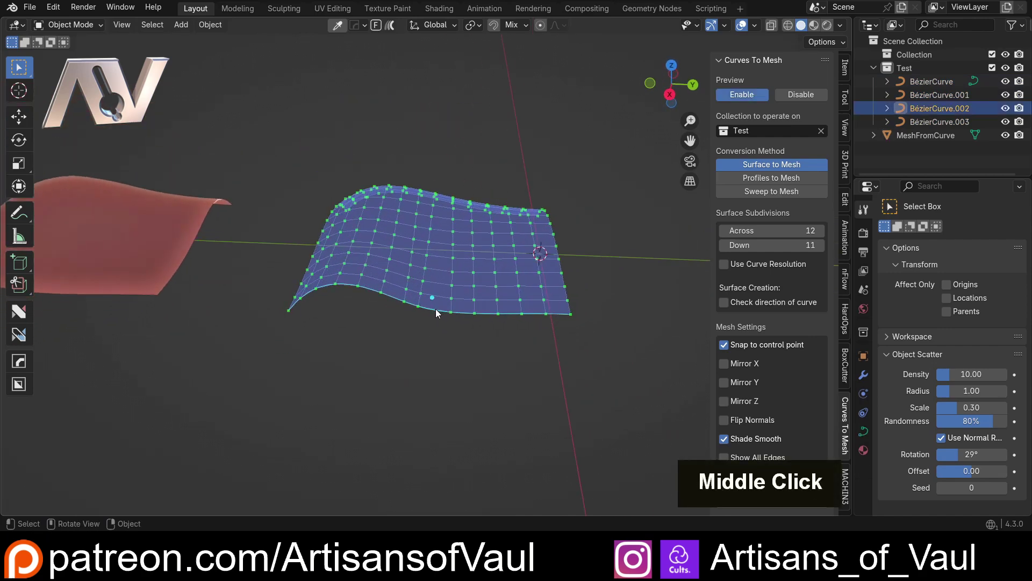
- Move and rotate the bottom curve's handle to make the lower edge wavier
{"action": "key", "text": "Tab"}
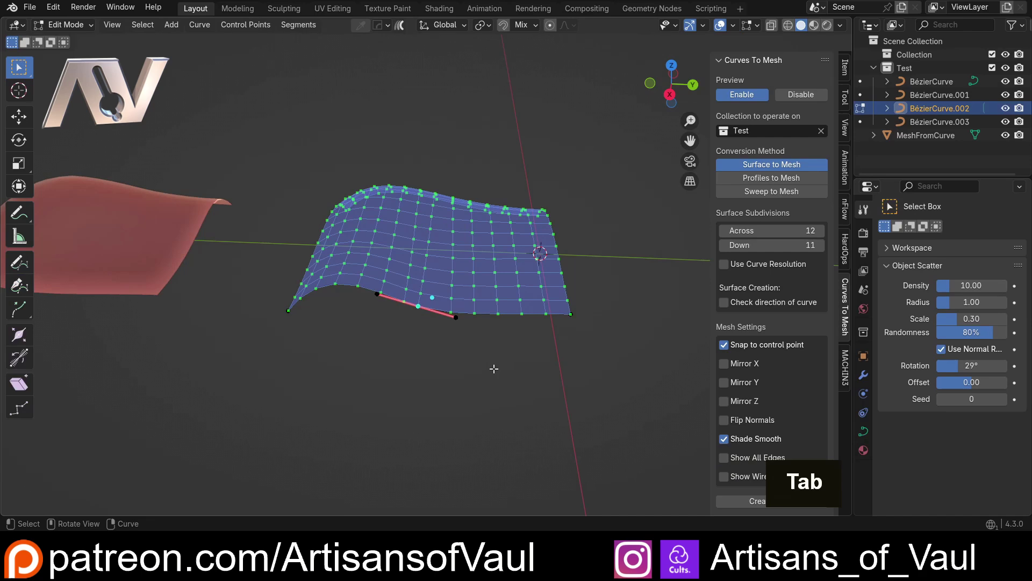
{"action": "scroll", "scroll_direction": "up", "scroll_amount": 3}
{"action": "key", "text": "g"}
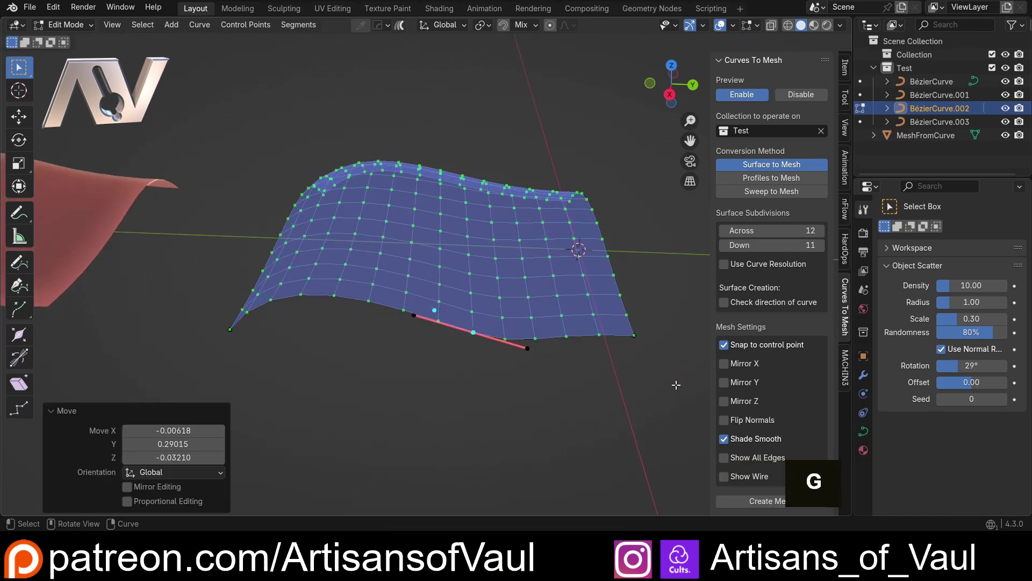
{"action": "key", "text": "r"}
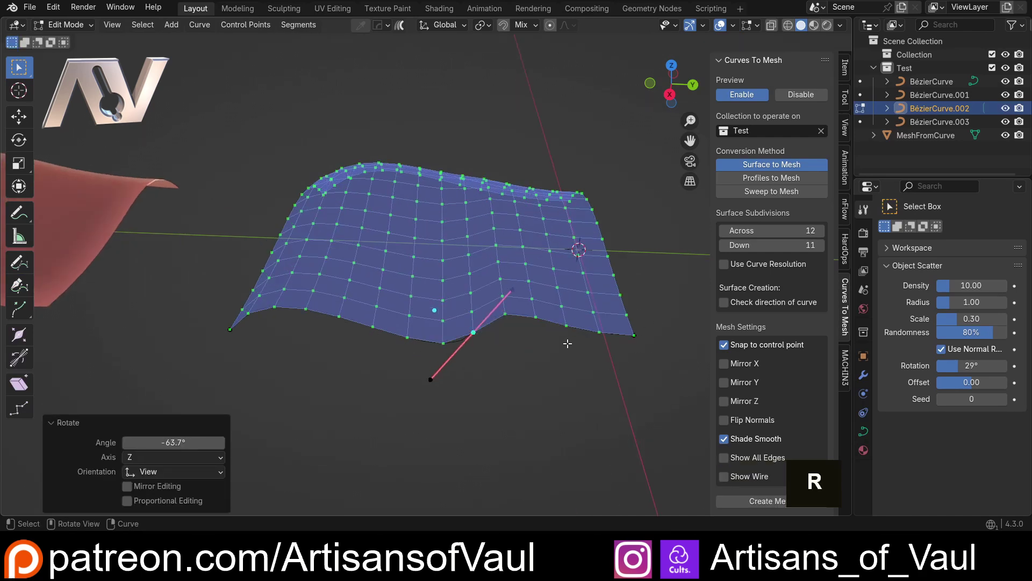
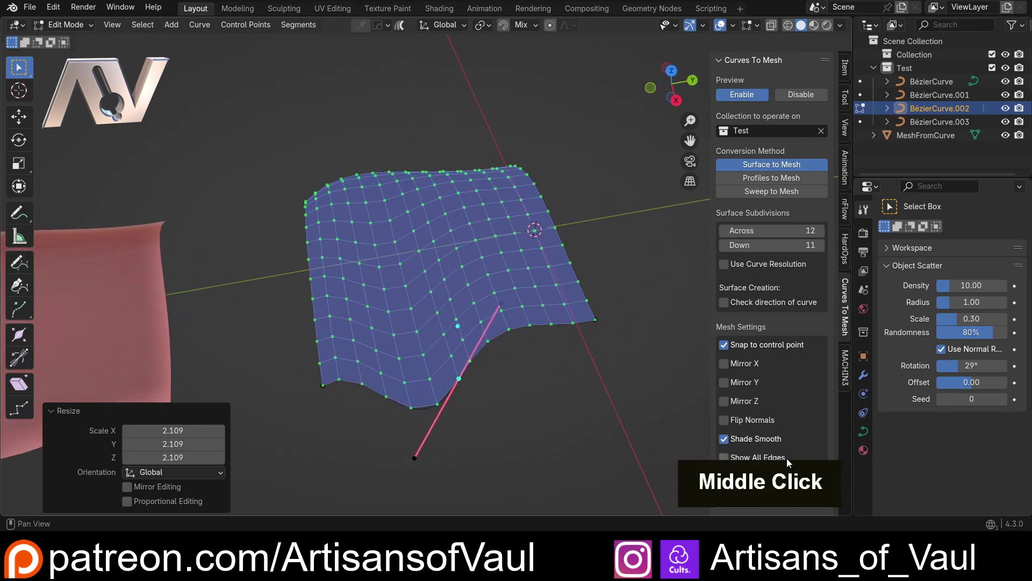
{"action": "scroll", "scroll_direction": "down", "scroll_amount": 3}
- Generate a second surface mesh, MeshFromCurve.001, and move it aside along Y
{"action": "key", "text": "g"}
{"action": "key", "text": "y"}
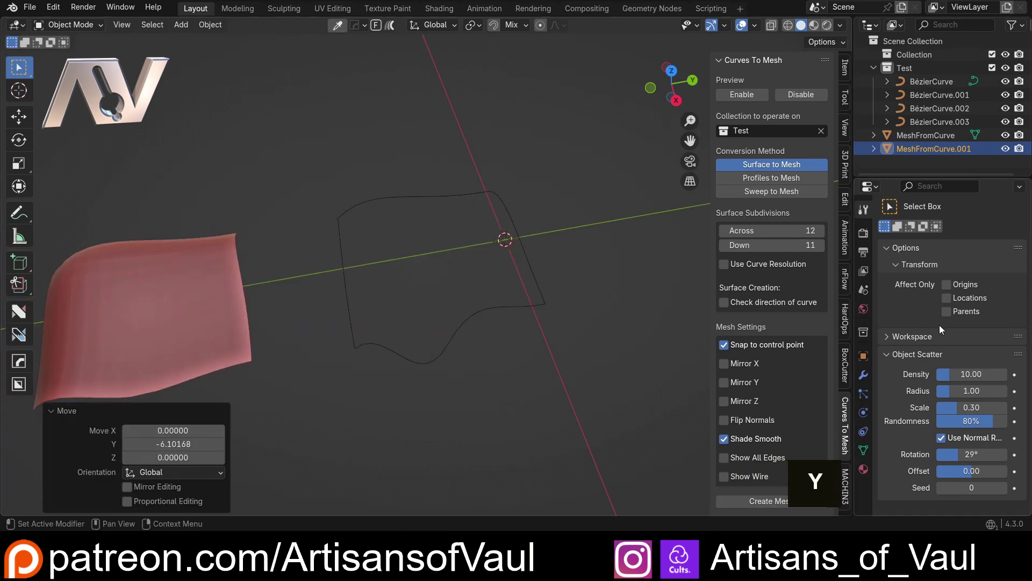
{"action": "scroll", "scroll_direction": "down", "scroll_amount": 3}
{"action": "middle_click", "coordinate": [268, 252]}
{"action": "middle_click", "coordinate": [367, 220]}
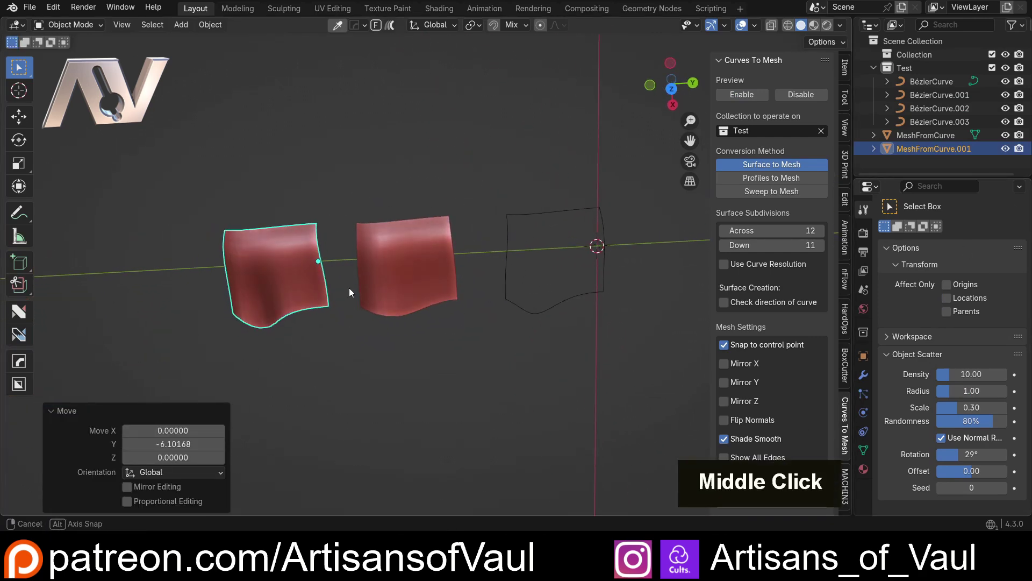
{"action": "middle_click", "coordinate": [583, 297]}
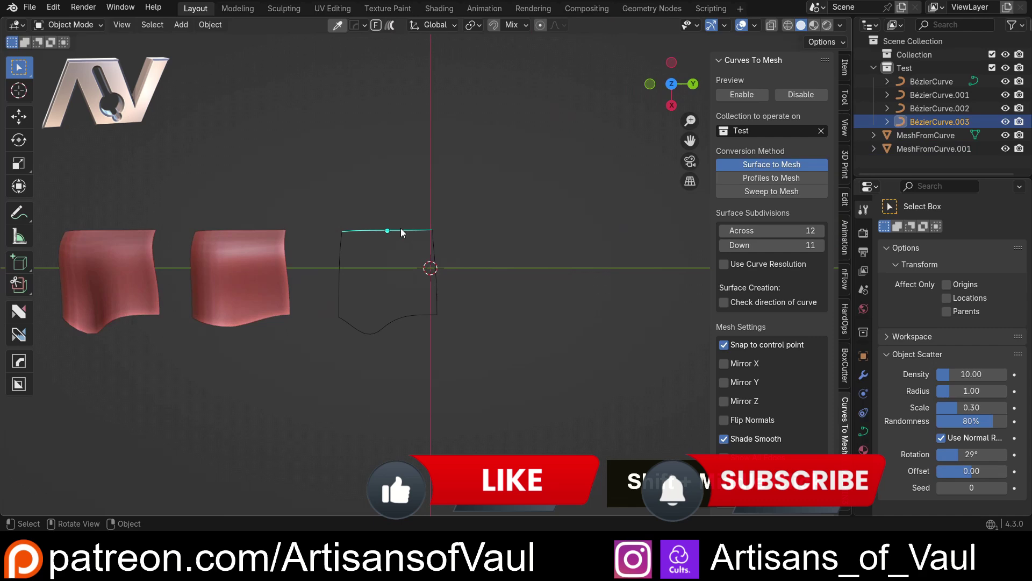
{"action": "scroll", "scroll_direction": "up", "scroll_amount": 3}
- Scale BézierCurve.003 along Y, then adjust the side and top curve handles so the surface tapers upward
{"action": "key", "text": "s"}
{"action": "key", "text": "z"}
{"action": "key", "text": "x"}
{"action": "key", "text": "y"}
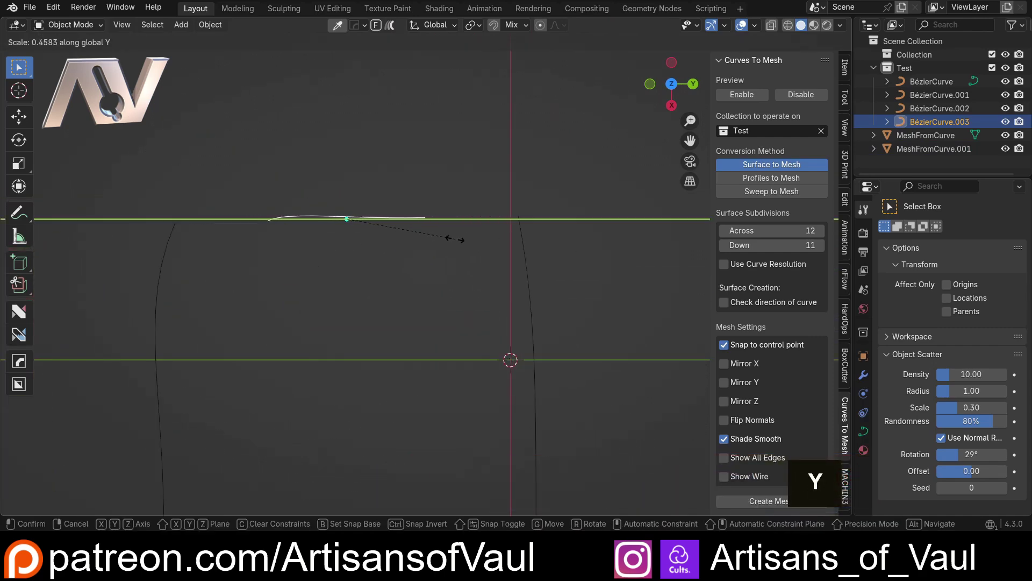
{"action": "key", "text": "Tab"}
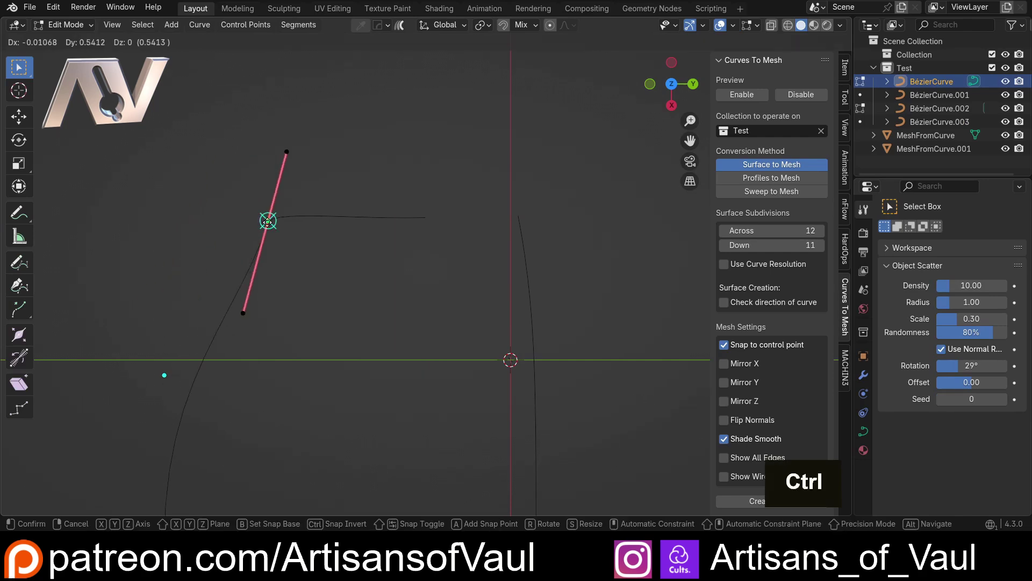
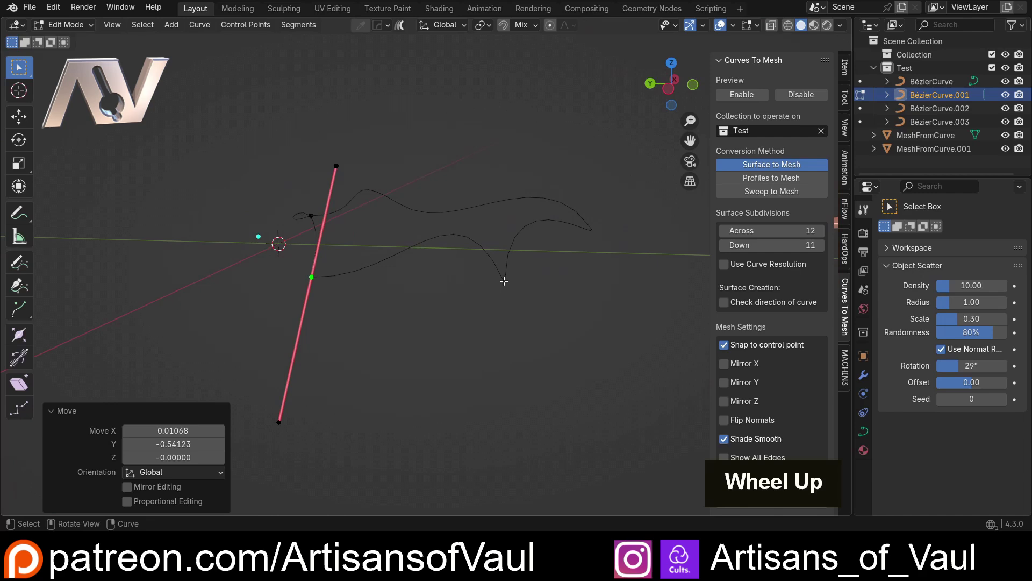
{"action": "key", "text": "alt+q"}
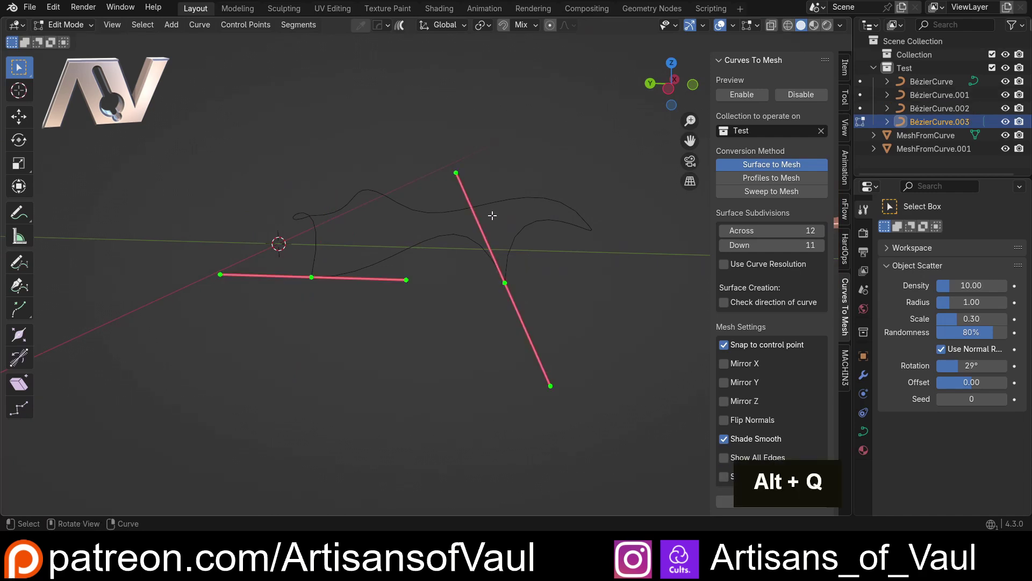
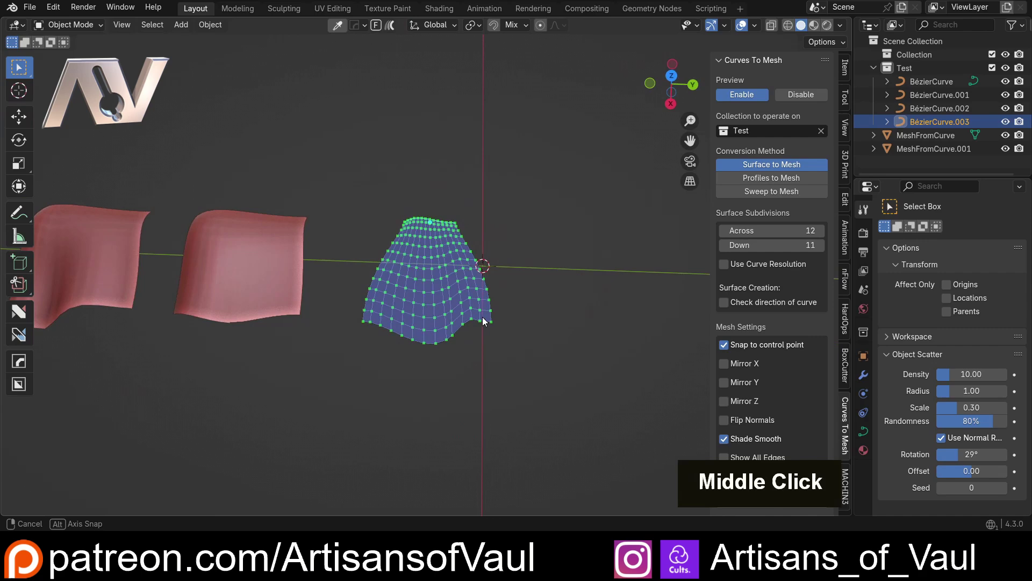
{"action": "scroll", "scroll_direction": "up", "scroll_amount": 3}
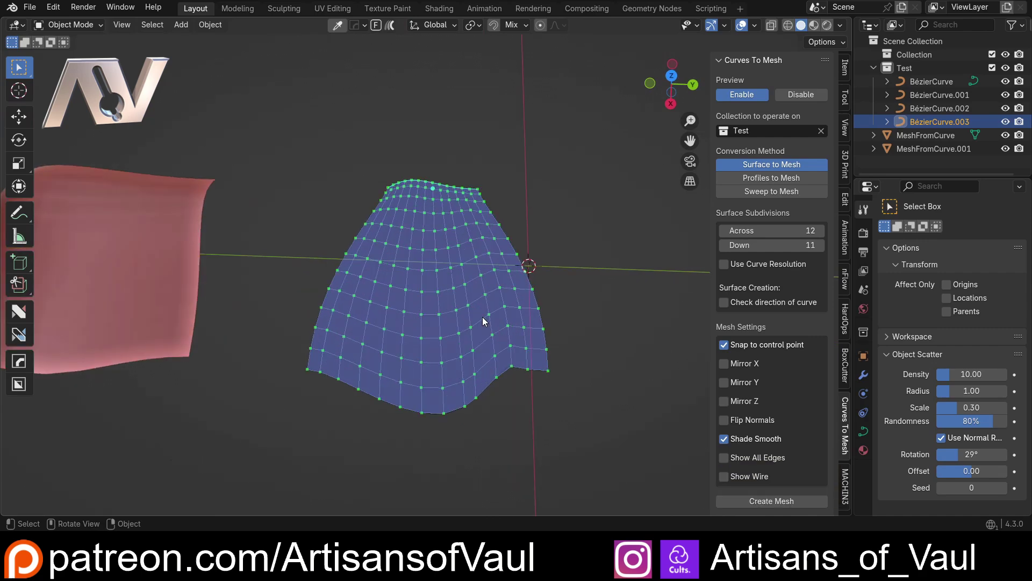
{"action": "scroll", "scroll_direction": "down", "scroll_amount": 3}
{"action": "middle_click", "coordinate": [251, 303]}
{"action": "scroll", "scroll_direction": "up", "scroll_amount": 3}
{"action": "middle_click", "coordinate": [278, 292]}
{"action": "middle_click", "coordinate": [414, 239]}
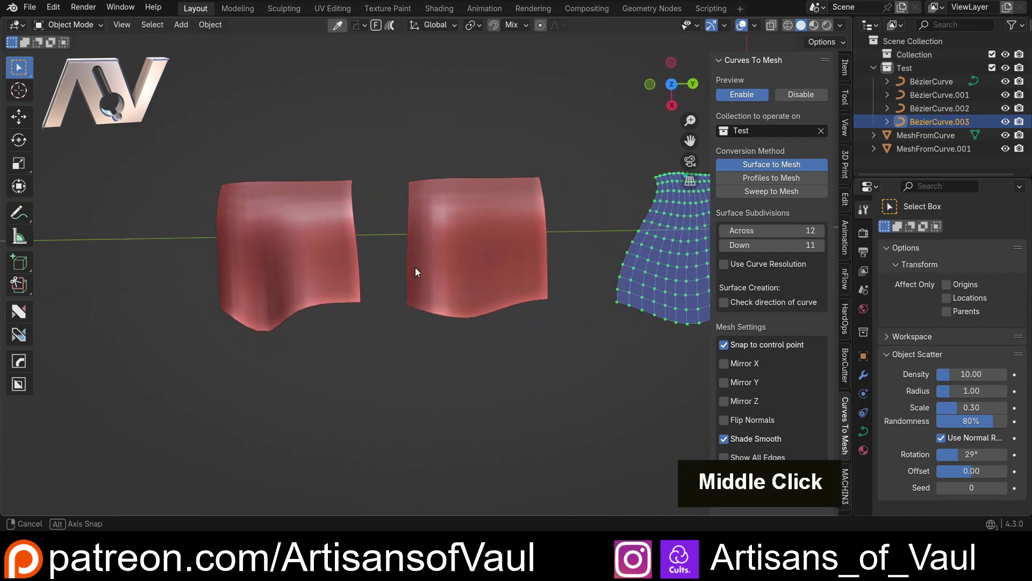
{"action": "scroll", "scroll_direction": "up", "scroll_amount": 3}
{"action": "middle_click", "coordinate": [394, 221]}
{"action": "middle_click", "coordinate": [448, 217]}
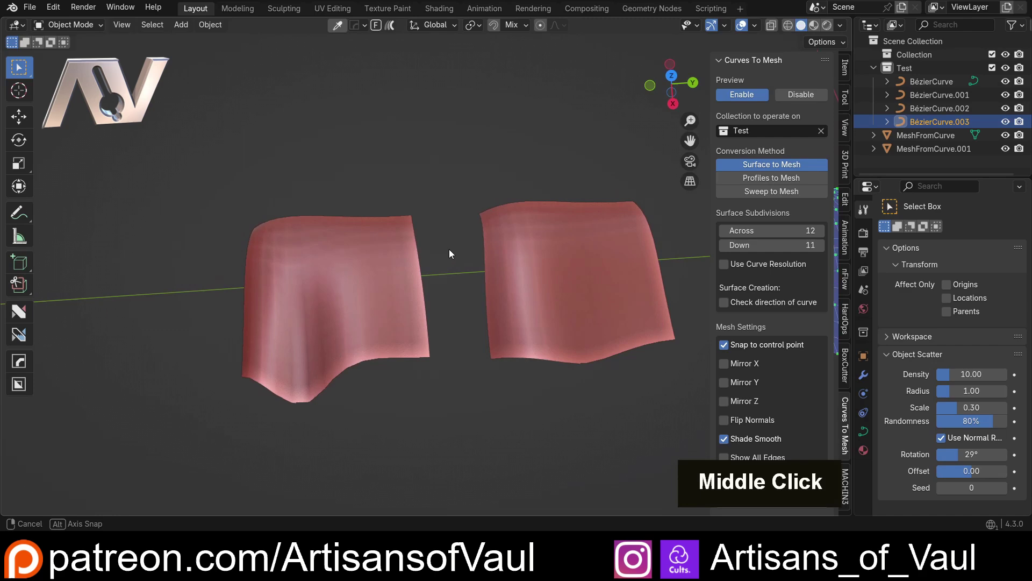
{"action": "scroll", "scroll_direction": "up", "scroll_amount": 3}
{"action": "middle_click", "coordinate": [329, 284]}
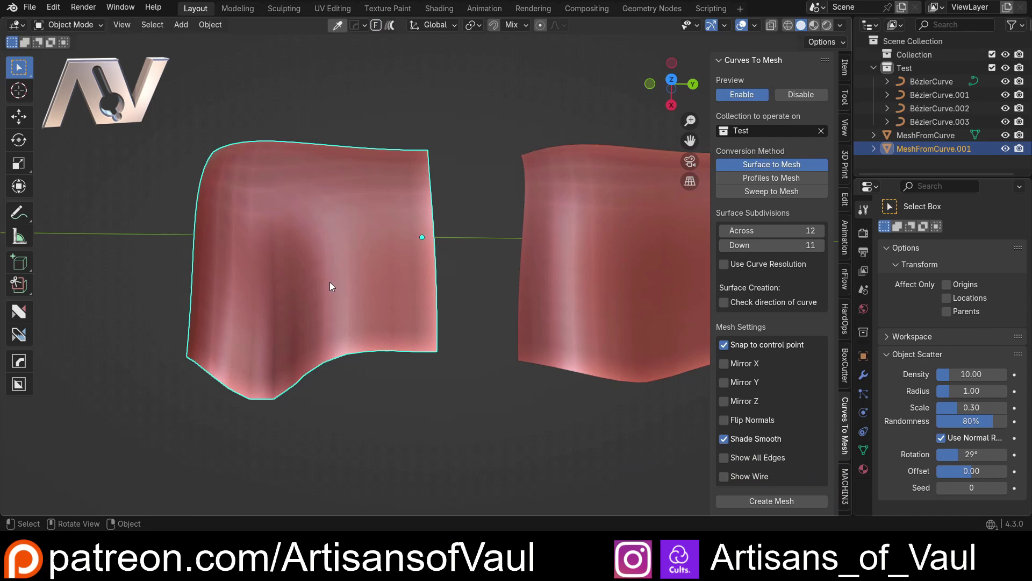
- Create a flat source grid from the second surface using Flowify's Create Source Grid
{"action": "middle_click", "coordinate": [330, 301]}
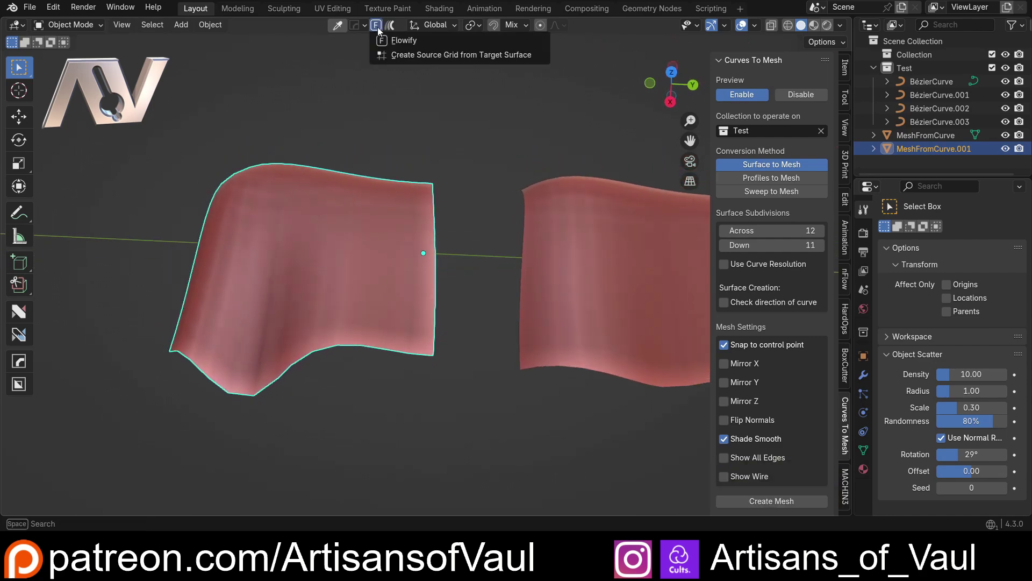
{"action": "key", "text": "g"}
{"action": "key", "text": "y"}
{"action": "scroll", "scroll_direction": "down", "scroll_amount": 3}
{"action": "middle_click", "coordinate": [179, 166]}
{"action": "middle_click", "coordinate": [318, 167]}
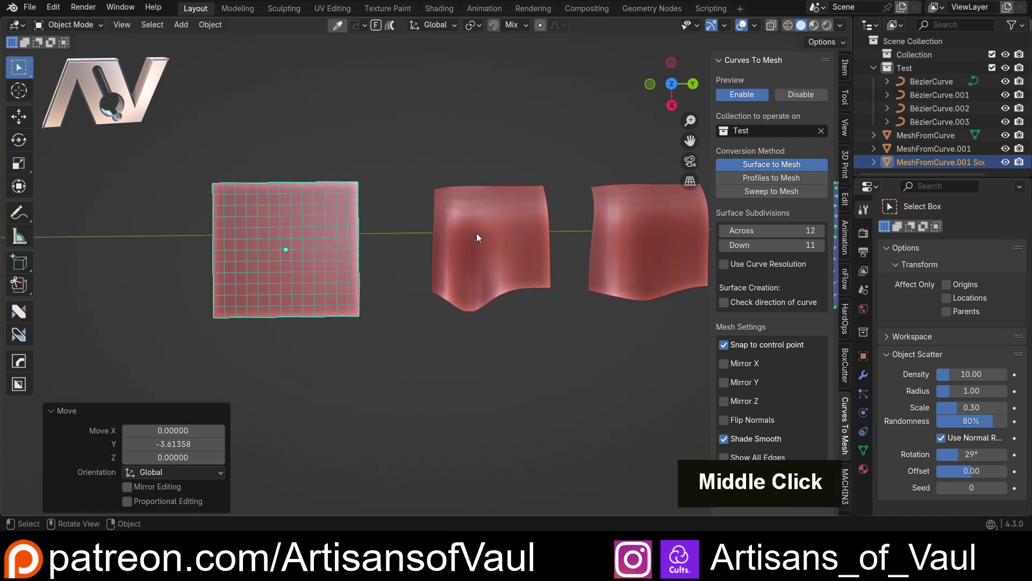
{"action": "scroll", "scroll_direction": "up", "scroll_amount": 3}
{"action": "middle_click", "coordinate": [366, 282]}
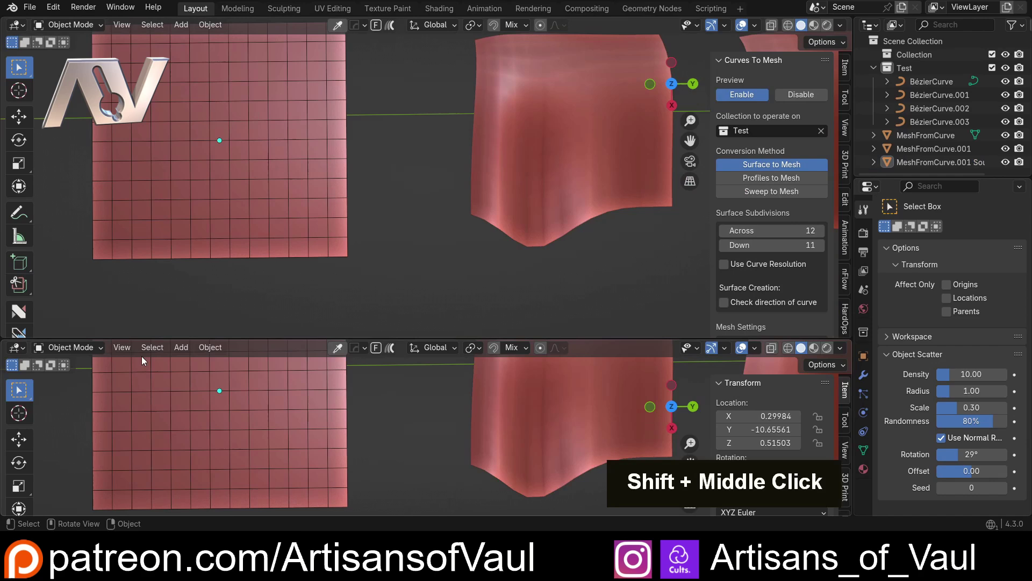
- Place the BloodWing icon asset beside the grid, scaled to about 0.093 and rotated around Z
{"action": "scroll", "scroll_direction": "down", "scroll_amount": 3}
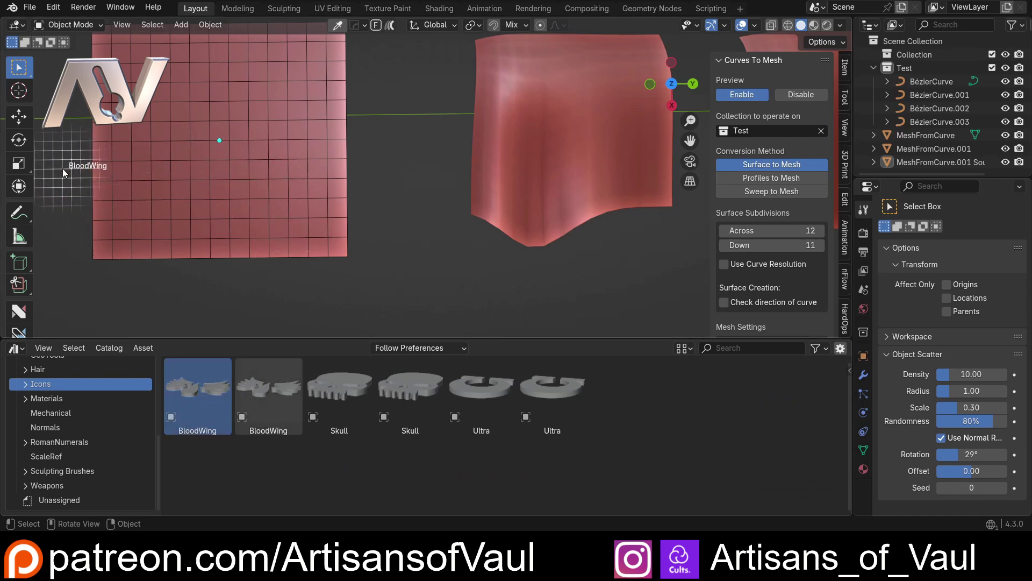
{"action": "middle_click", "coordinate": [129, 196]}
{"action": "scroll", "scroll_direction": "down", "scroll_amount": 3}
{"action": "key", "text": "s"}
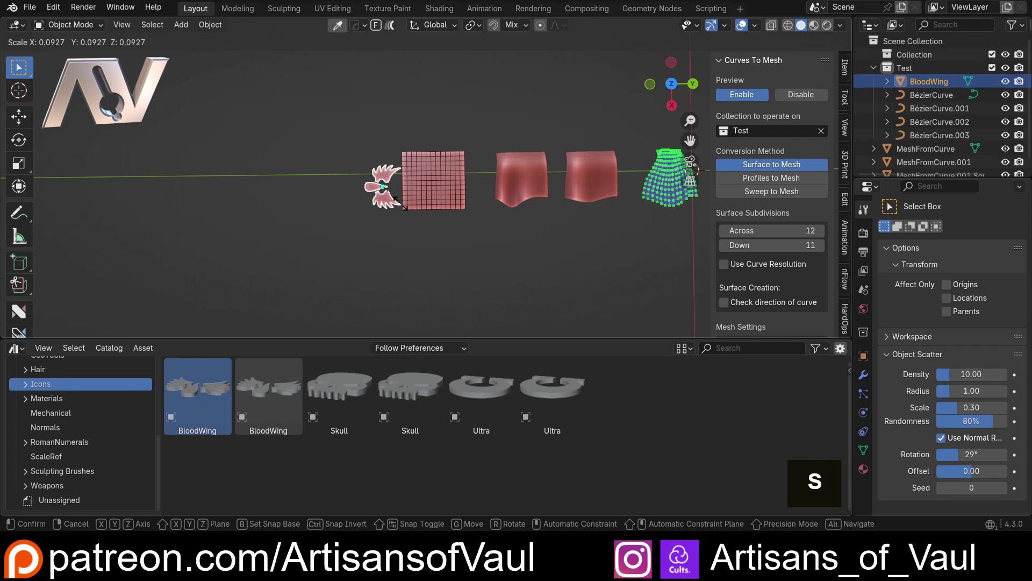
{"action": "key", "text": "r"}
{"action": "key", "text": "z"}
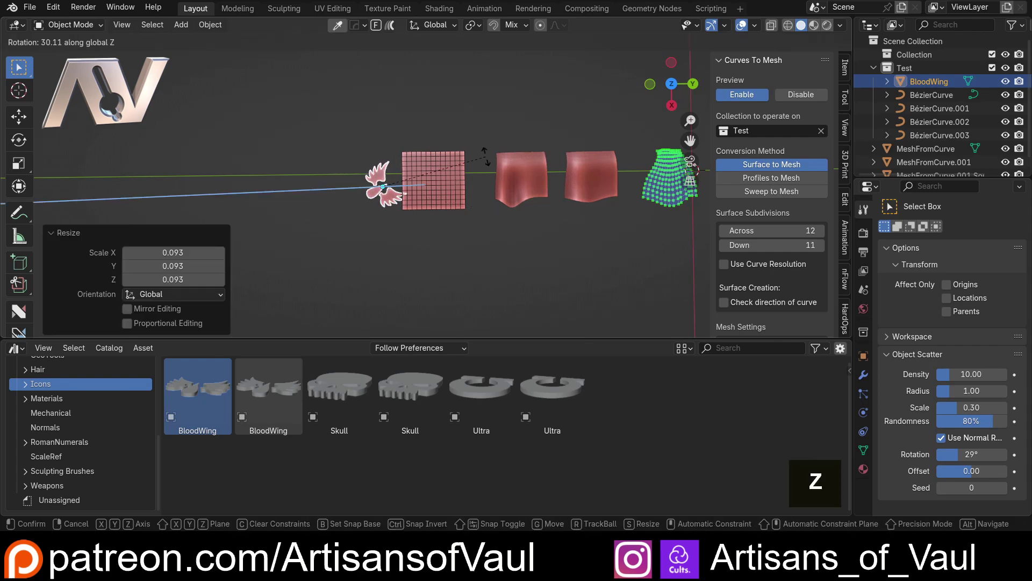
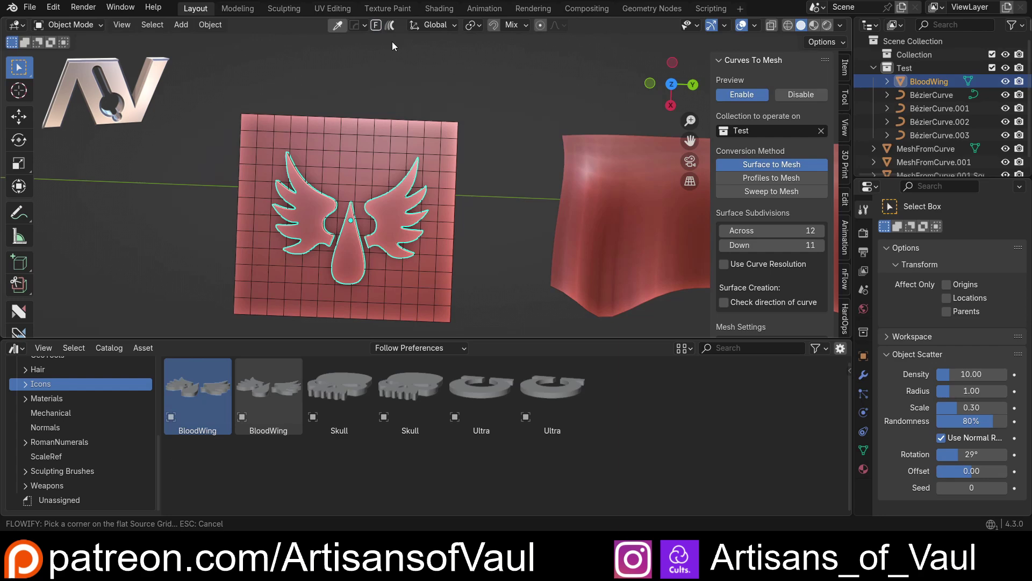
- Move the flat BloodWing plate onto the flat source grid
{"action": "middle_click", "coordinate": [526, 119]}
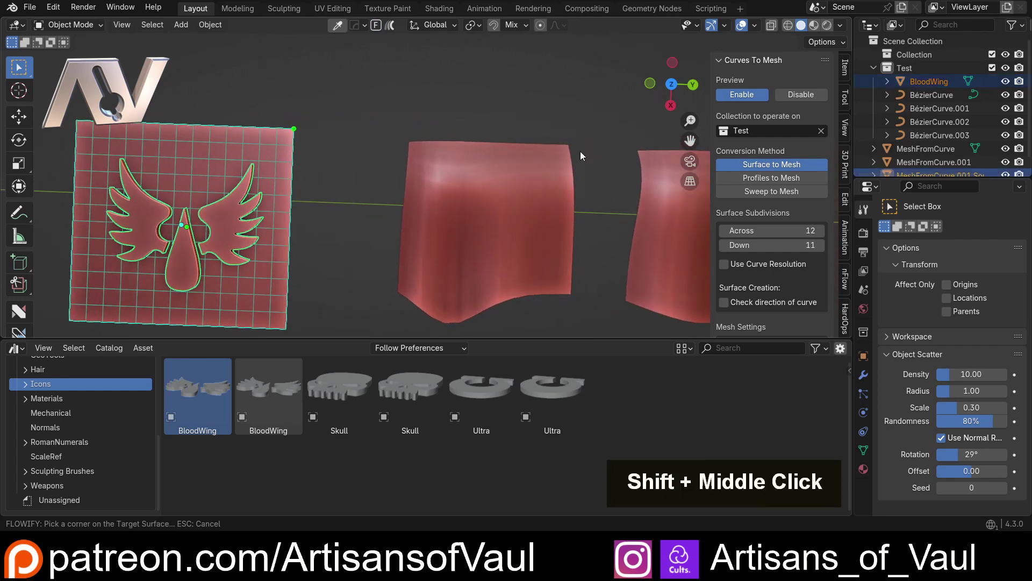
{"action": "middle_click", "coordinate": [437, 226]}
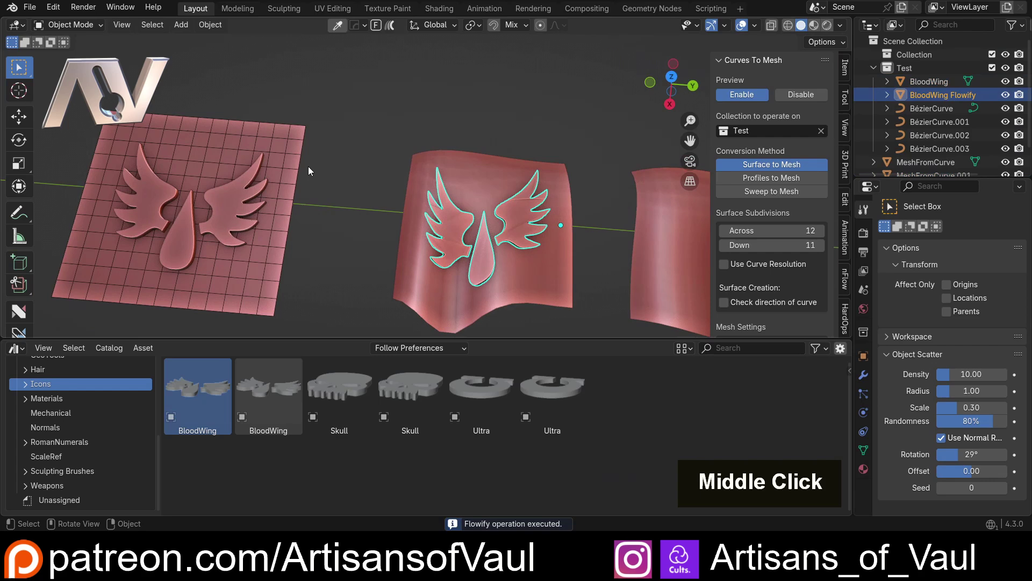
{"action": "scroll", "scroll_direction": "down", "scroll_amount": 3}
{"action": "middle_click", "coordinate": [469, 230]}
{"action": "middle_click", "coordinate": [401, 212]}
{"action": "key", "text": "g"}
{"action": "key", "text": "shift+z"}
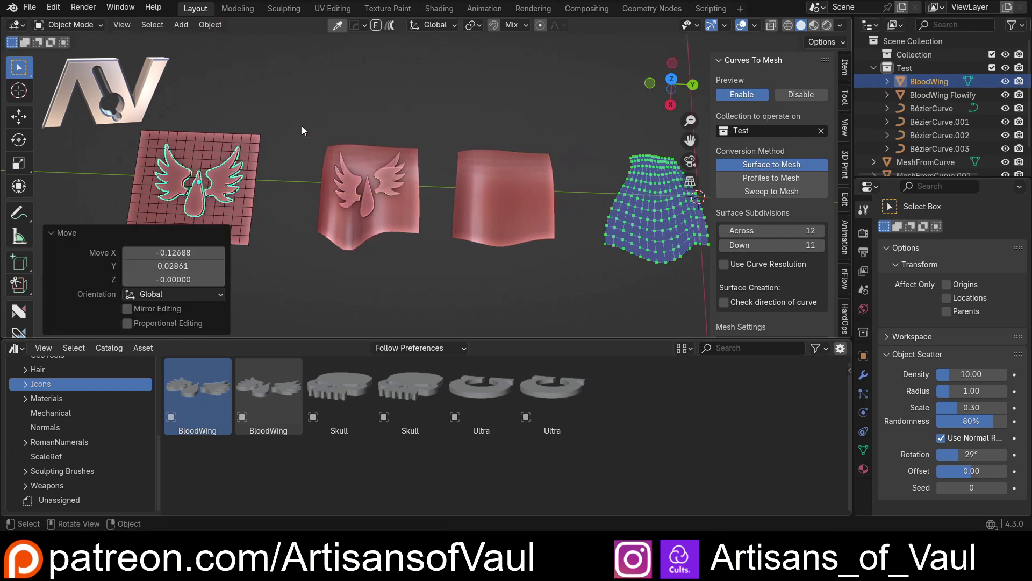
- Delete the wrapped BloodWing Flowify copy and start HardOps Dice on the flat emblem
{"action": "scroll", "scroll_direction": "up", "scroll_amount": 3}
{"action": "middle_click", "coordinate": [233, 164]}
{"action": "middle_click", "coordinate": [317, 221]}
{"action": "middle_click", "coordinate": [223, 227]}
{"action": "middle_click", "coordinate": [301, 204]}
{"action": "key", "text": "Delete"}
{"action": "scroll", "scroll_direction": "up", "scroll_amount": 3}
{"action": "middle_click", "coordinate": [336, 208]}
{"action": "key", "text": "q"}
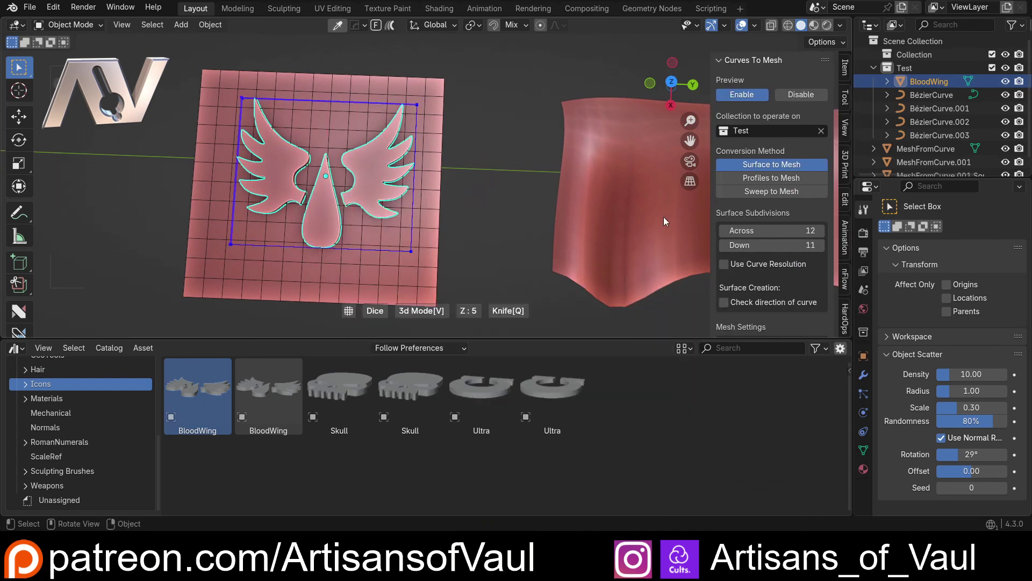
- Run Flowify from the HardOps Q menu so the BloodWing emblem conforms to the wavy surface
{"action": "scroll", "scroll_direction": "up", "scroll_amount": 3}
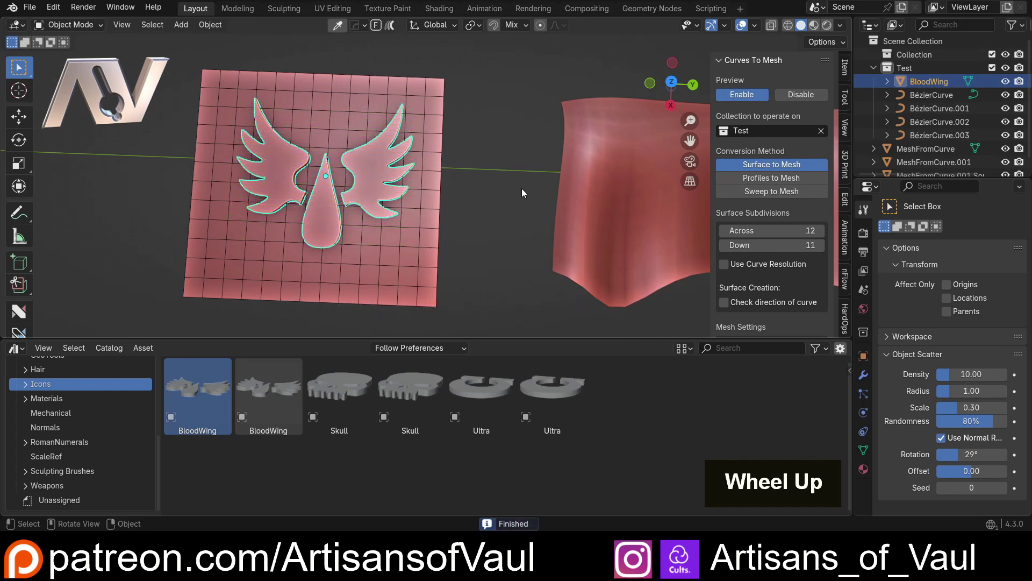
{"action": "key", "text": "q"}
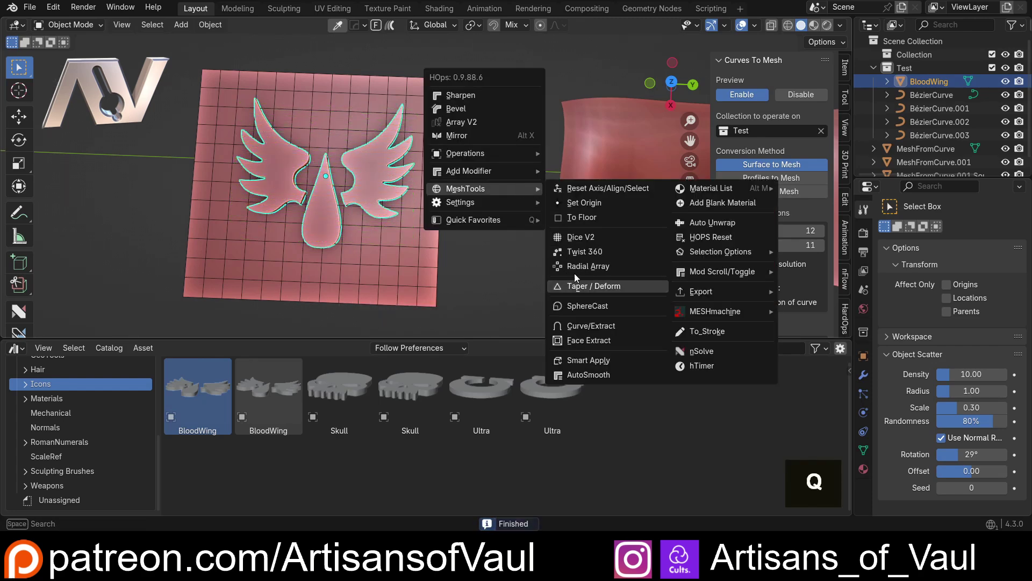
{"action": "scroll", "scroll_direction": "up", "scroll_amount": 3}
{"action": "scroll", "scroll_direction": "down", "scroll_amount": 3}
{"action": "double_click", "coordinate": [524, 206]}
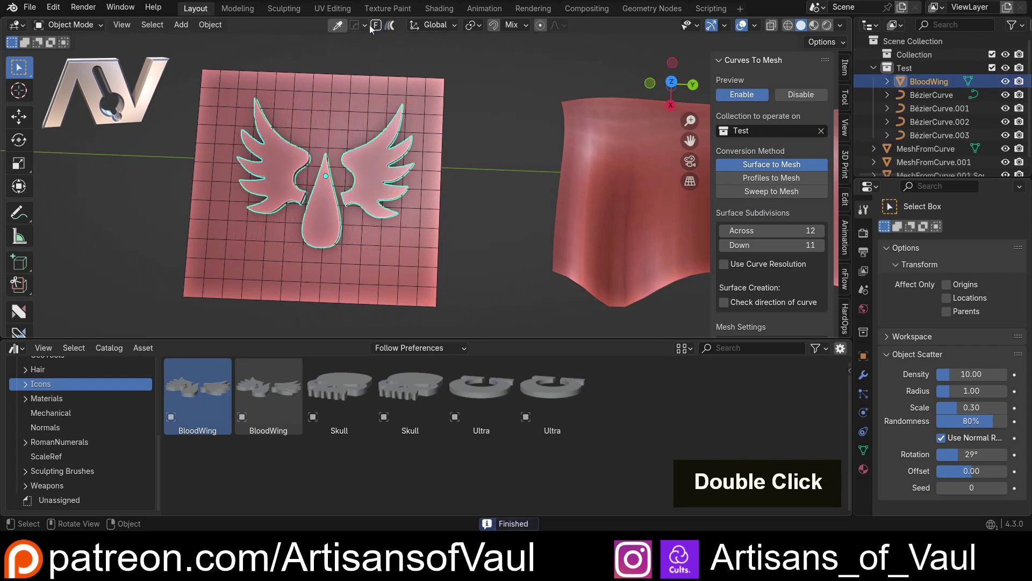
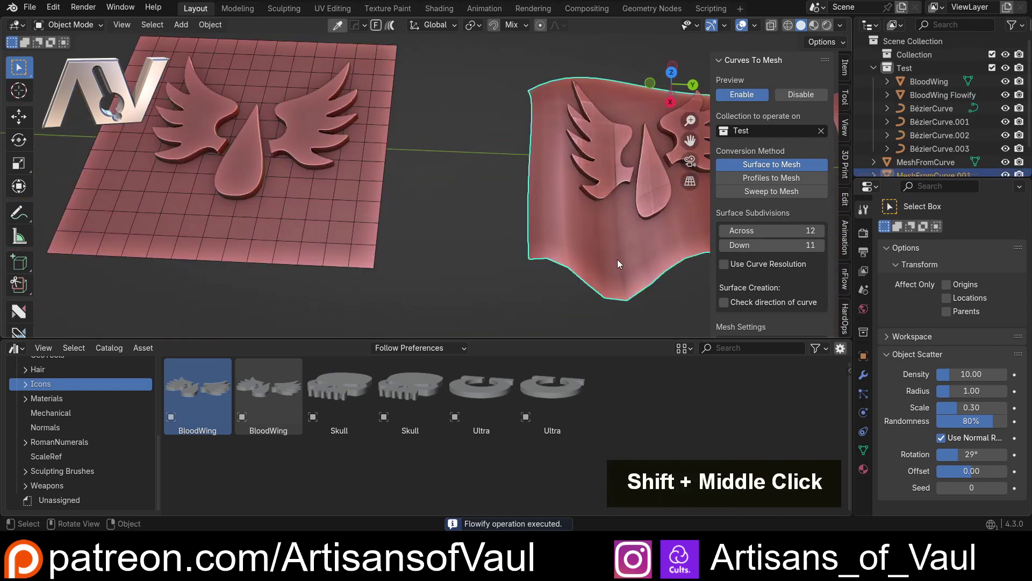
{"action": "middle_click", "coordinate": [388, 205]}
{"action": "scroll", "scroll_direction": "down", "scroll_amount": 3}
{"action": "middle_click", "coordinate": [430, 143]}
{"action": "middle_click", "coordinate": [357, 162]}
{"action": "scroll", "scroll_direction": "down", "scroll_amount": 3}
{"action": "middle_click", "coordinate": [351, 206]}
{"action": "middle_click", "coordinate": [457, 175]}
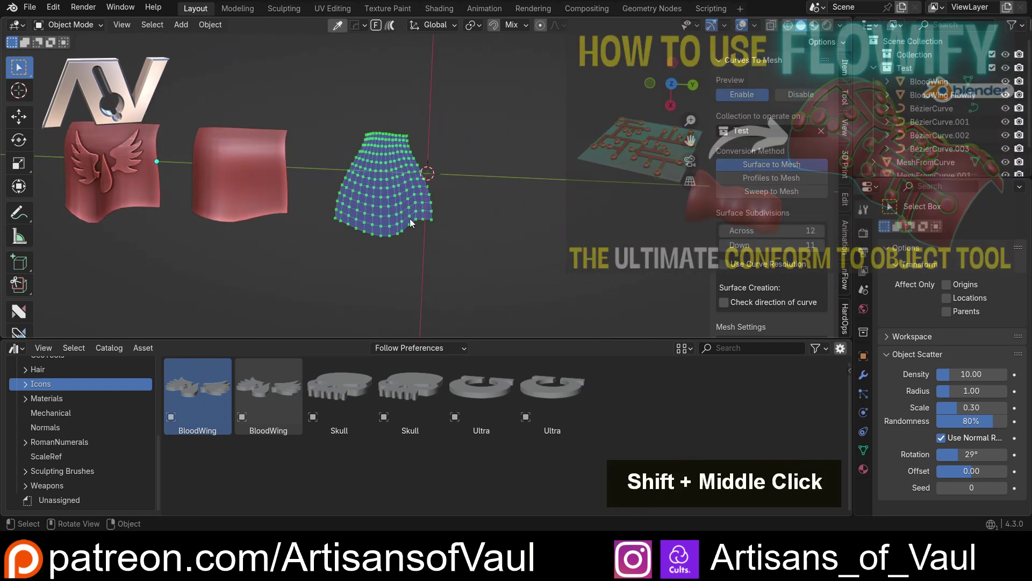
- Select the skirt-shaped generated mesh and slide it aside along Y
{"action": "right_click", "coordinate": [671, 342]}
{"action": "double_click", "coordinate": [638, 406]}
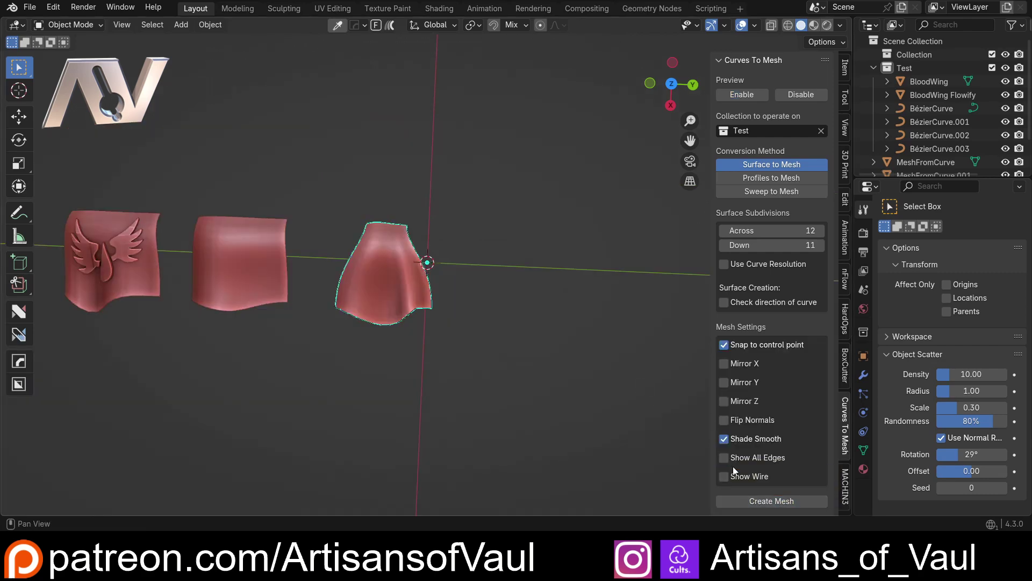
{"action": "key", "text": "g"}
{"action": "key", "text": "y"}
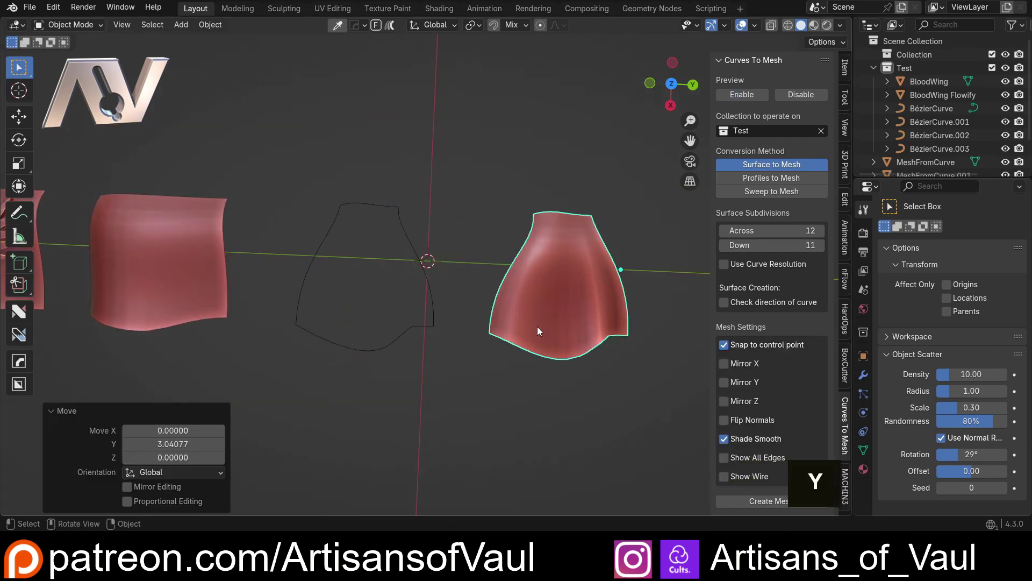
- Orbit around the revealed curve outline and frame the selected cage curves
{"action": "middle_click", "coordinate": [456, 310]}
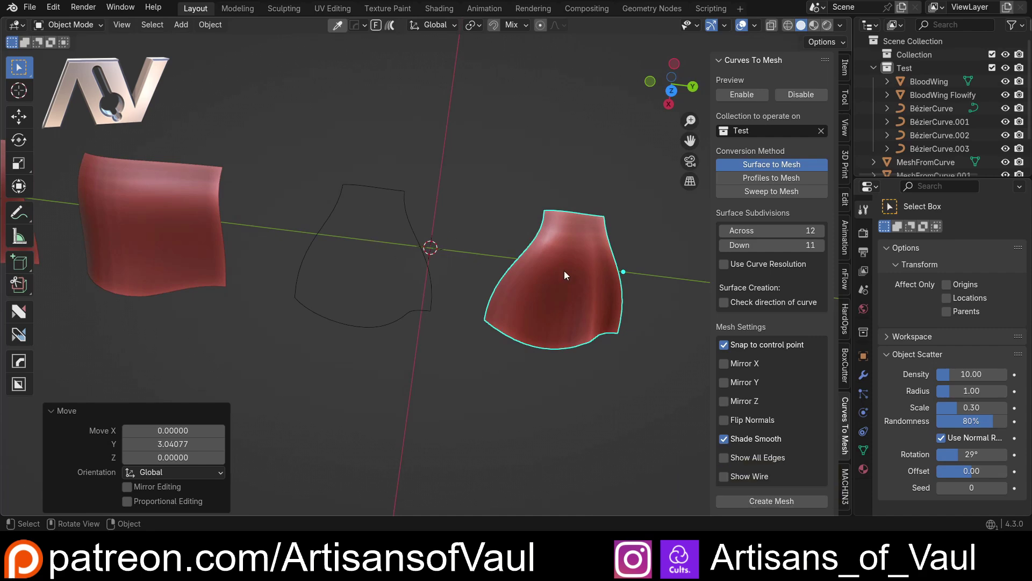
{"action": "scroll", "scroll_direction": "down", "scroll_amount": 3}
{"action": "middle_click", "coordinate": [265, 233]}
{"action": "middle_click", "coordinate": [373, 228]}
{"action": "middle_click", "coordinate": [263, 295]}
{"action": "middle_click", "coordinate": [375, 219]}
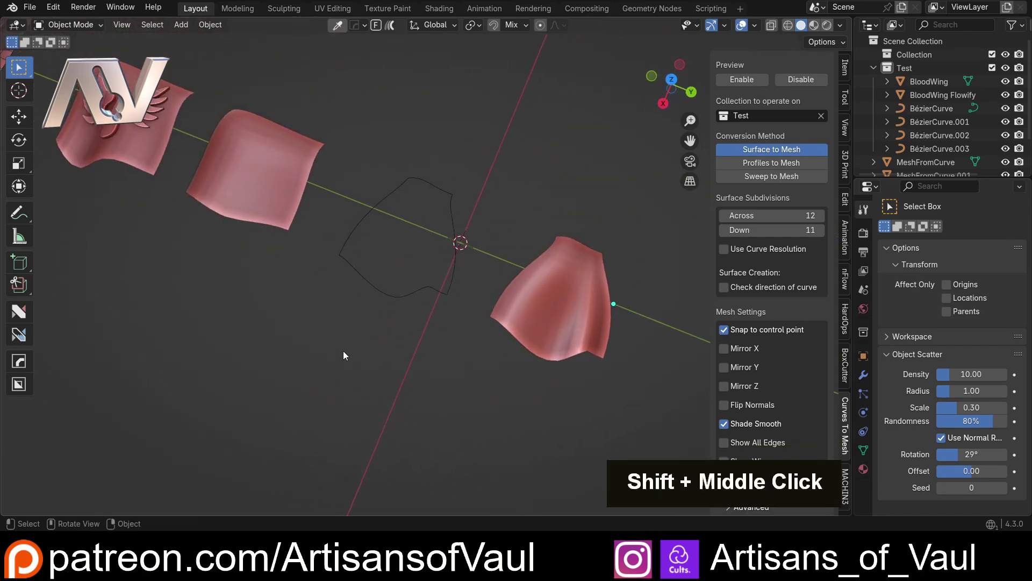
{"action": "middle_click", "coordinate": [352, 350]}
{"action": "middle_click", "coordinate": [390, 303]}
{"action": "scroll", "scroll_direction": "up", "scroll_amount": 3}
{"action": "middle_click", "coordinate": [438, 197]}
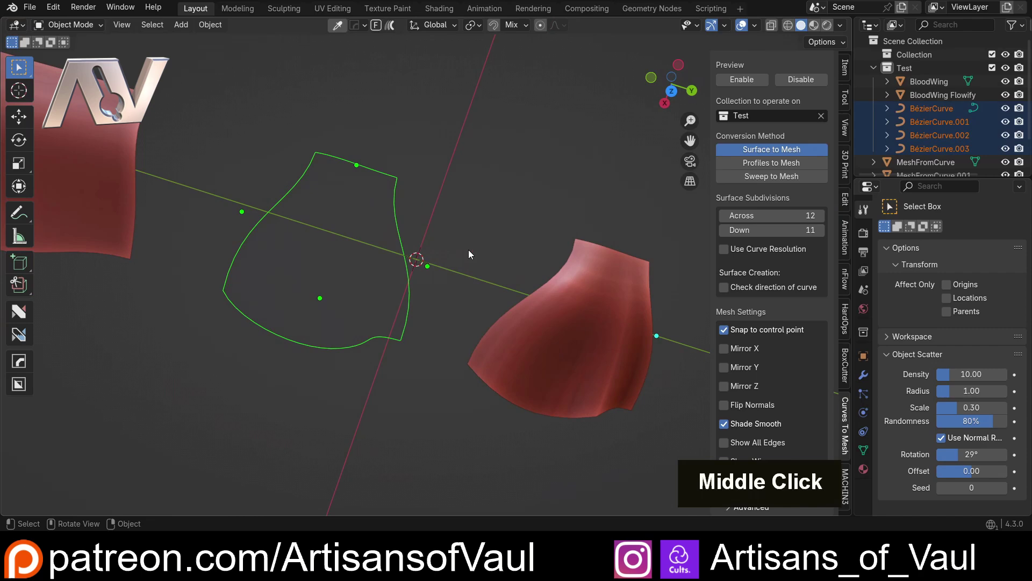
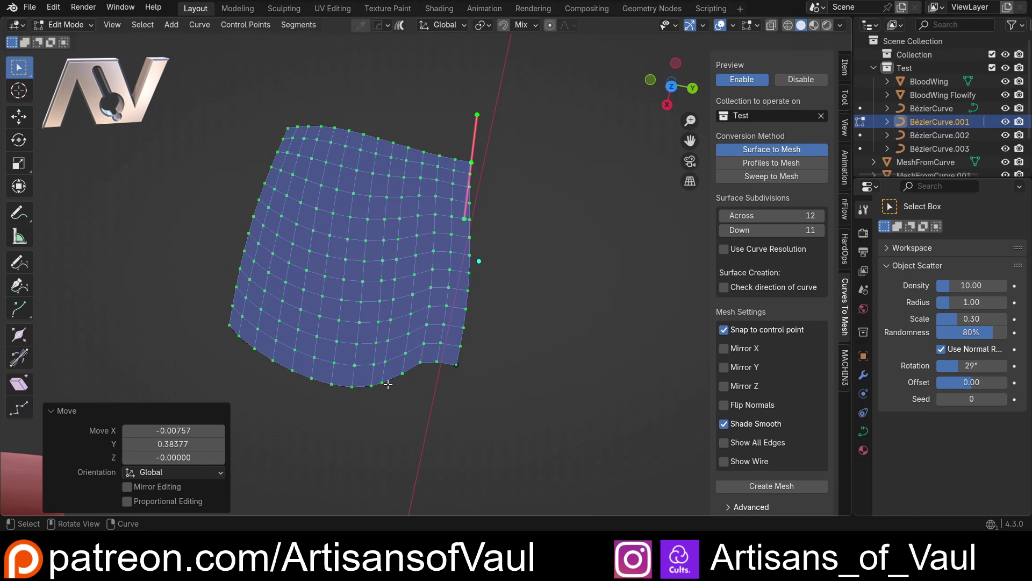
- Duplicate the Bézier outline and place the copy about 1.81 along Y beside the patch
{"action": "key", "text": "Tab"}
{"action": "middle_click", "coordinate": [537, 309]}
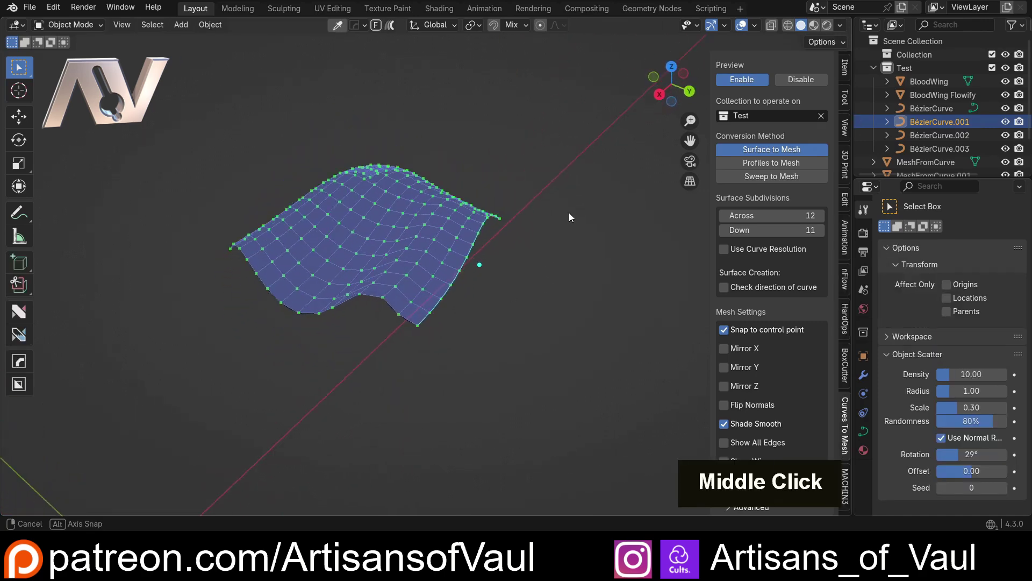
{"action": "scroll", "scroll_direction": "down", "scroll_amount": 3}
{"action": "middle_click", "coordinate": [545, 306]}
{"action": "middle_click", "coordinate": [521, 335]}
{"action": "key", "text": "shift+d"}
{"action": "key", "text": "y"}
{"action": "middle_click", "coordinate": [576, 291]}
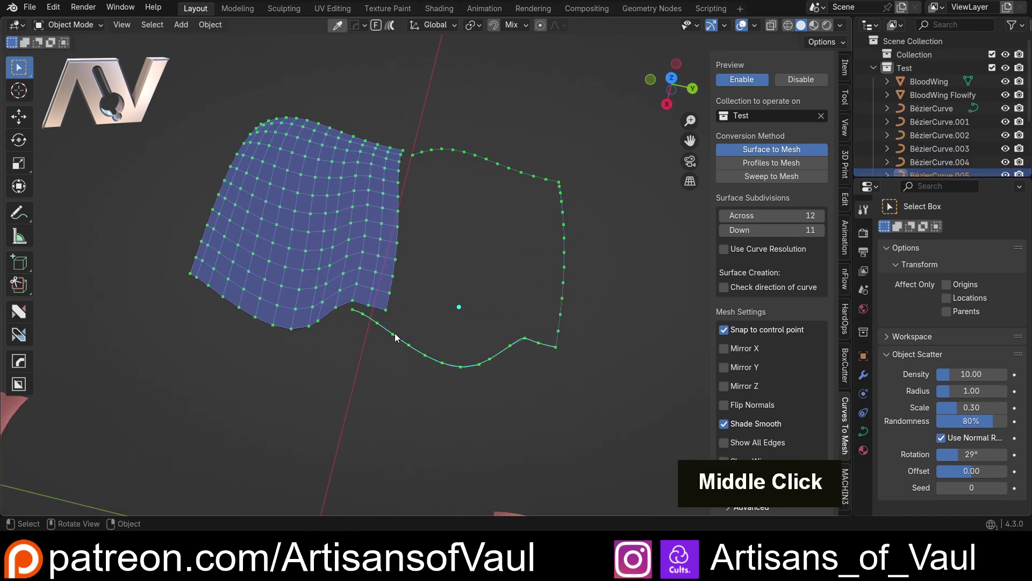
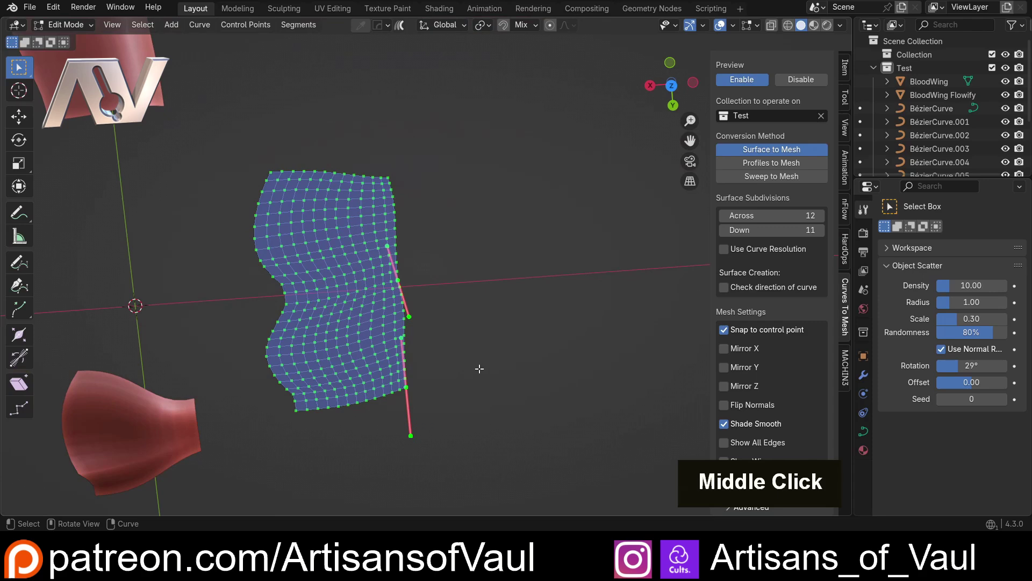
- Duplicate the patch outline along X and edit its points to form a four-panel cage
{"action": "key", "text": "Tab"}
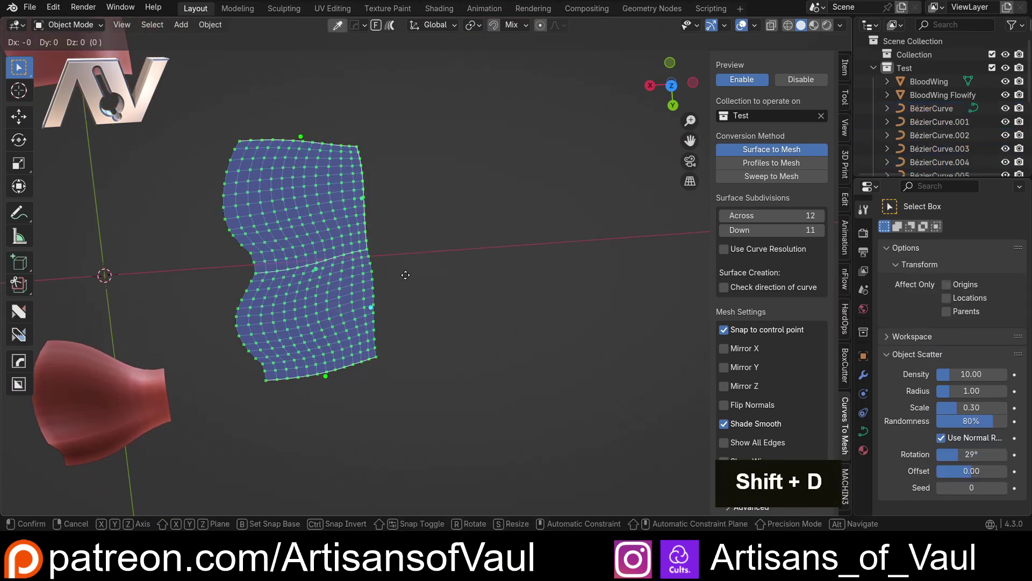
{"action": "key", "text": "shift+d"}
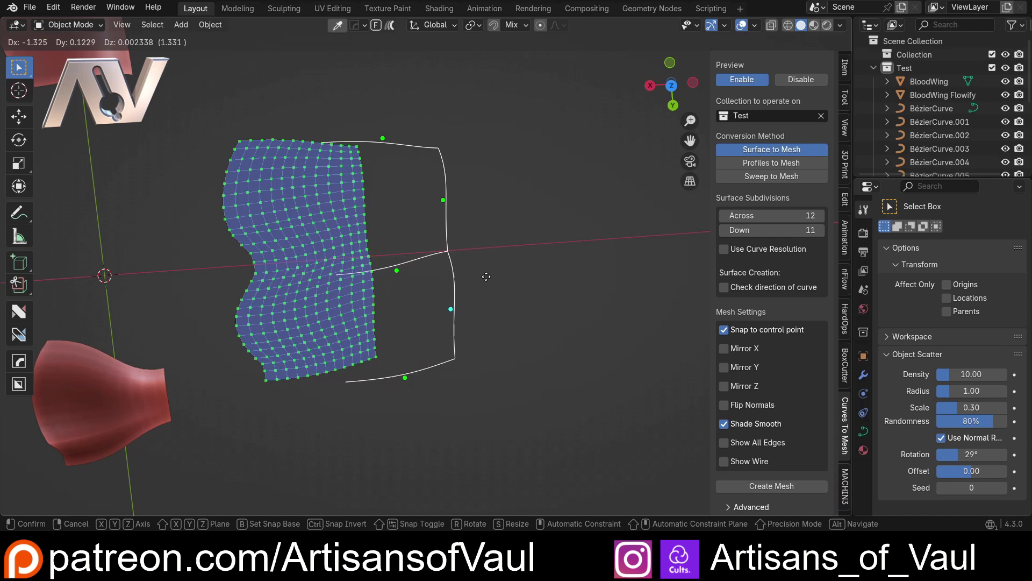
{"action": "key", "text": "x"}
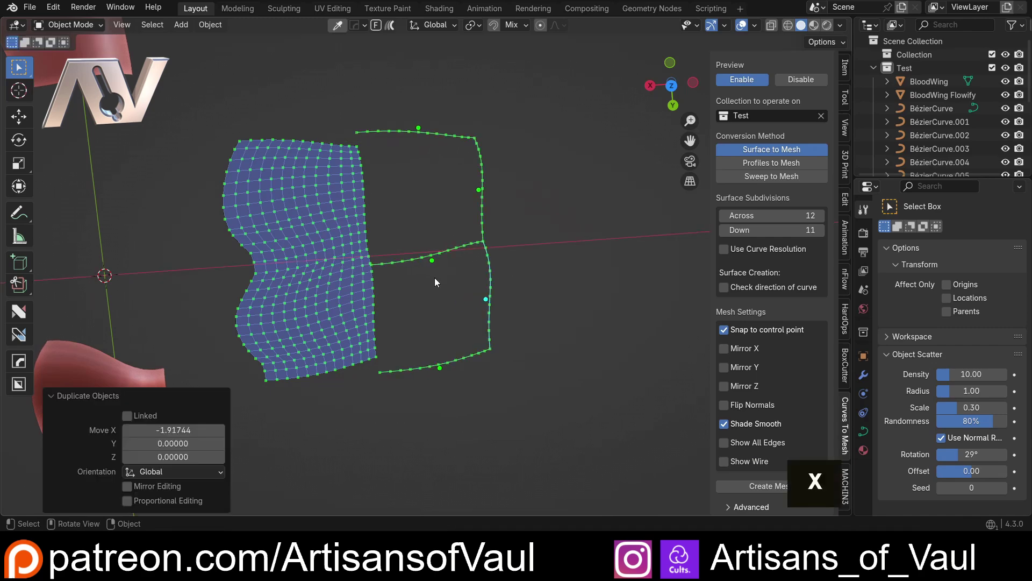
{"action": "scroll", "scroll_direction": "up", "scroll_amount": 3}
{"action": "key", "text": "Tab"}
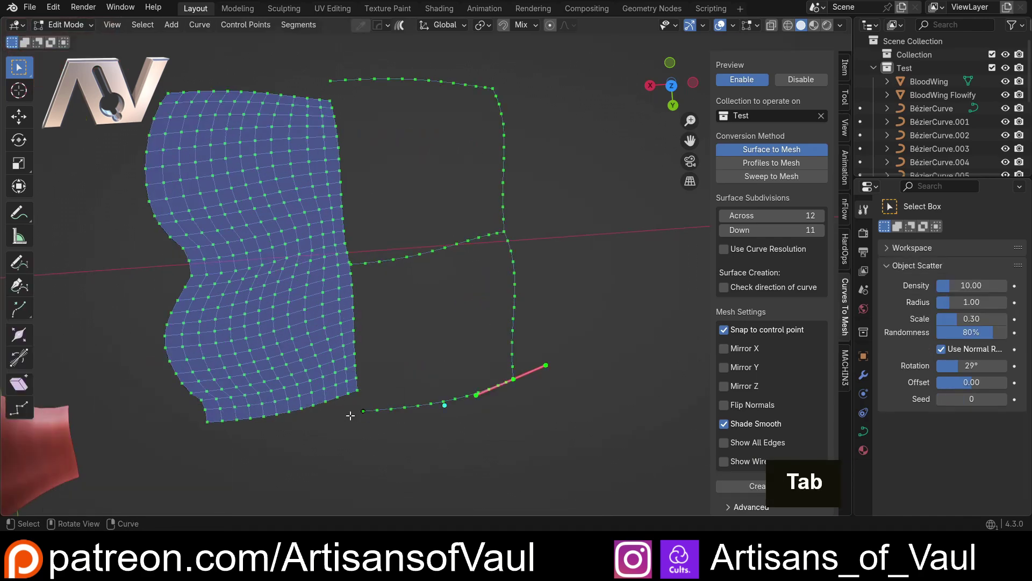
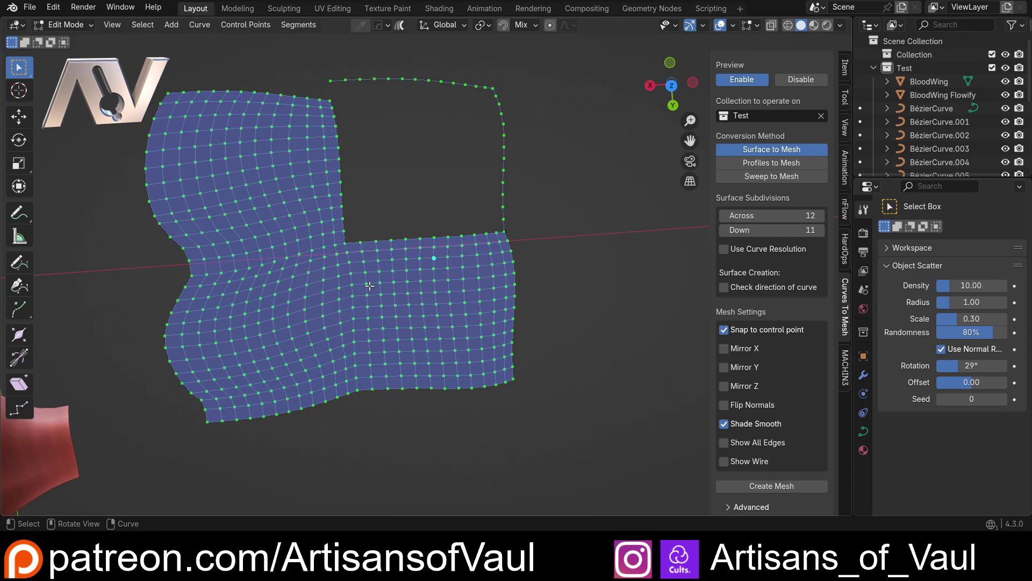
{"action": "key", "text": "alt+q"}
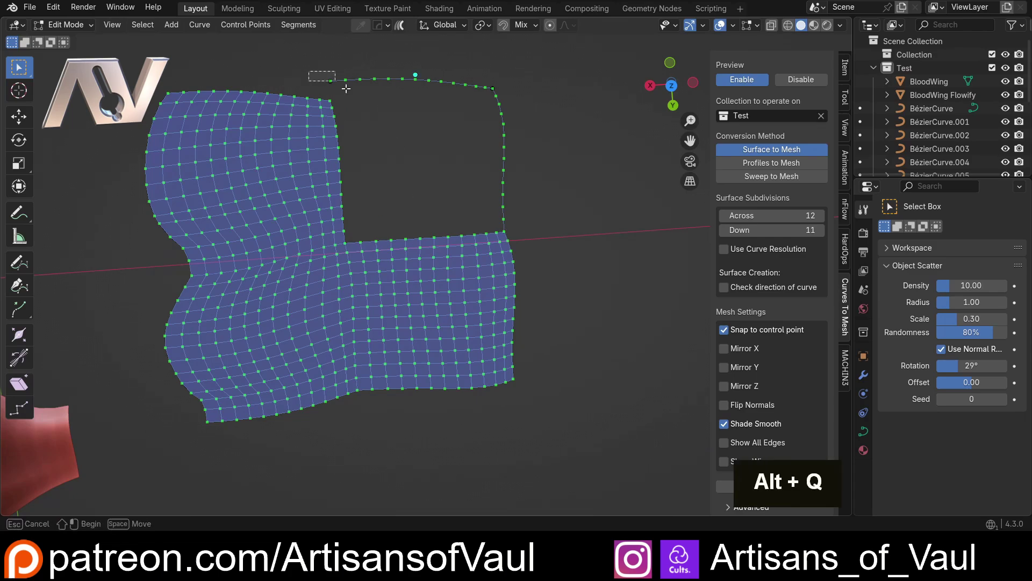
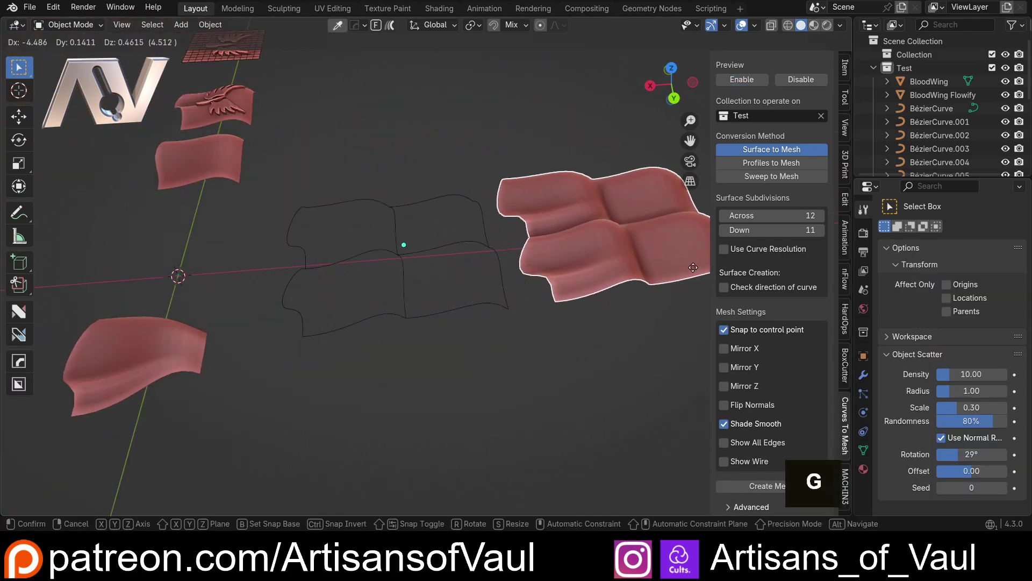
- Orbit to inspect the generated four-lobed wavy ribbon surface
{"action": "middle_click", "coordinate": [440, 155]}
{"action": "middle_click", "coordinate": [485, 210]}
{"action": "middle_click", "coordinate": [436, 230]}
{"action": "middle_click", "coordinate": [339, 218]}
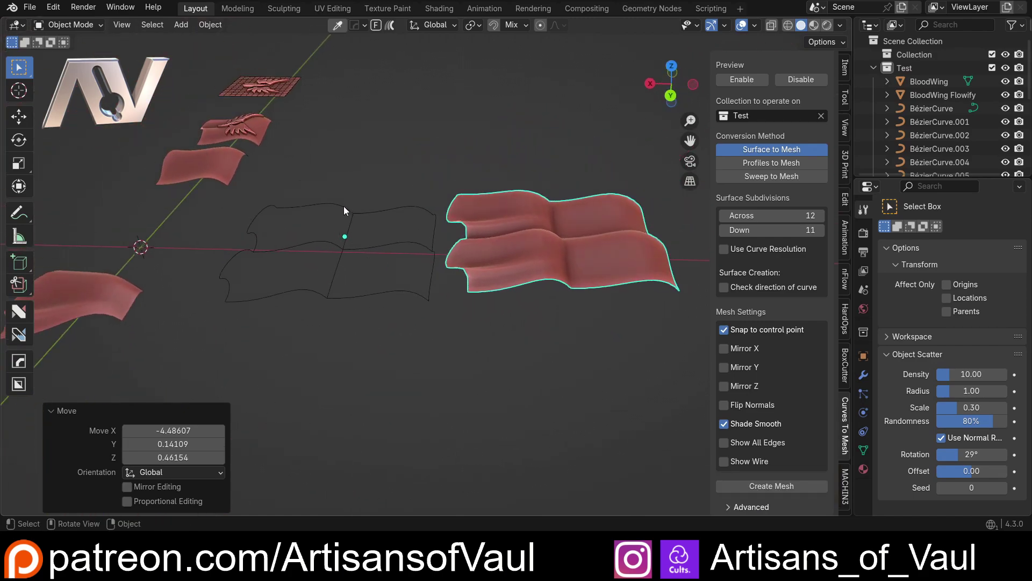
- Open the CarCurve scene and inspect the car wireframe cage from several sides
{"action": "key", "text": "shift+z"}
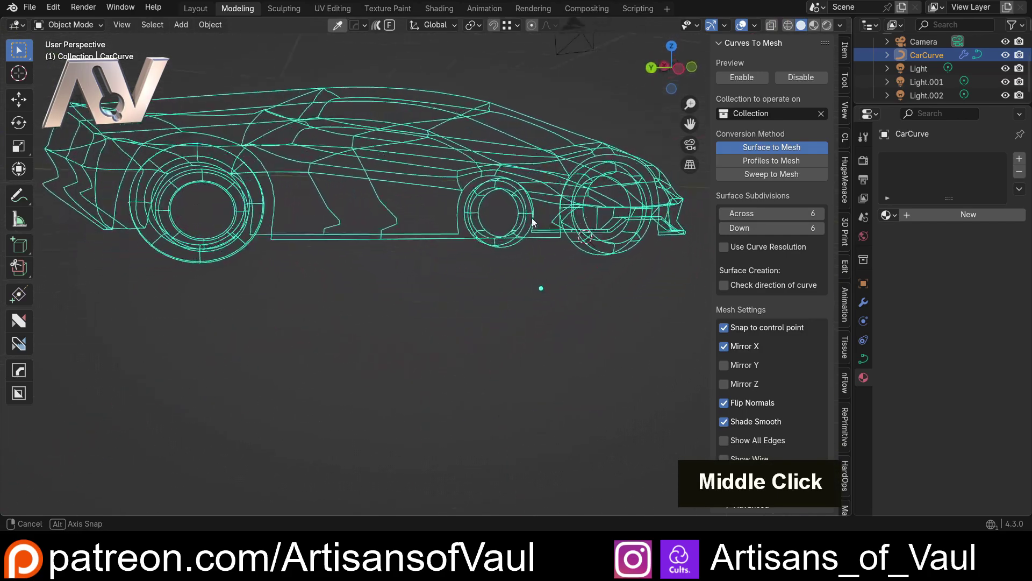
{"action": "scroll", "scroll_direction": "down", "scroll_amount": 3}
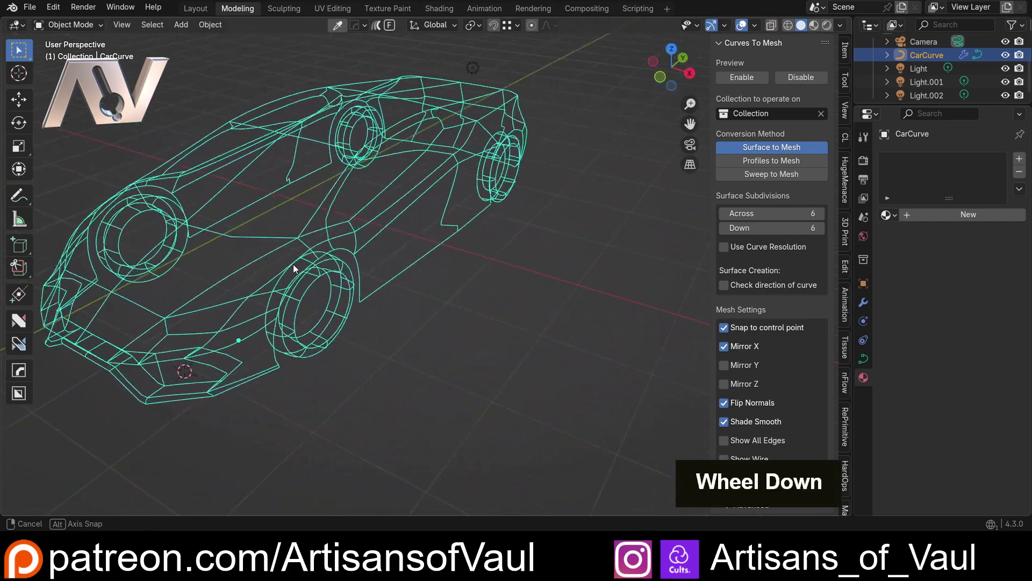
{"action": "middle_click", "coordinate": [252, 248]}
{"action": "middle_click", "coordinate": [375, 253]}
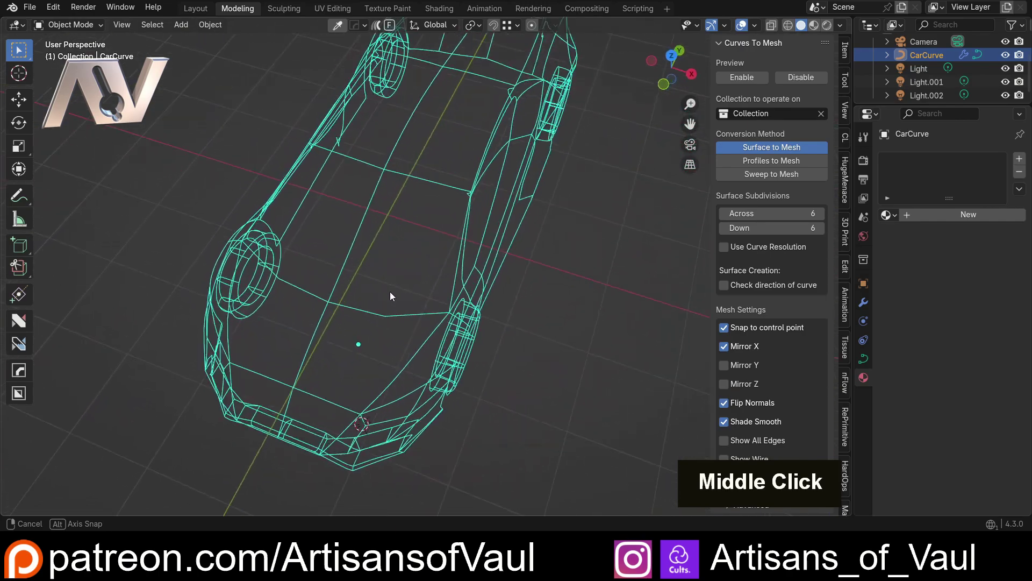
{"action": "middle_click", "coordinate": [205, 267]}
{"action": "middle_click", "coordinate": [184, 304]}
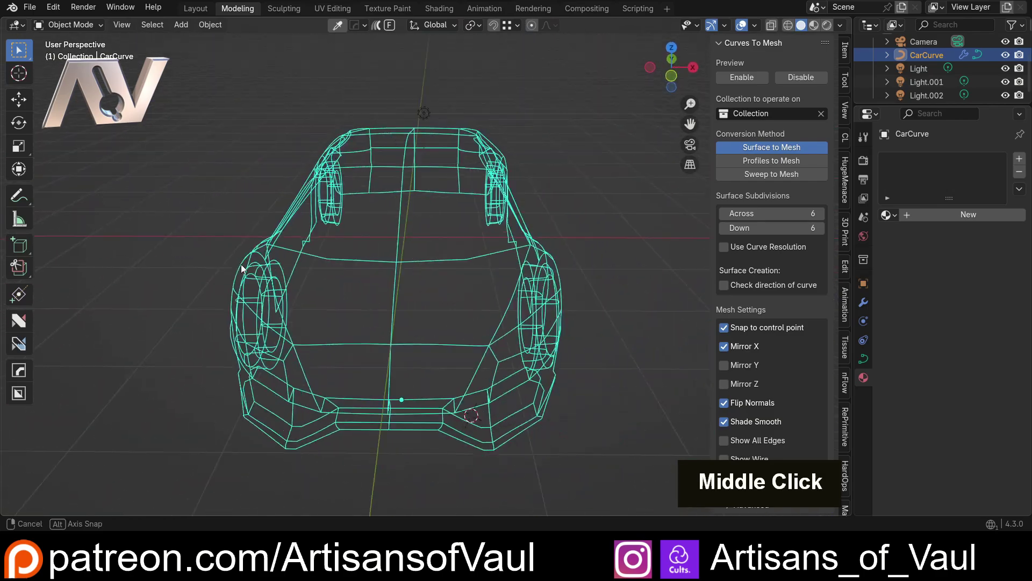
{"action": "middle_click", "coordinate": [228, 235]}
{"action": "middle_click", "coordinate": [293, 244]}
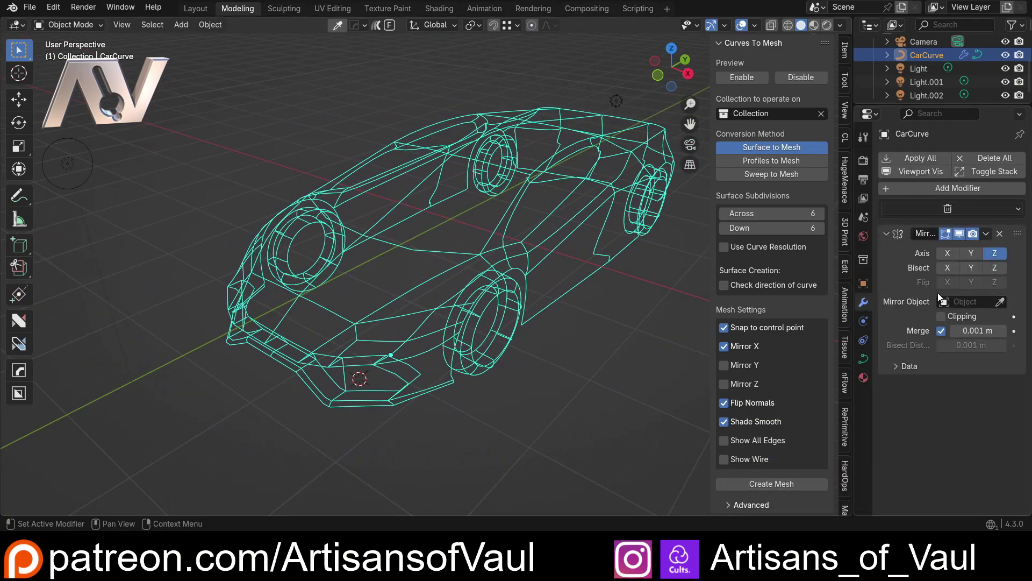
{"action": "middle_click", "coordinate": [548, 283]}
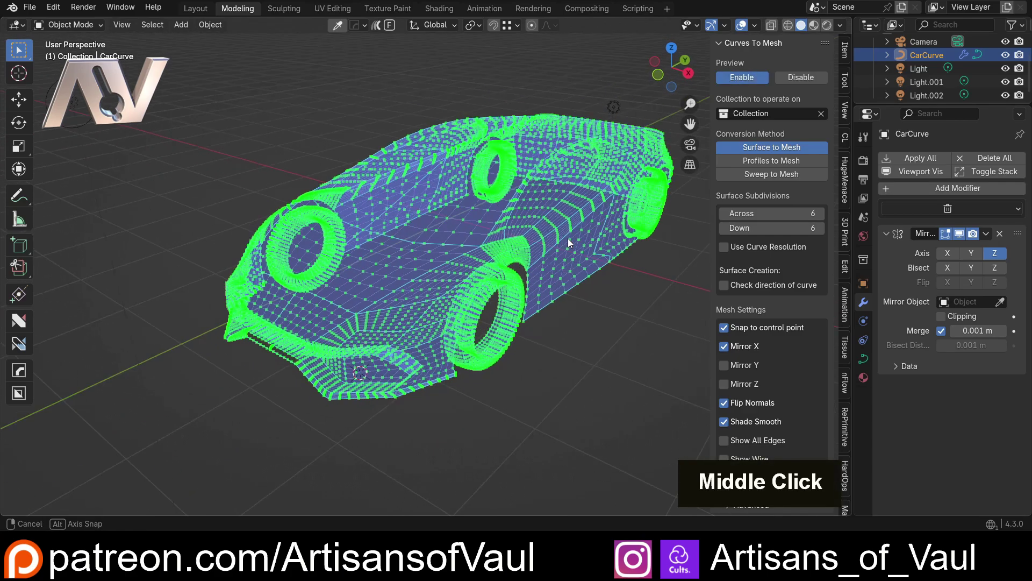
{"action": "middle_click", "coordinate": [514, 236]}
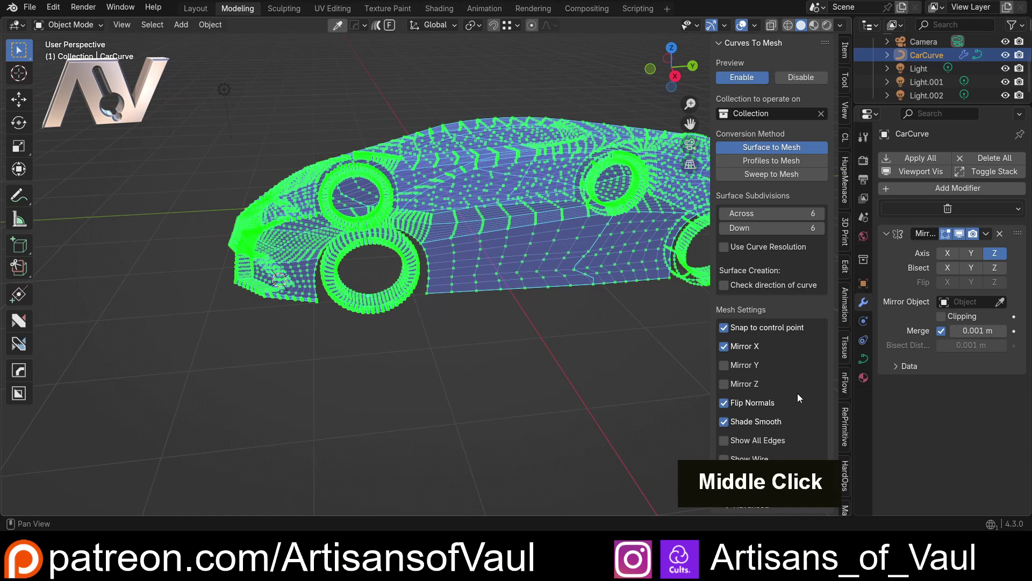
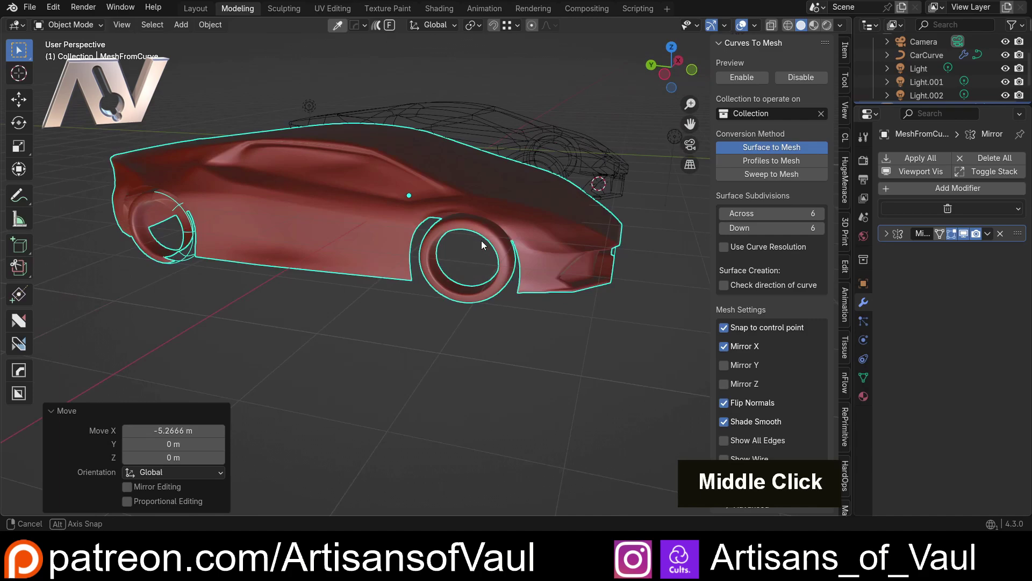
- Shade the mirrored car body mesh and orbit around it to check the result
{"action": "scroll", "scroll_direction": "up", "scroll_amount": 3}
{"action": "right_click", "coordinate": [359, 223]}
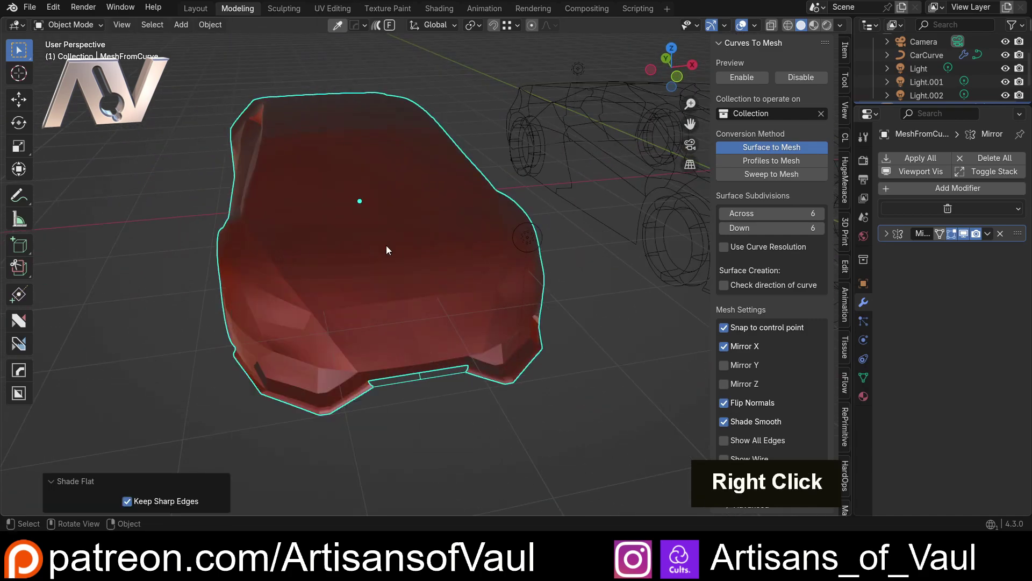
{"action": "middle_click", "coordinate": [468, 265]}
{"action": "middle_click", "coordinate": [288, 214]}
{"action": "scroll", "scroll_direction": "up", "scroll_amount": 3}
{"action": "middle_click", "coordinate": [472, 281]}
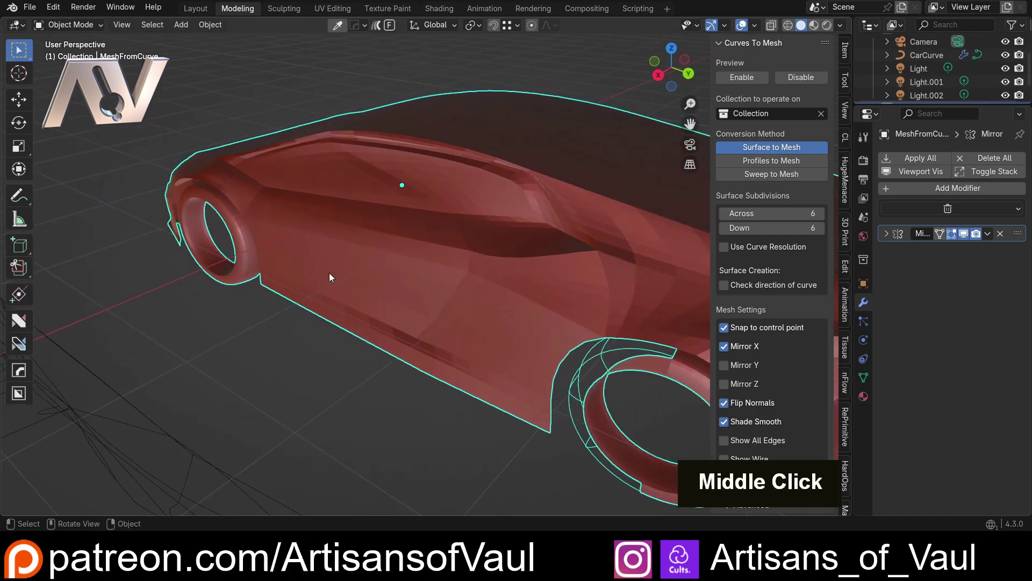
{"action": "scroll", "scroll_direction": "down", "scroll_amount": 3}
{"action": "middle_click", "coordinate": [315, 241]}
{"action": "scroll", "scroll_direction": "down", "scroll_amount": 3}
{"action": "middle_click", "coordinate": [446, 322]}
{"action": "middle_click", "coordinate": [366, 292]}
{"action": "middle_click", "coordinate": [328, 298]}
{"action": "middle_click", "coordinate": [281, 290]}
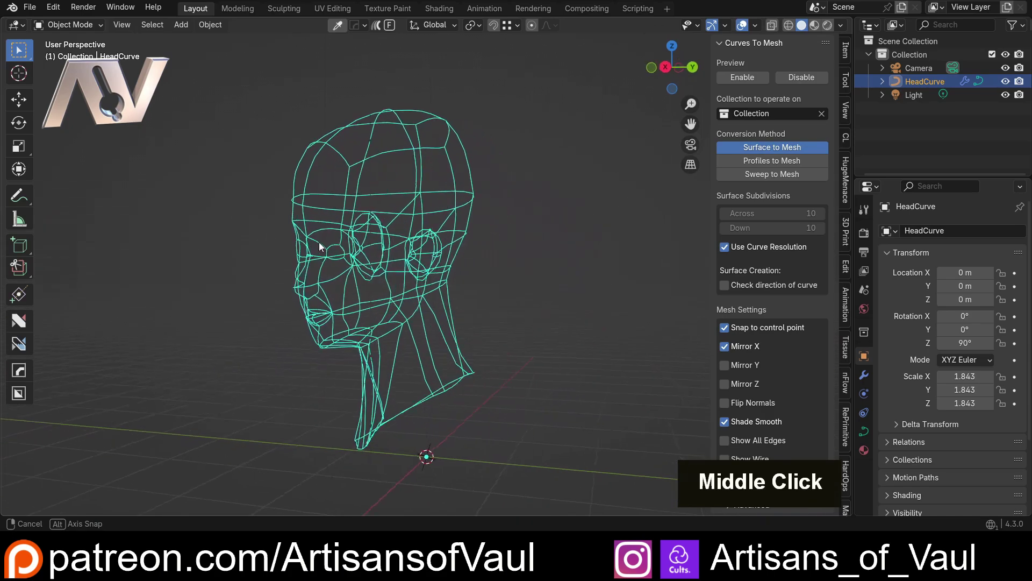
- Slide the MeshFromCurve head mesh along X beside the HeadCurve cage and inspect its face
{"action": "middle_click", "coordinate": [323, 247]}
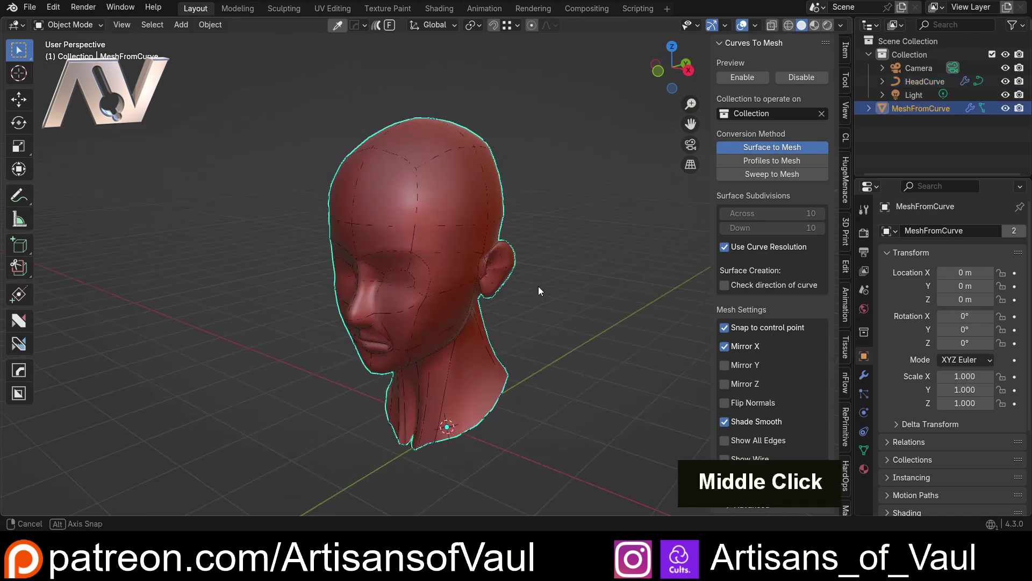
{"action": "key", "text": "g"}
{"action": "key", "text": "y"}
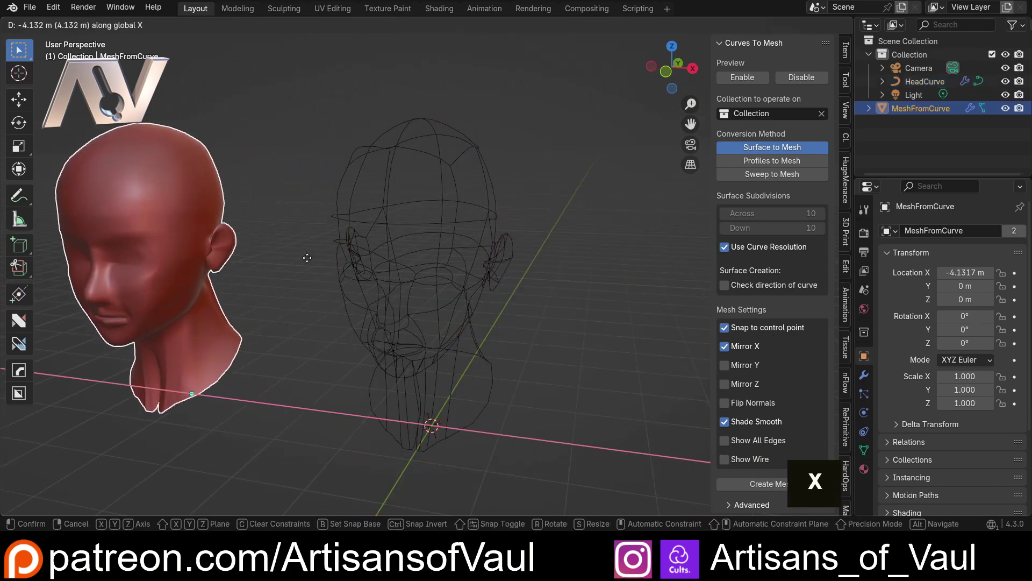
{"action": "key", "text": "x"}
{"action": "middle_click", "coordinate": [282, 233]}
{"action": "middle_click", "coordinate": [436, 245]}
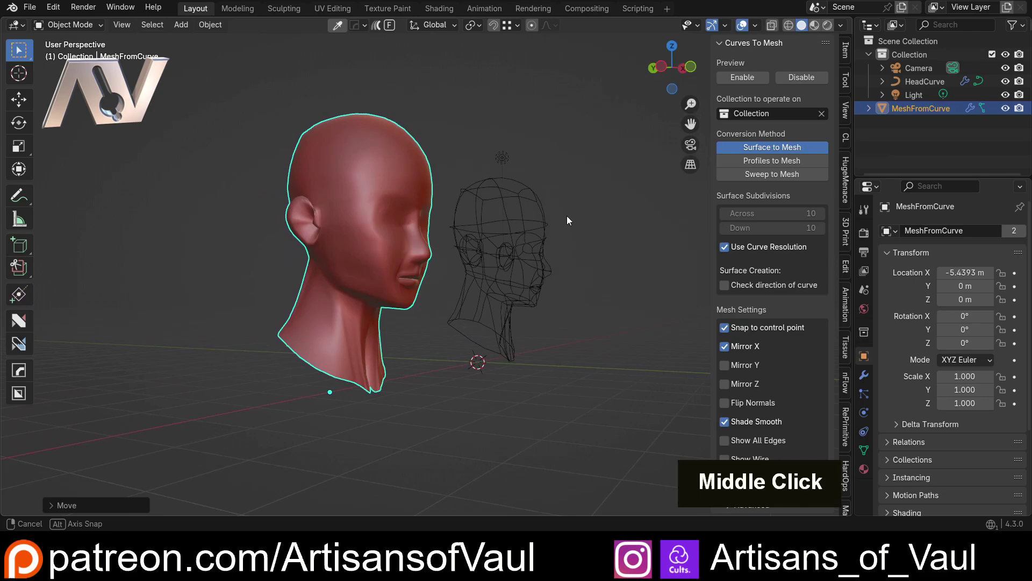
{"action": "scroll", "scroll_direction": "up", "scroll_amount": 3}
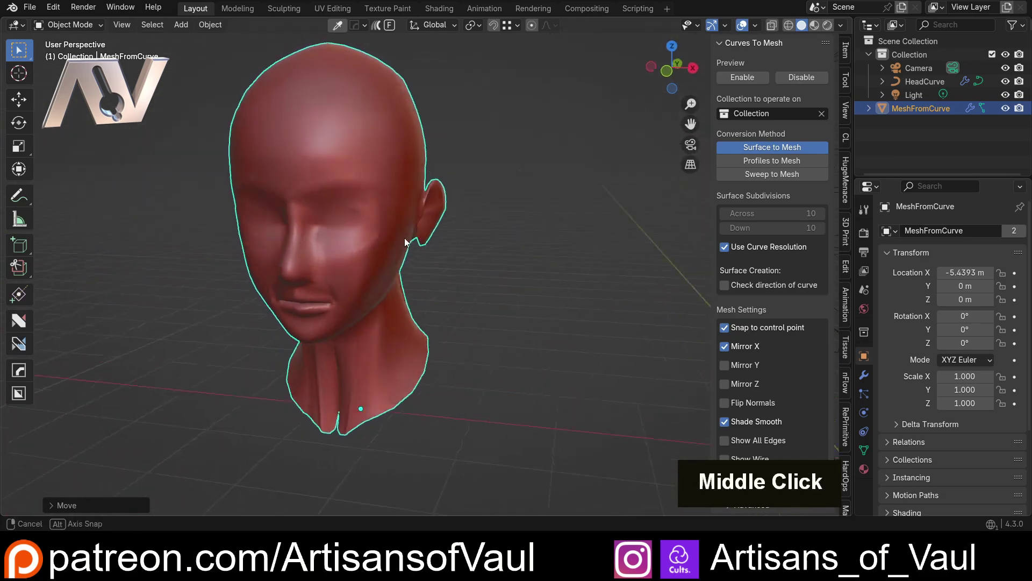
{"action": "middle_click", "coordinate": [353, 288]}
{"action": "scroll", "scroll_direction": "down", "scroll_amount": 3}
{"action": "middle_click", "coordinate": [328, 229]}
{"action": "middle_click", "coordinate": [464, 191]}
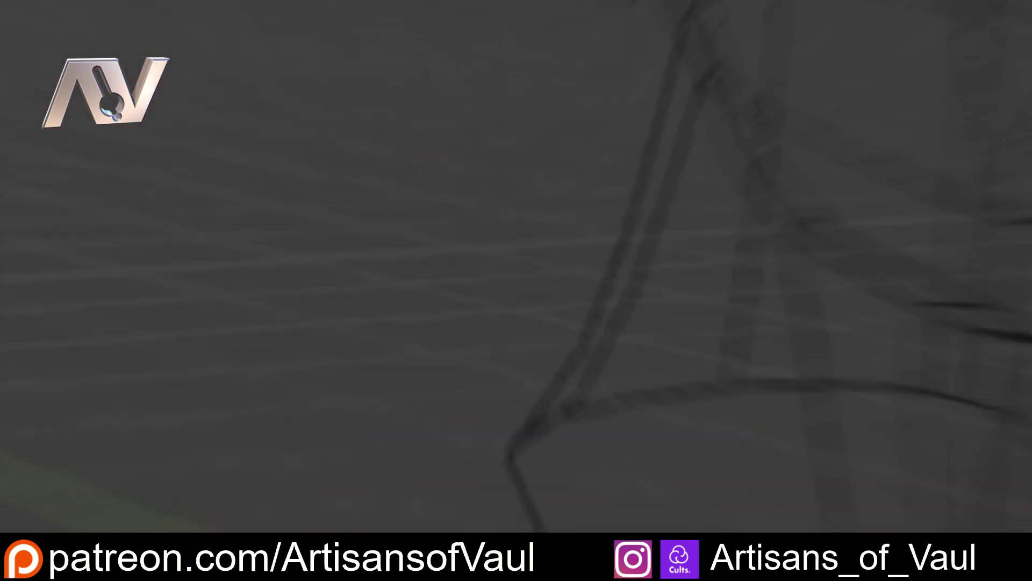
- Add a Bézier curve and rotate it 90 degrees about X so it stands upright
{"action": "scroll", "scroll_direction": "up", "scroll_amount": 3}
{"action": "key", "text": "shift+a"}
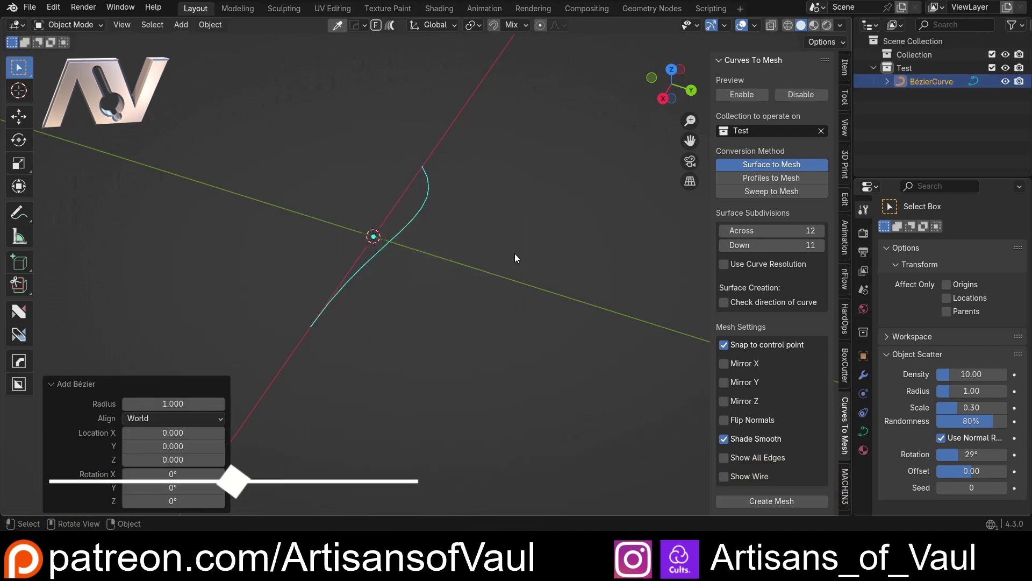
{"action": "key", "text": "r"}
{"action": "key", "text": "x"}
{"action": "key", "text": "9"}
{"action": "key", "text": "Return"}
- Move and duplicate the upright curve, then rotate a handle on BézierCurve.001
{"action": "key", "text": "g"}
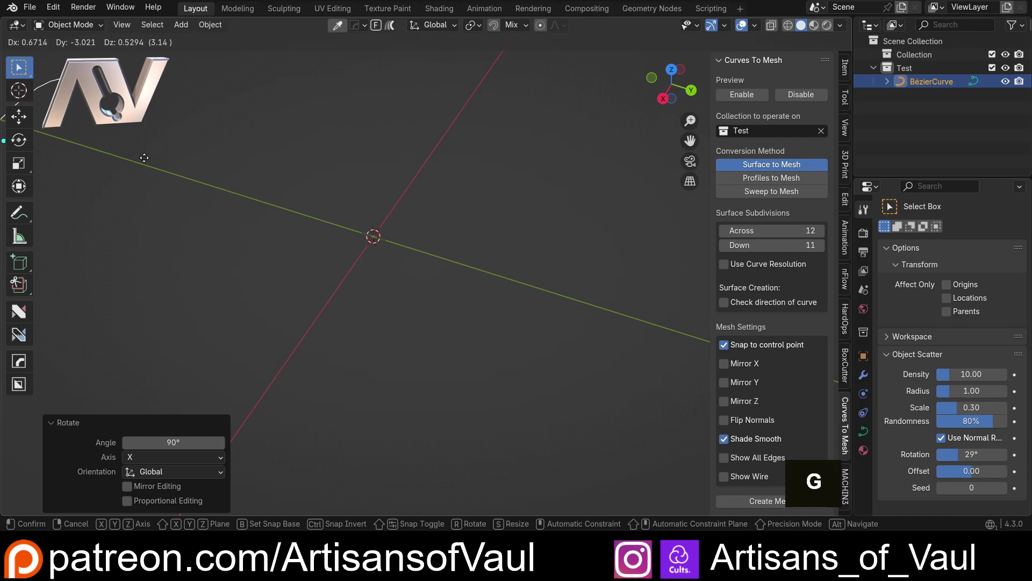
{"action": "middle_click", "coordinate": [141, 156]}
{"action": "scroll", "scroll_direction": "down", "scroll_amount": 3}
{"action": "middle_click", "coordinate": [304, 183]}
{"action": "middle_click", "coordinate": [352, 178]}
{"action": "middle_click", "coordinate": [420, 176]}
{"action": "key", "text": "shift+d"}
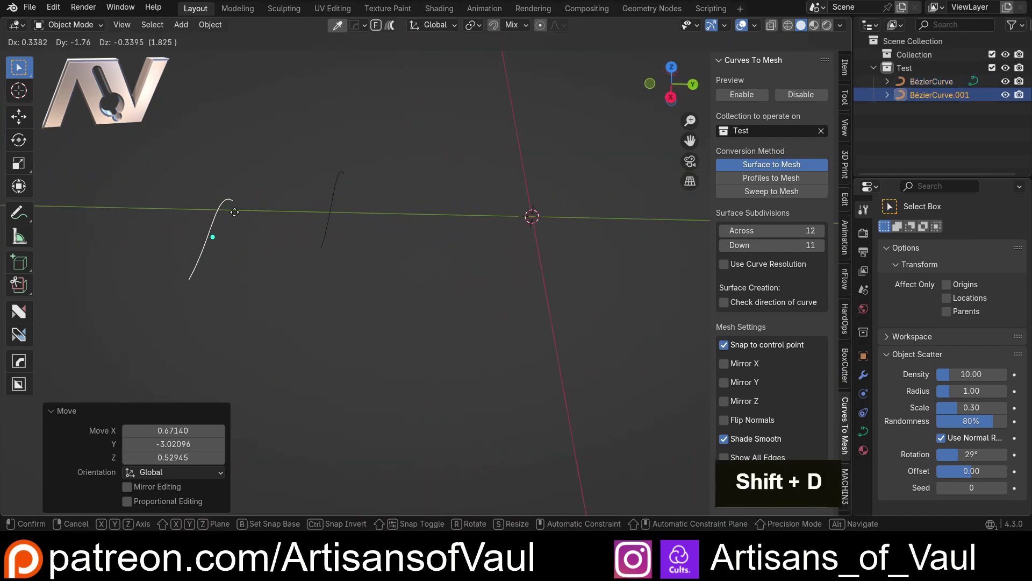
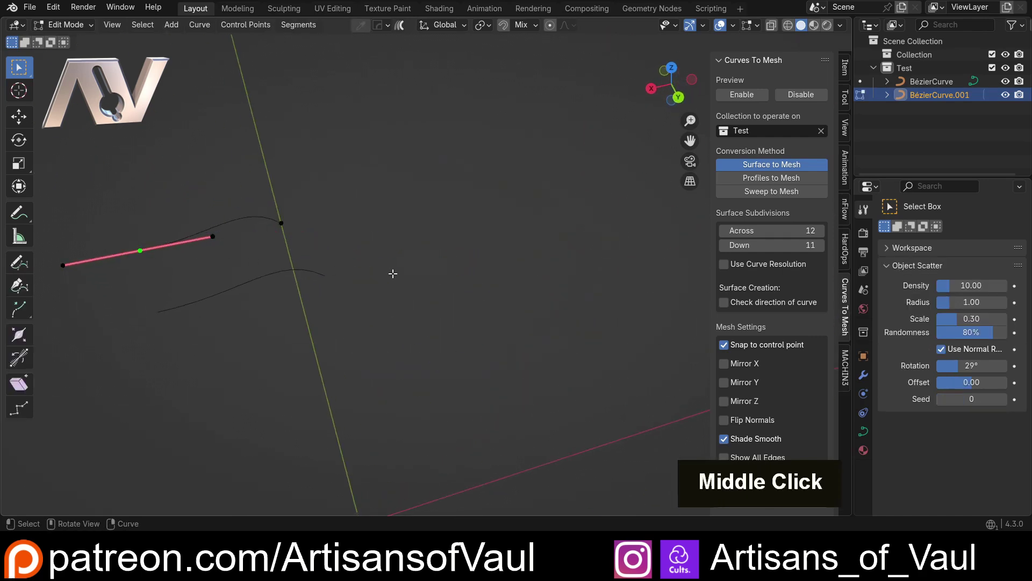
{"action": "key", "text": "r"}
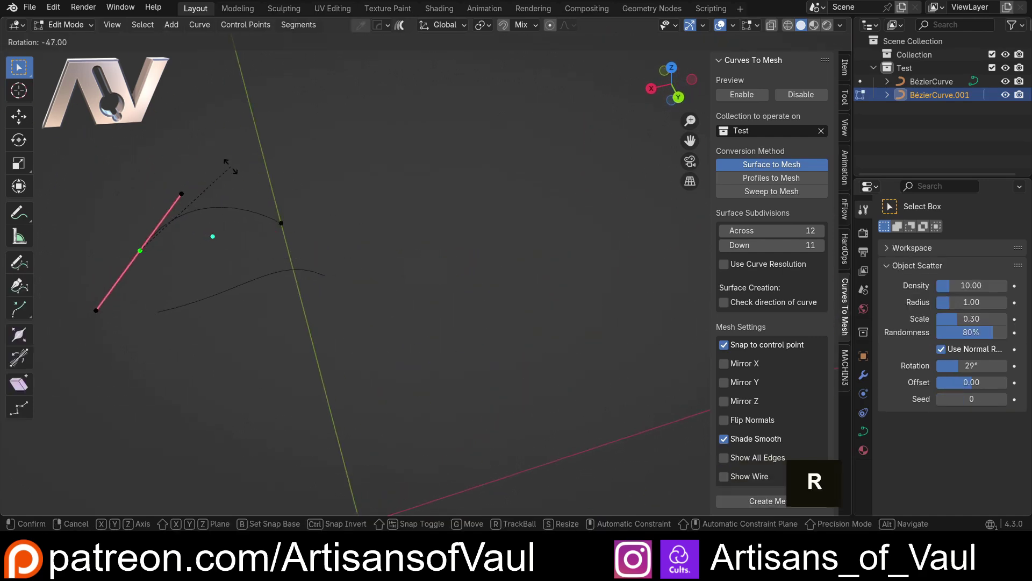
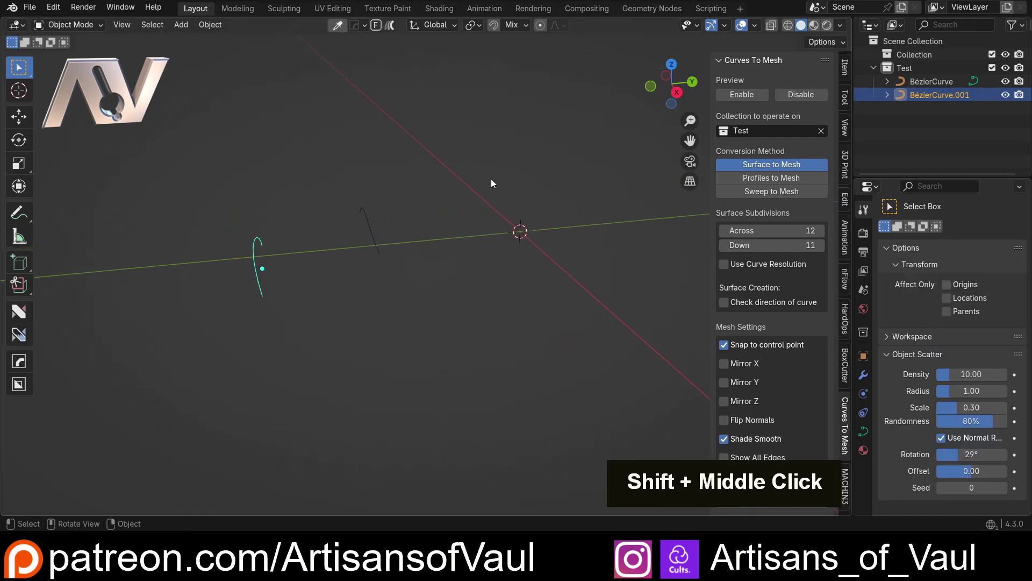
- Inspect the Profiles to Mesh preview surface bridging the two Bézier curves from several angles
{"action": "middle_click", "coordinate": [297, 185]}
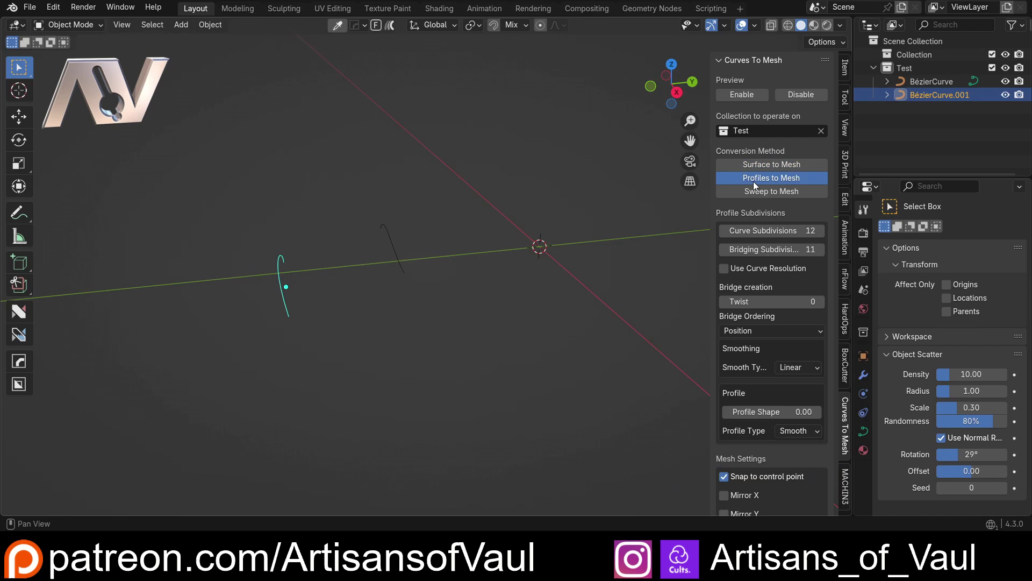
{"action": "scroll", "scroll_direction": "up", "scroll_amount": 3}
{"action": "middle_click", "coordinate": [418, 251]}
{"action": "middle_click", "coordinate": [160, 201]}
{"action": "middle_click", "coordinate": [383, 261]}
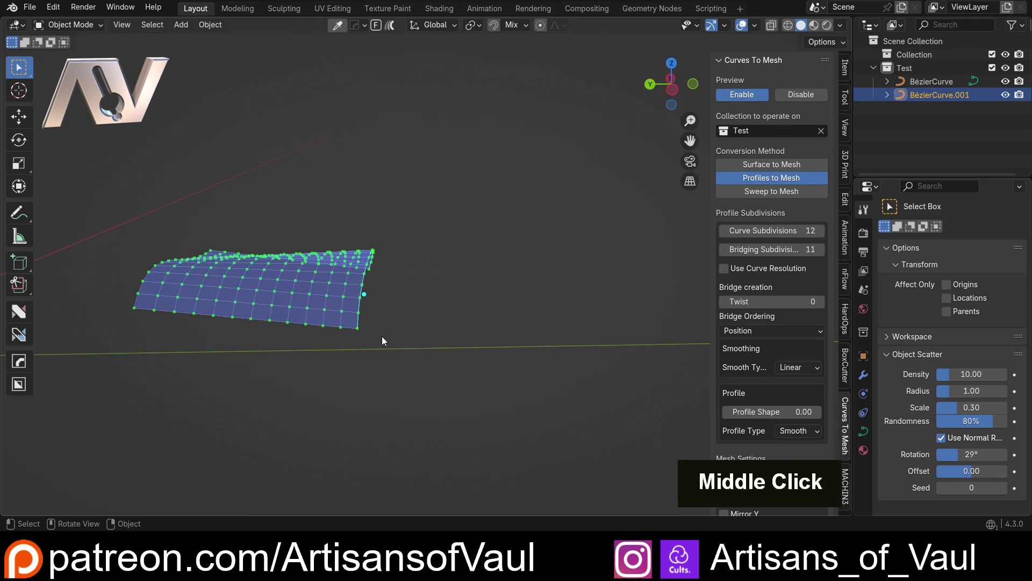
{"action": "middle_click", "coordinate": [215, 310]}
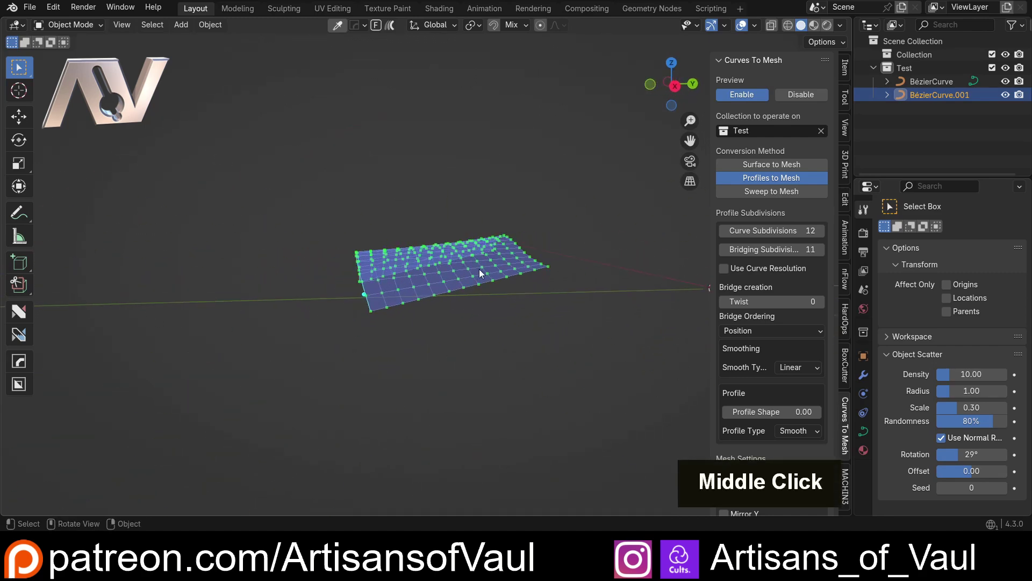
{"action": "middle_click", "coordinate": [543, 276]}
{"action": "middle_click", "coordinate": [433, 261]}
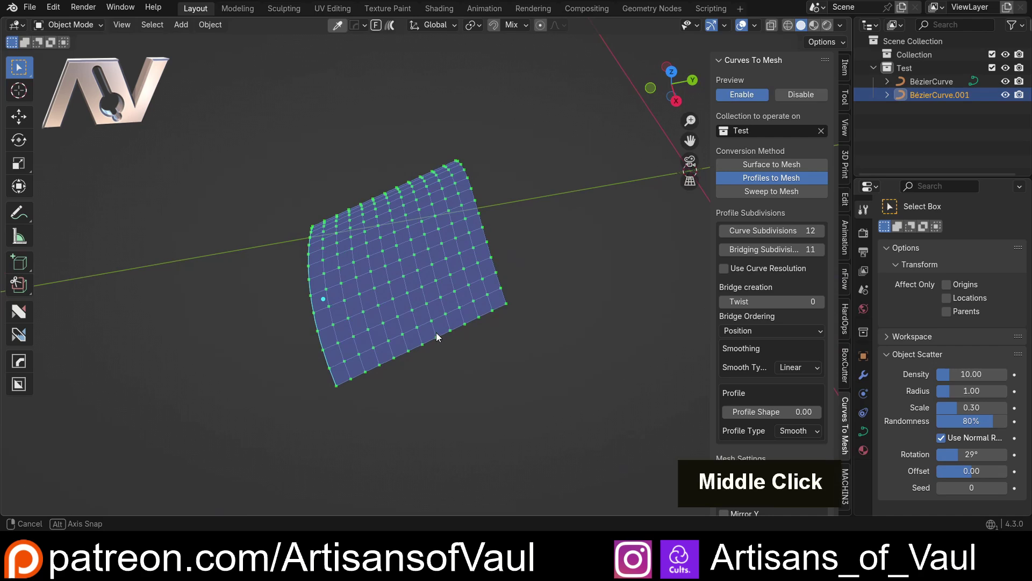
{"action": "middle_click", "coordinate": [495, 208]}
{"action": "middle_click", "coordinate": [494, 290]}
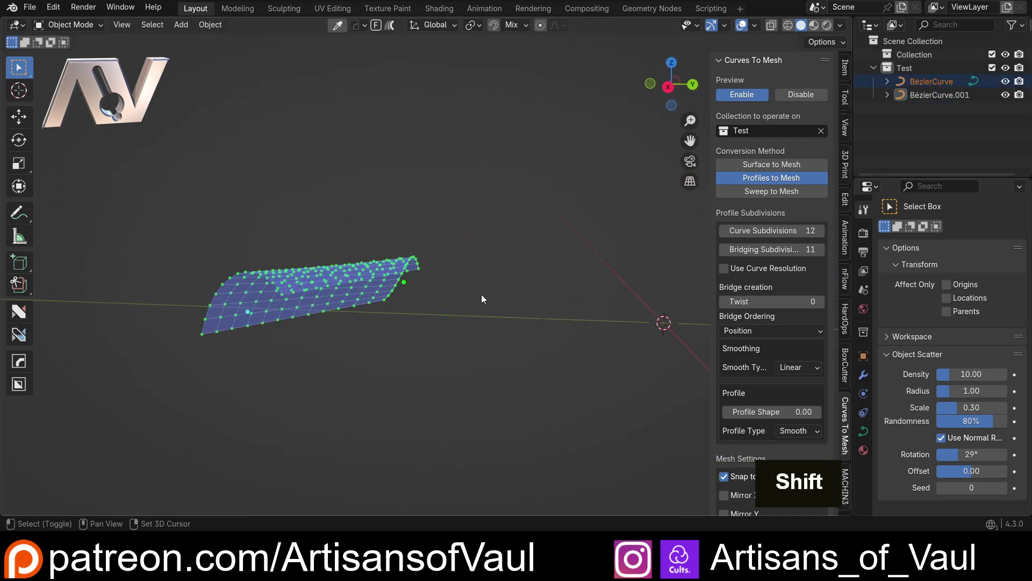
- Duplicate a third Bézier curve offset along Y to widen the bridged surface
{"action": "key", "text": "shift+d"}
{"action": "key", "text": "y"}
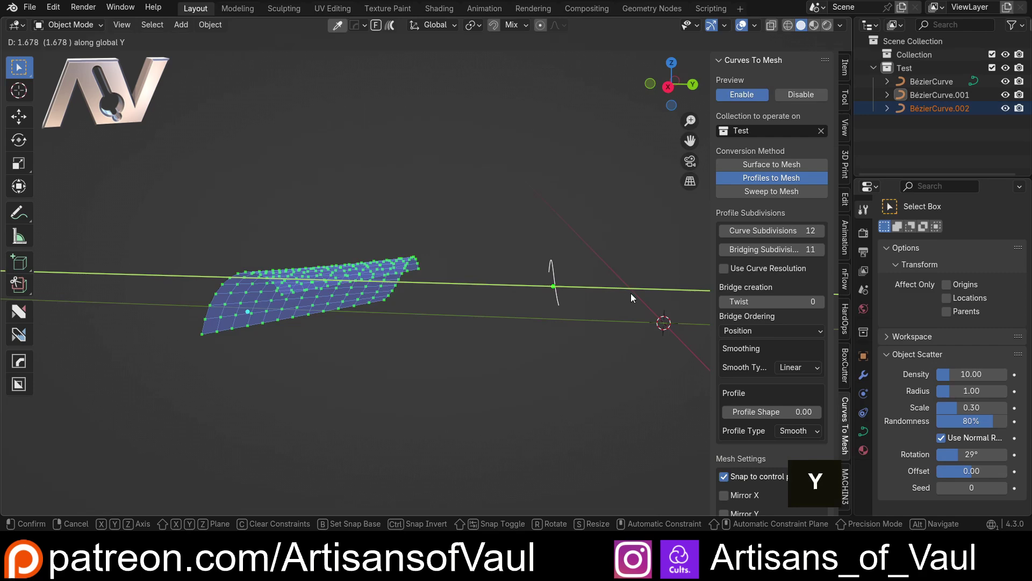
{"action": "middle_click", "coordinate": [436, 252]}
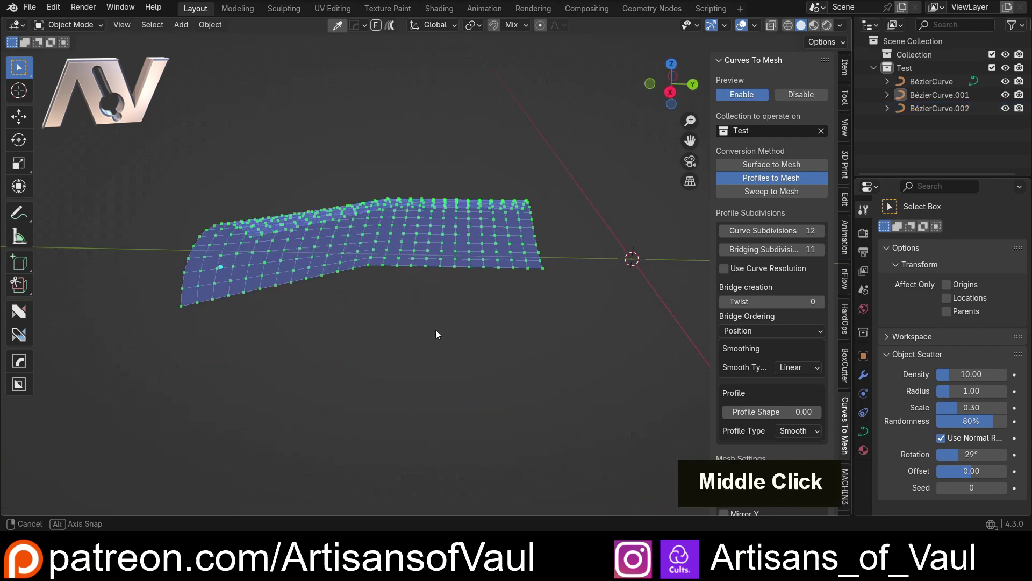
{"action": "scroll", "scroll_direction": "down", "scroll_amount": 3}
{"action": "scroll", "scroll_direction": "down", "scroll_amount": 3}
{"action": "middle_click", "coordinate": [404, 278]}
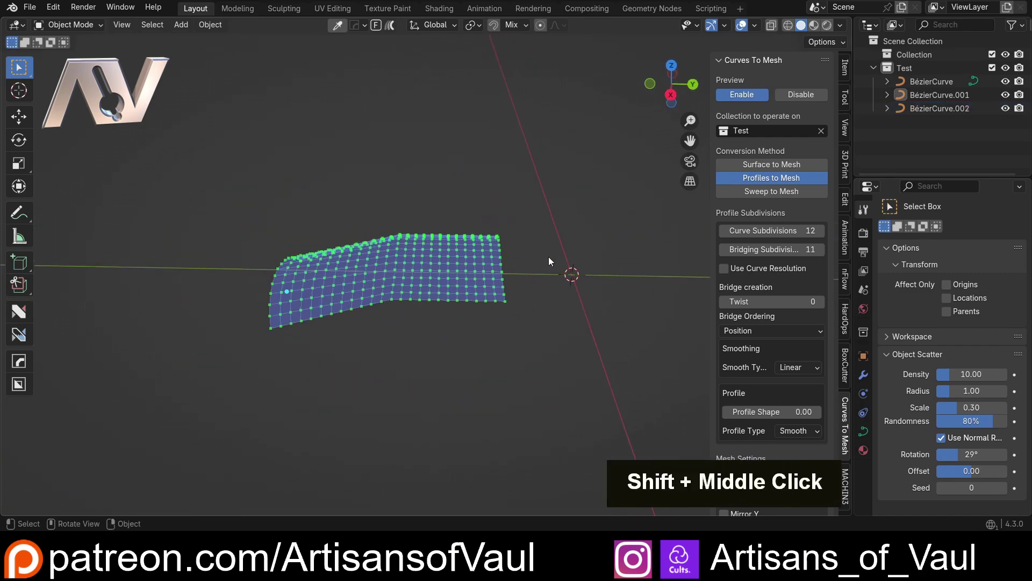
{"action": "middle_click", "coordinate": [521, 301]}
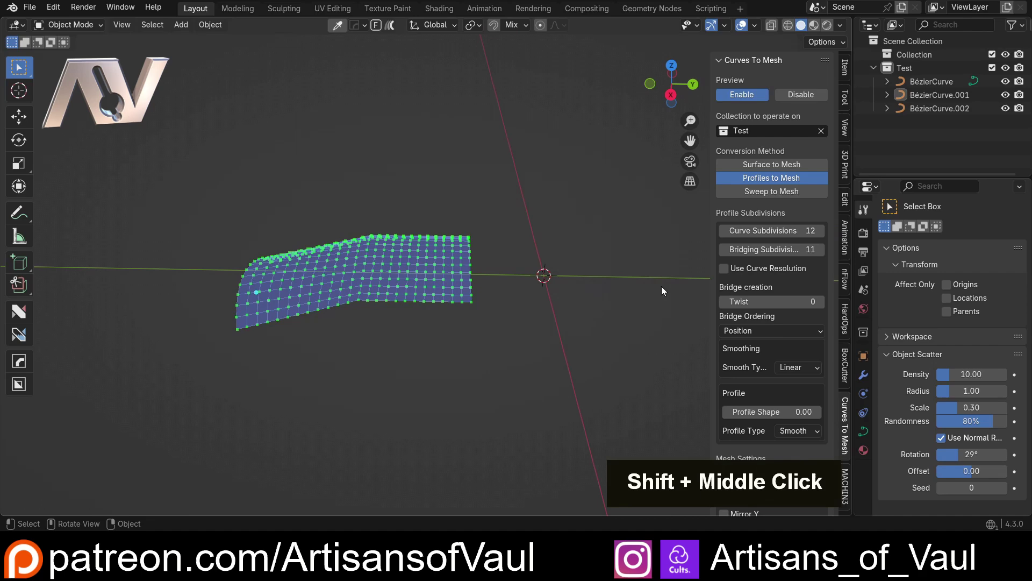
{"action": "scroll", "scroll_direction": "down", "scroll_amount": 3}
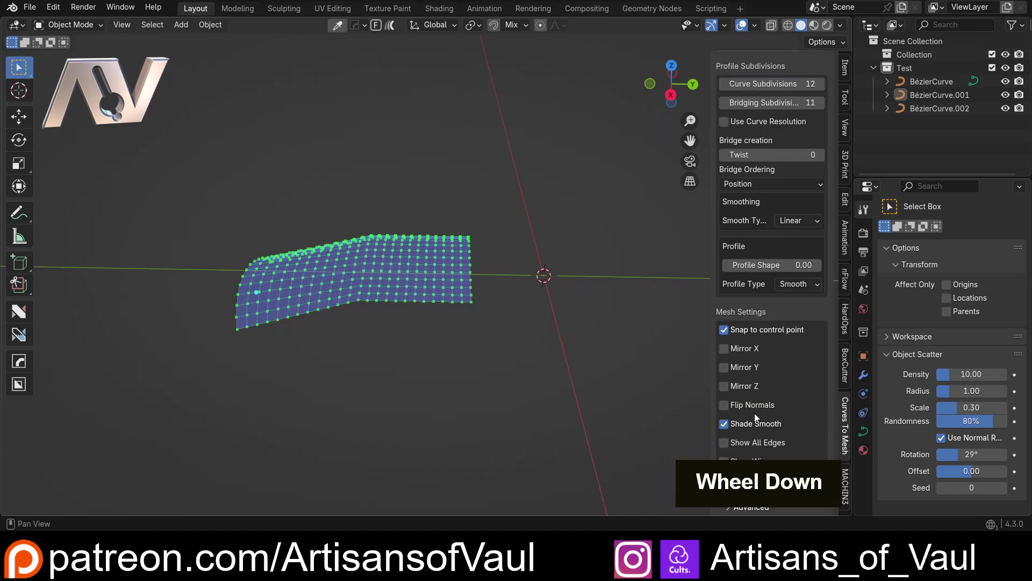
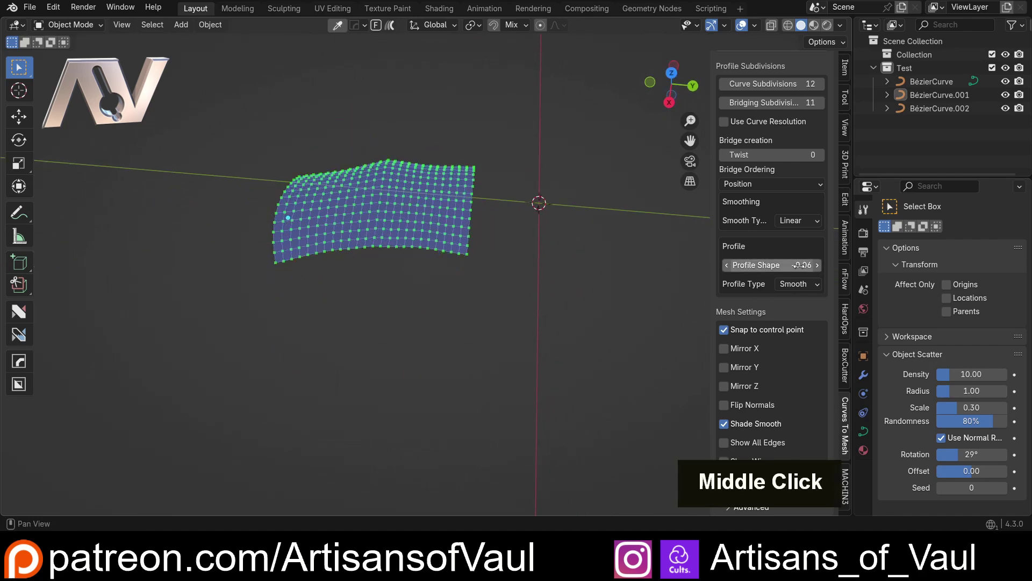
- Reset Profile Shape to 0 and generate the MeshFromCurve surface at 12 by 11 subdivisions
{"action": "key", "text": "0"}
{"action": "key", "text": "Return"}
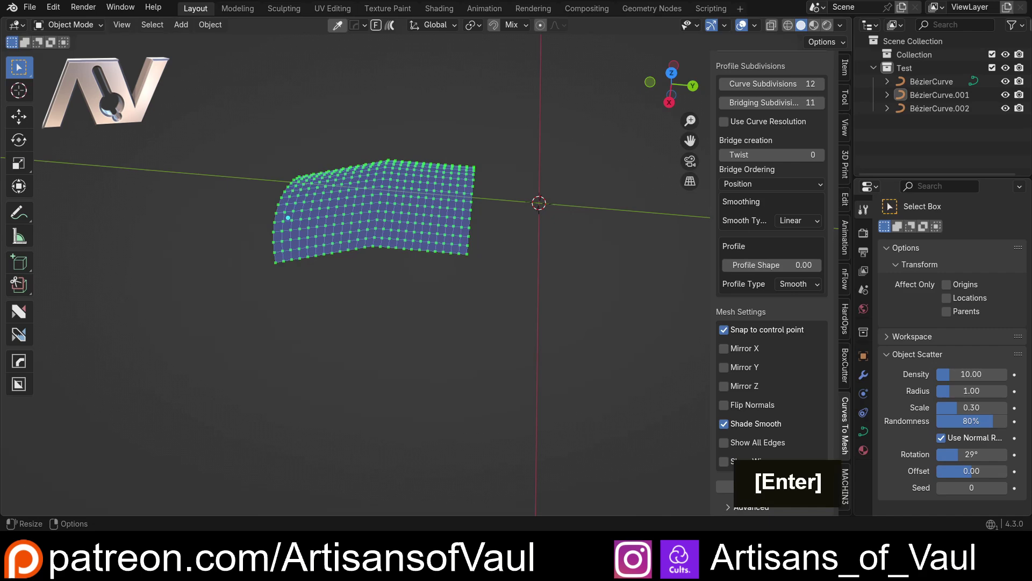
{"action": "middle_click", "coordinate": [406, 274]}
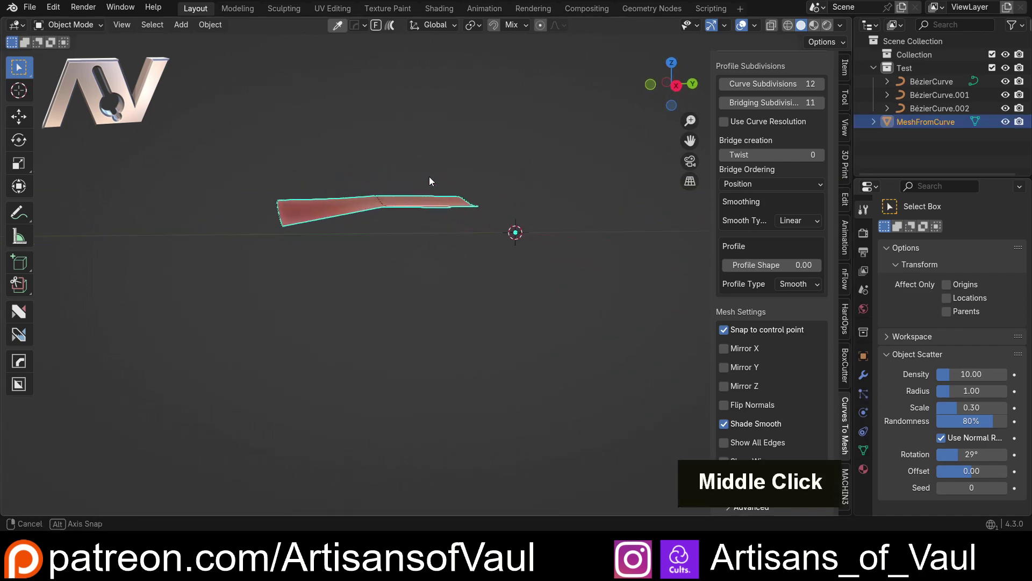
- Move the MeshFromCurve ribbon about -6.05 along Y, clear of its three curves
{"action": "key", "text": "g"}
{"action": "middle_click", "coordinate": [208, 145]}
{"action": "middle_click", "coordinate": [319, 140]}
{"action": "scroll", "scroll_direction": "down", "scroll_amount": 3}
{"action": "middle_click", "coordinate": [291, 241]}
{"action": "scroll", "scroll_direction": "up", "scroll_amount": 3}
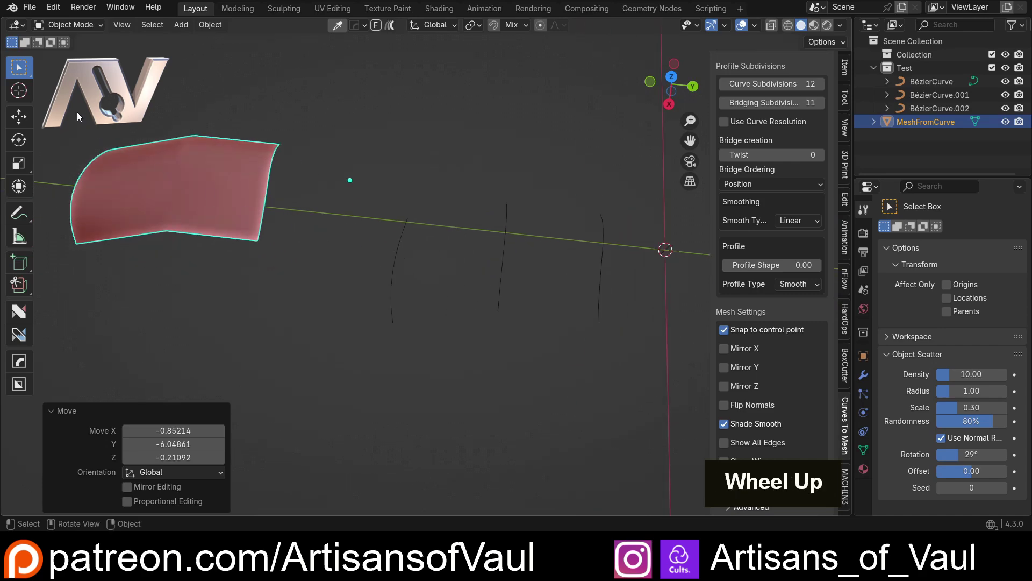
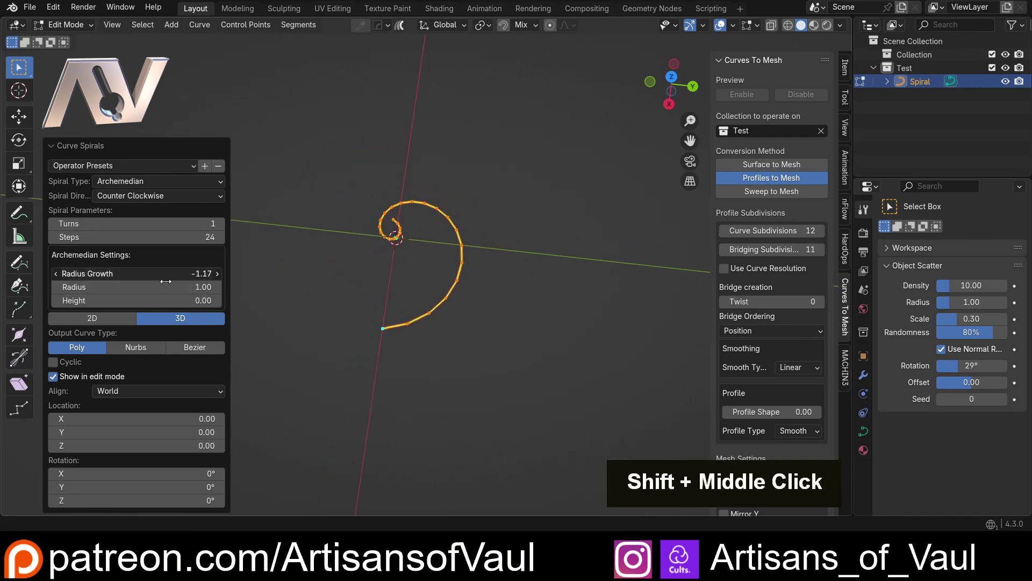
- Duplicate the spiral straight up along Z and enlarge the copy
{"action": "middle_click", "coordinate": [350, 248]}
{"action": "middle_click", "coordinate": [316, 286]}
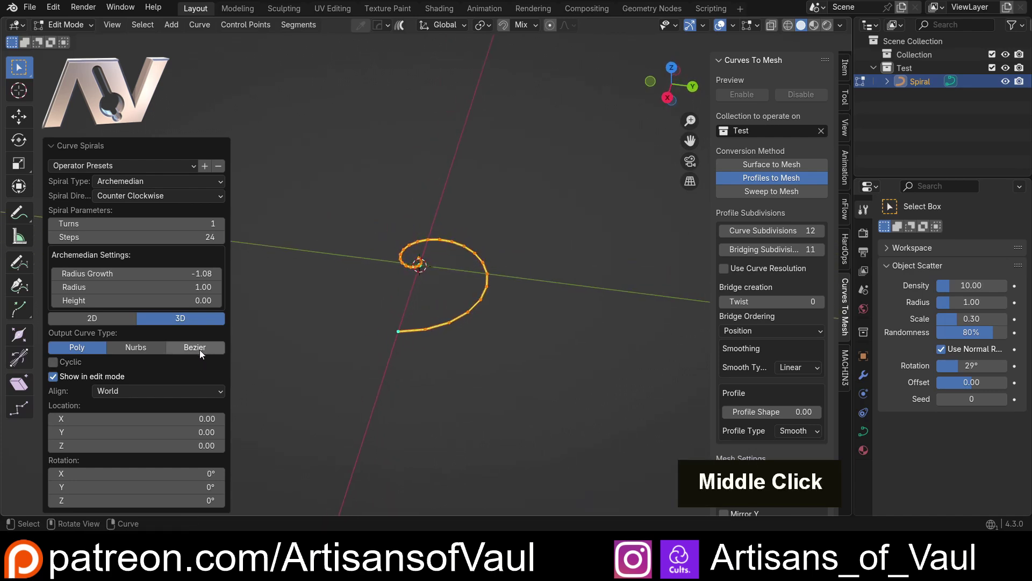
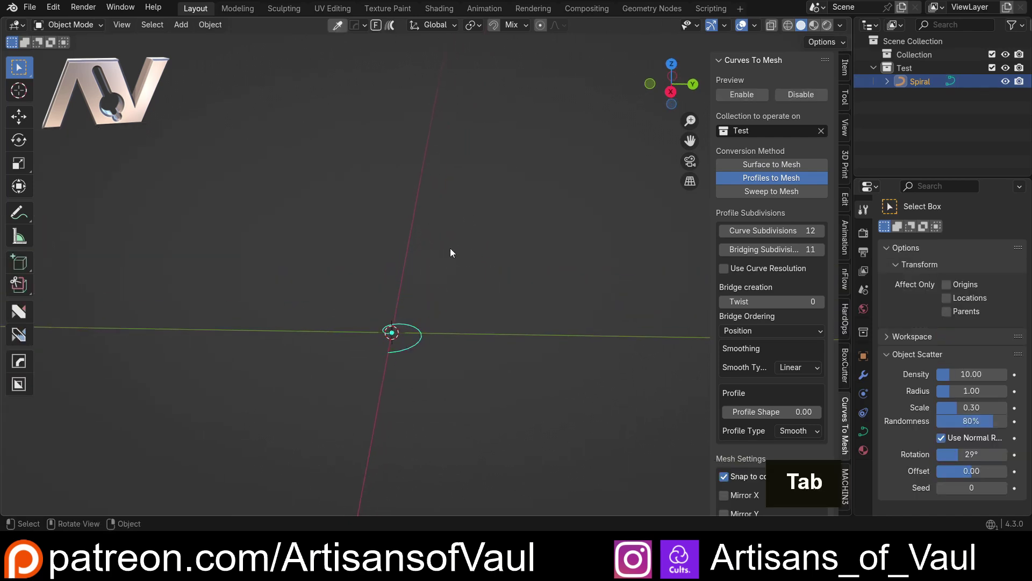
{"action": "key", "text": "shift+d"}
{"action": "key", "text": "z"}
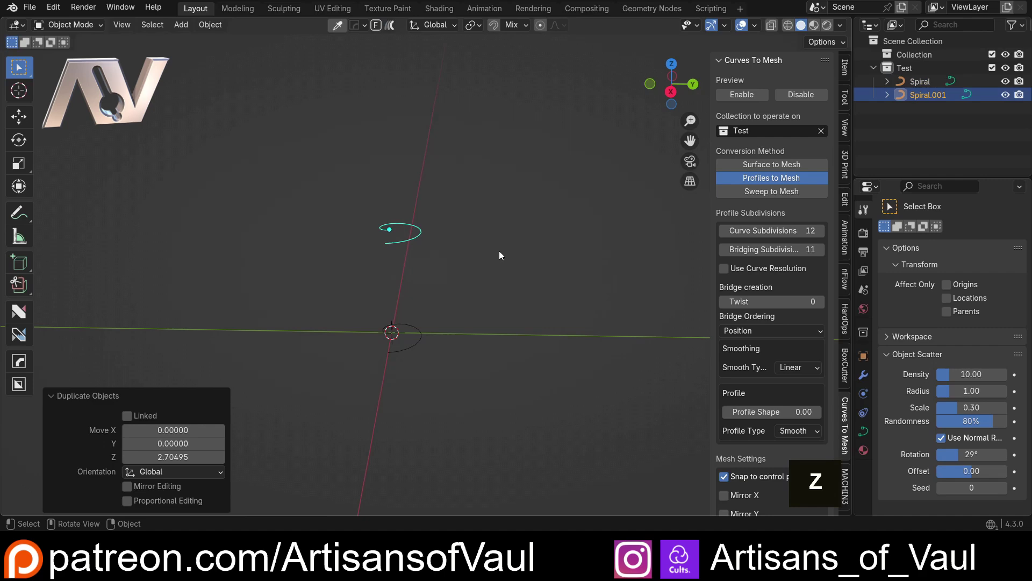
{"action": "key", "text": "s"}
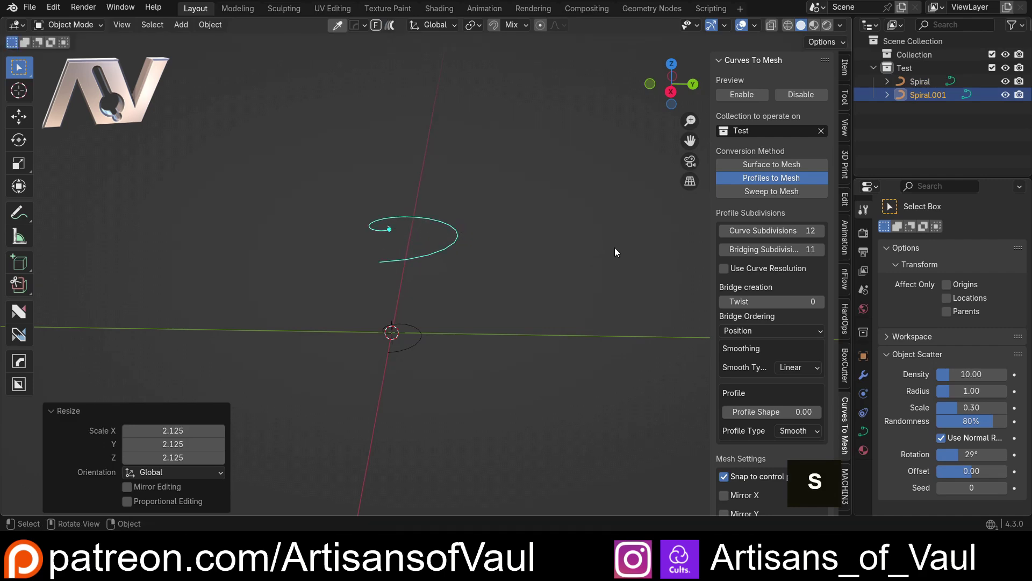
- Duplicate the upper spiral again and rotate the top copy about the vertical axis
{"action": "key", "text": "shift+d"}
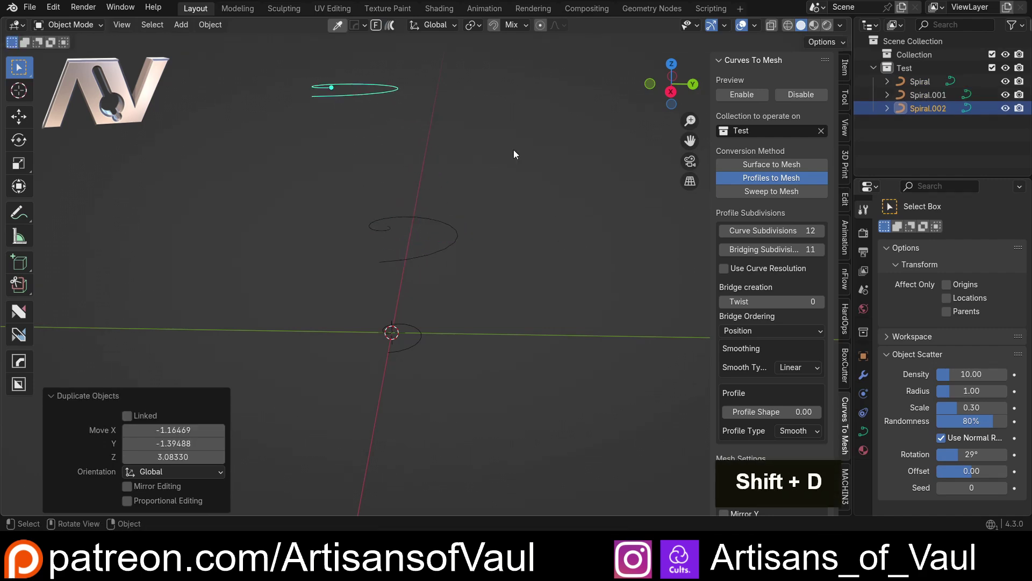
{"action": "middle_click", "coordinate": [508, 189]}
{"action": "key", "text": "r"}
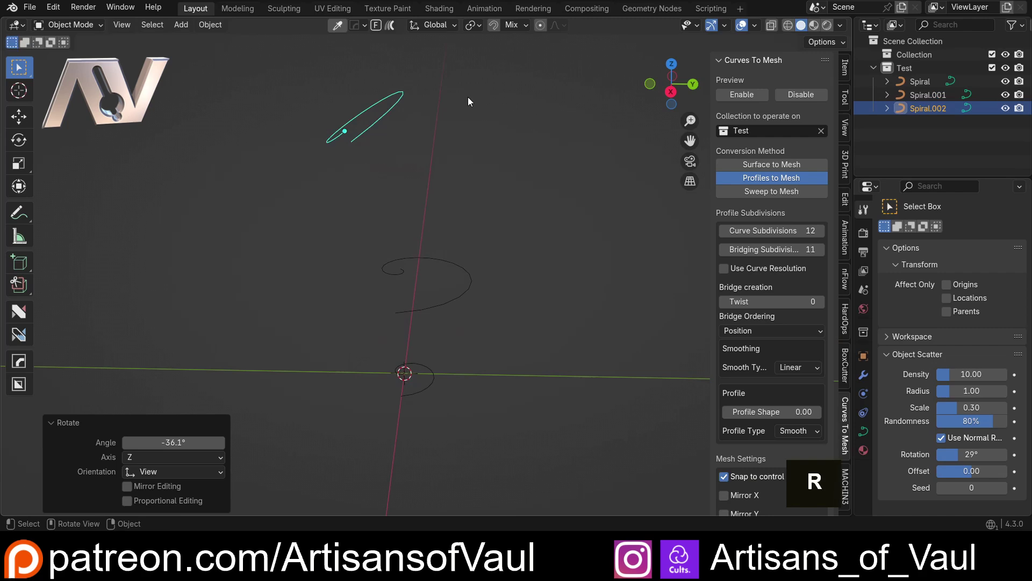
{"action": "scroll", "scroll_direction": "down", "scroll_amount": 3}
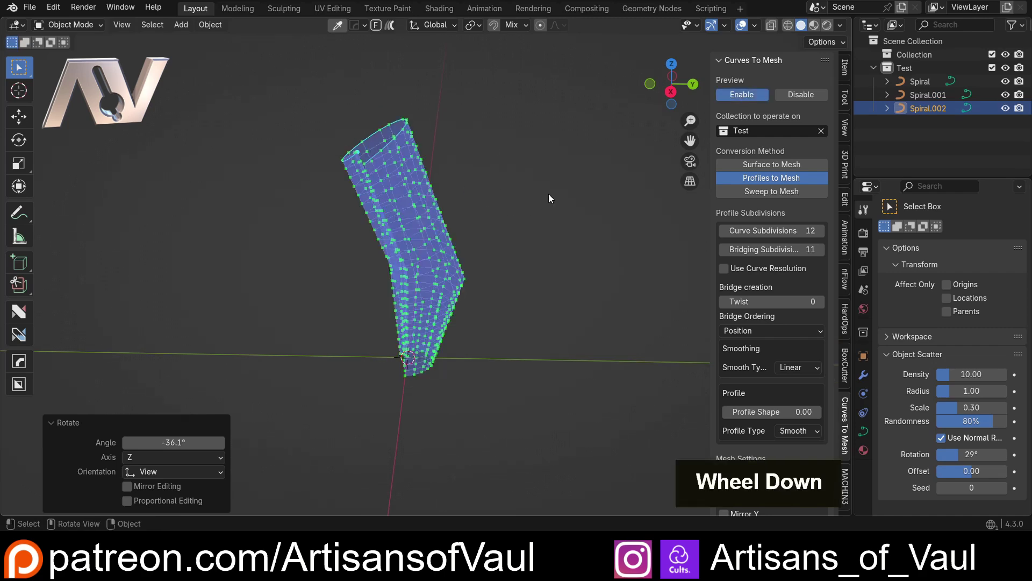
- Inspect the lofted mesh through the three spirals, then undo its creation to return to the preview
{"action": "scroll", "scroll_direction": "down", "scroll_amount": 3}
{"action": "middle_click", "coordinate": [442, 311]}
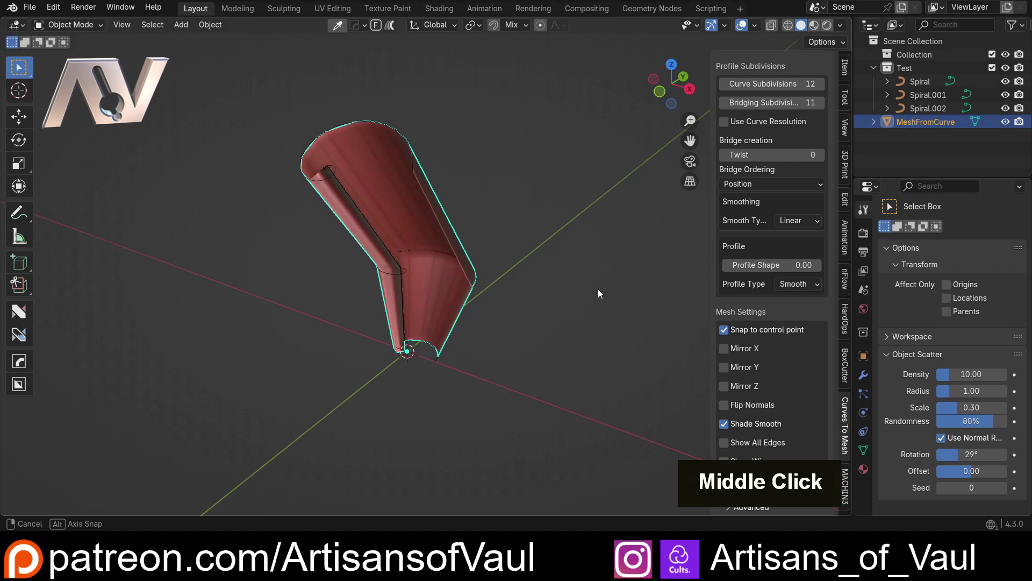
{"action": "scroll", "scroll_direction": "up", "scroll_amount": 3}
{"action": "middle_click", "coordinate": [493, 282]}
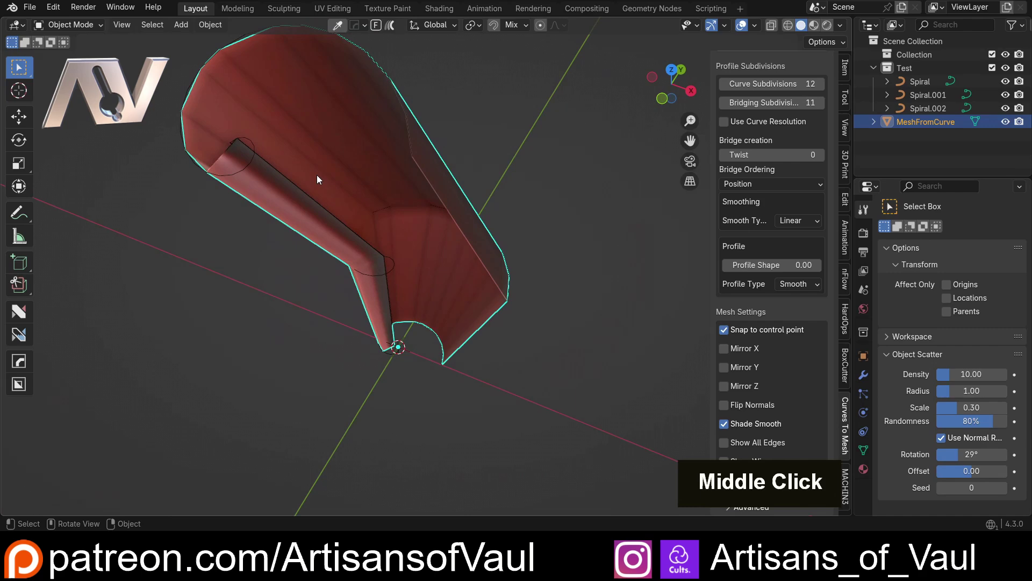
{"action": "key", "text": "ctrl+z"}
- Raise Curve Subdivisions to 63 for a denser preview and create the MeshFromCurve tube
{"action": "middle_click", "coordinate": [366, 220]}
{"action": "scroll", "scroll_direction": "down", "scroll_amount": 3}
{"action": "middle_click", "coordinate": [595, 208]}
{"action": "scroll", "scroll_direction": "up", "scroll_amount": 3}
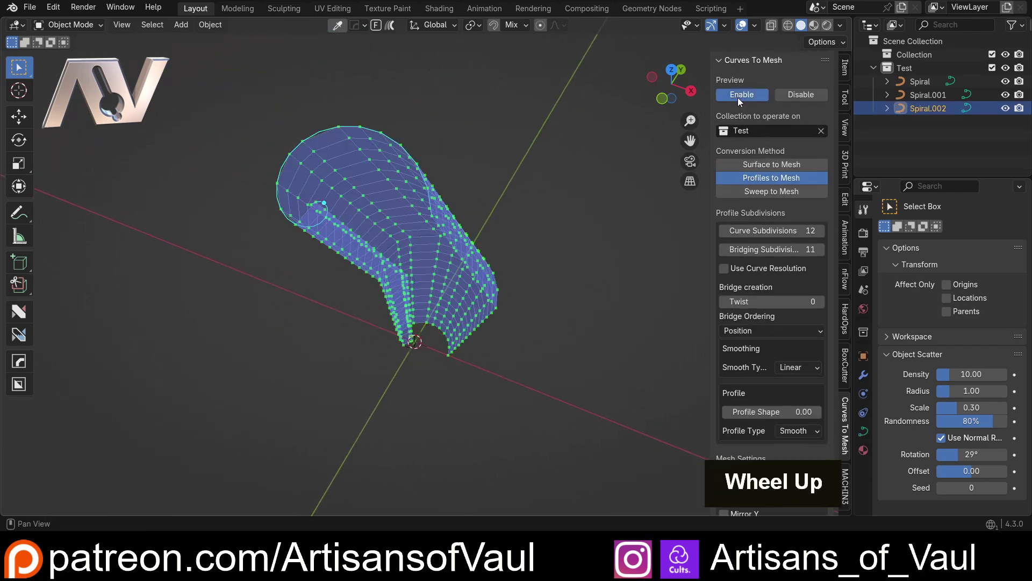
{"action": "middle_click", "coordinate": [358, 220]}
{"action": "scroll", "scroll_direction": "up", "scroll_amount": 3}
{"action": "middle_click", "coordinate": [297, 226]}
{"action": "middle_click", "coordinate": [381, 196]}
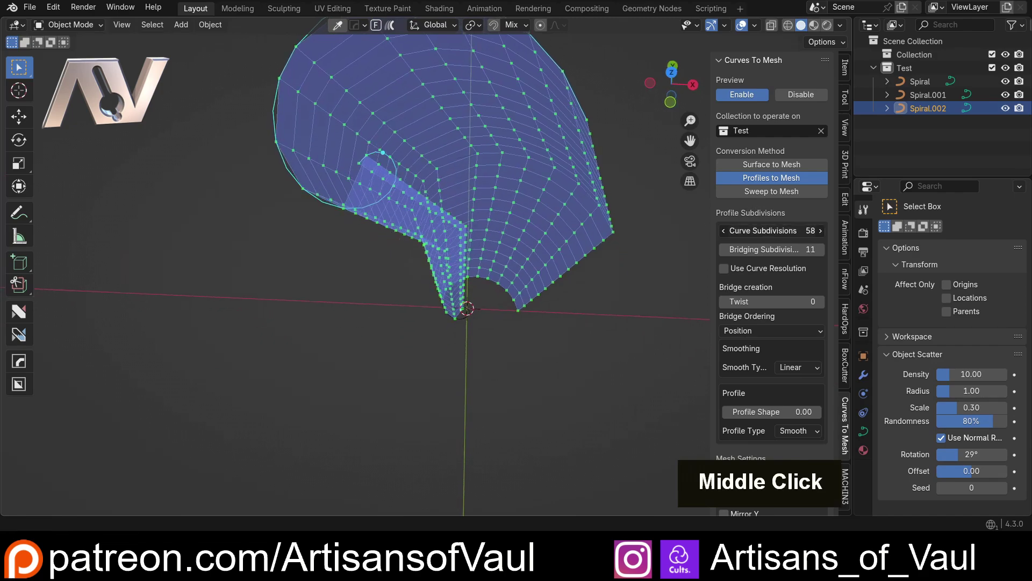
{"action": "scroll", "scroll_direction": "down", "scroll_amount": 3}
{"action": "middle_click", "coordinate": [497, 227]}
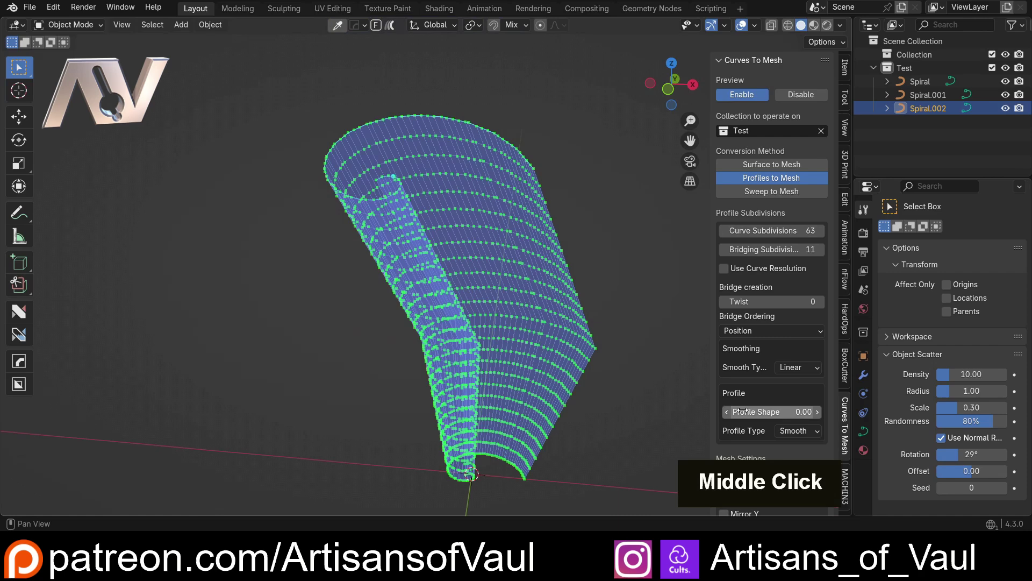
{"action": "scroll", "scroll_direction": "down", "scroll_amount": 3}
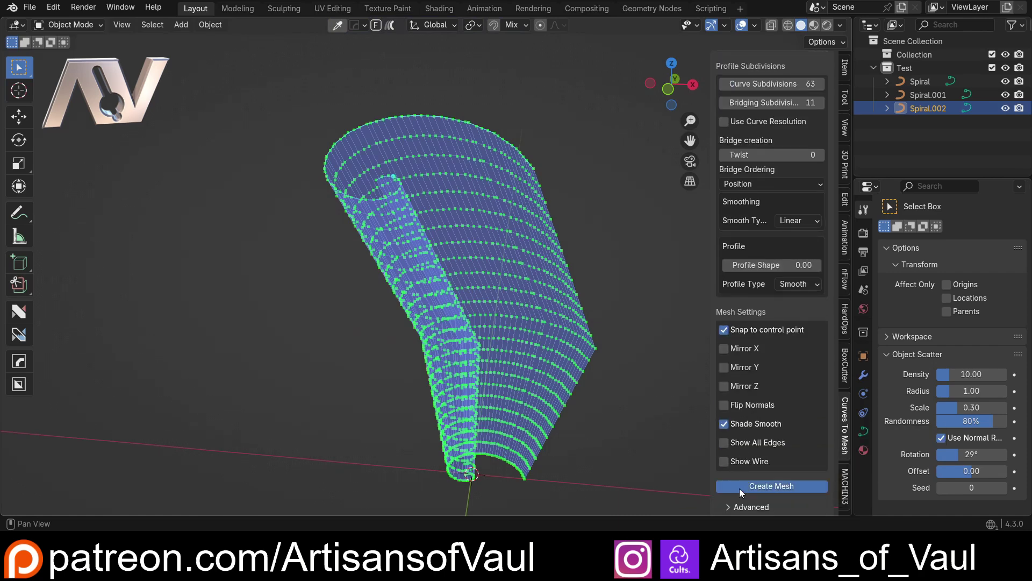
{"action": "middle_click", "coordinate": [419, 239]}
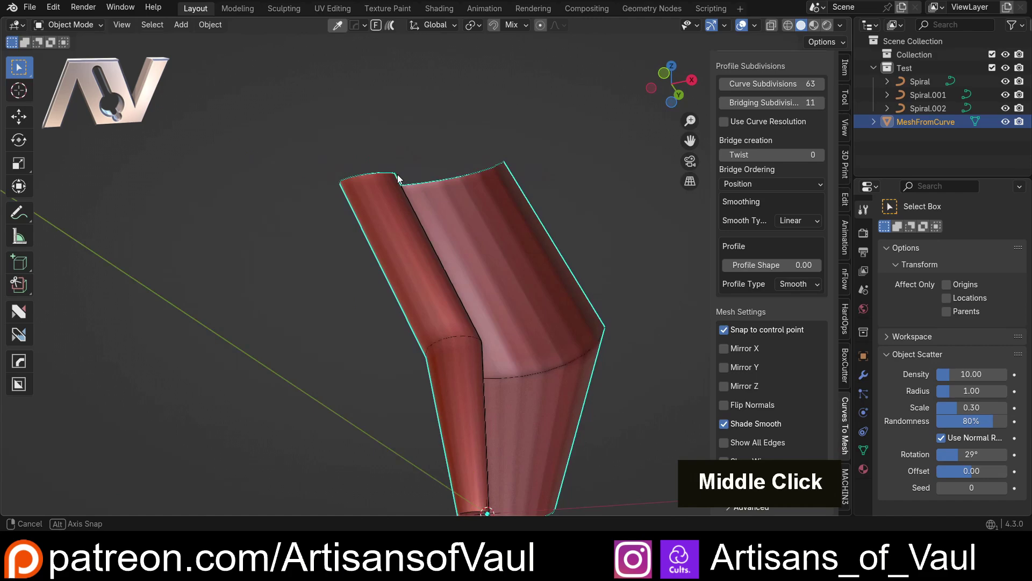
- Move the MeshFromCurve tube aside along X and smooth it with level-2 subdivision
{"action": "middle_click", "coordinate": [463, 326]}
{"action": "key", "text": "y"}
{"action": "key", "text": "x"}
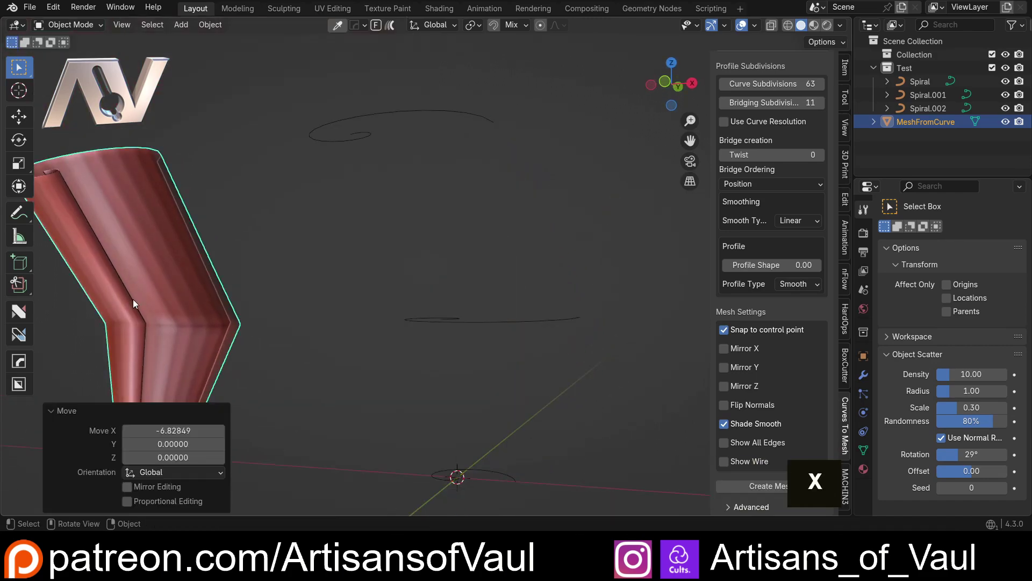
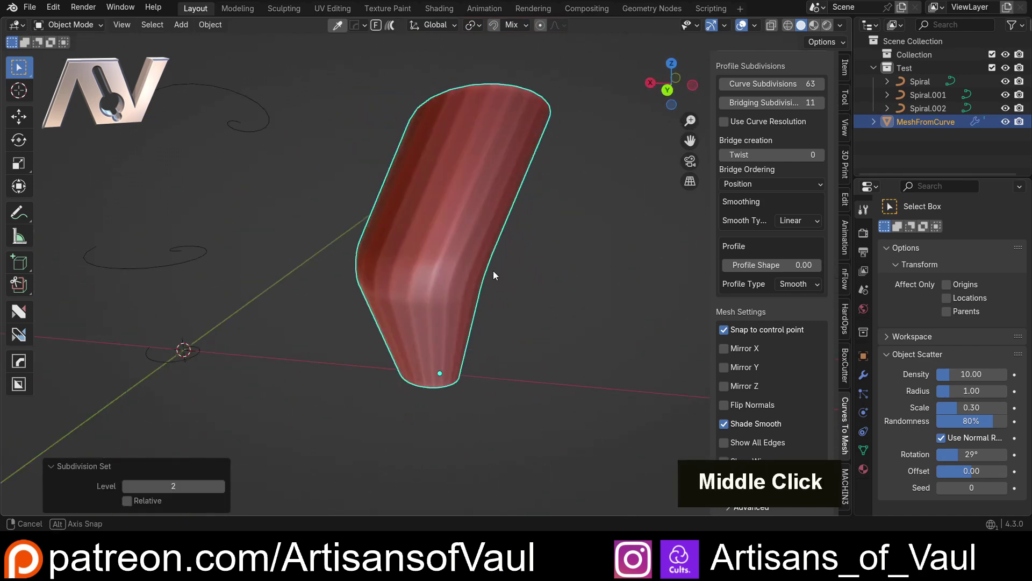
{"action": "scroll", "scroll_direction": "down", "scroll_amount": 3}
{"action": "middle_click", "coordinate": [420, 257]}
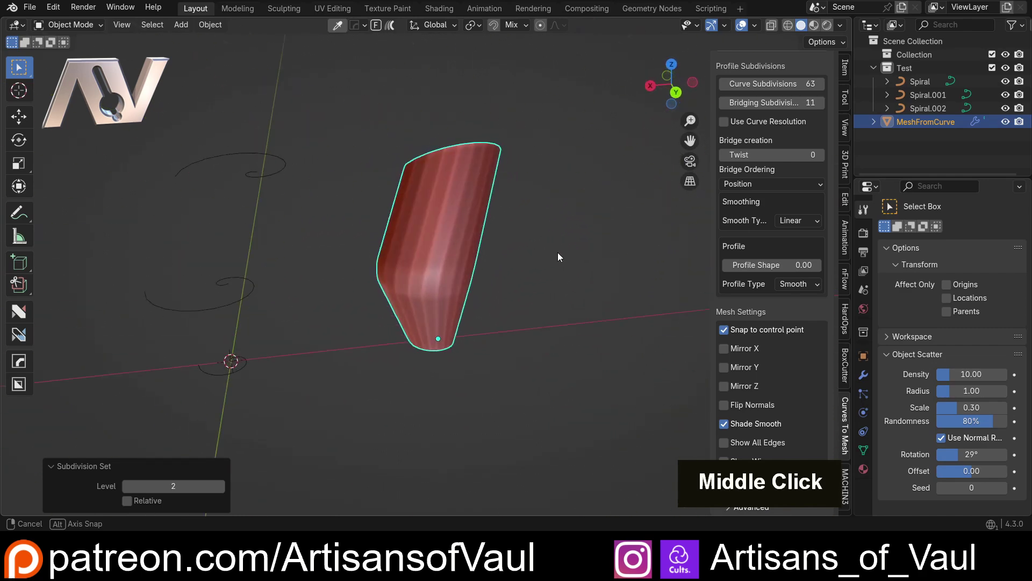
- Add a Bézier circle curve and scale it up into a large path
{"action": "middle_click", "coordinate": [418, 323]}
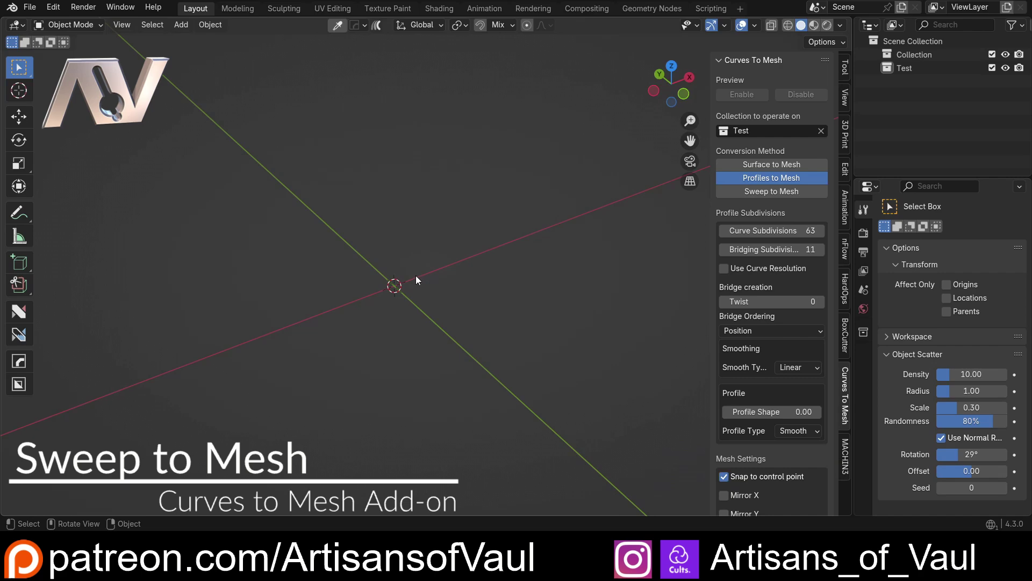
{"action": "middle_click", "coordinate": [409, 280]}
{"action": "middle_click", "coordinate": [460, 327]}
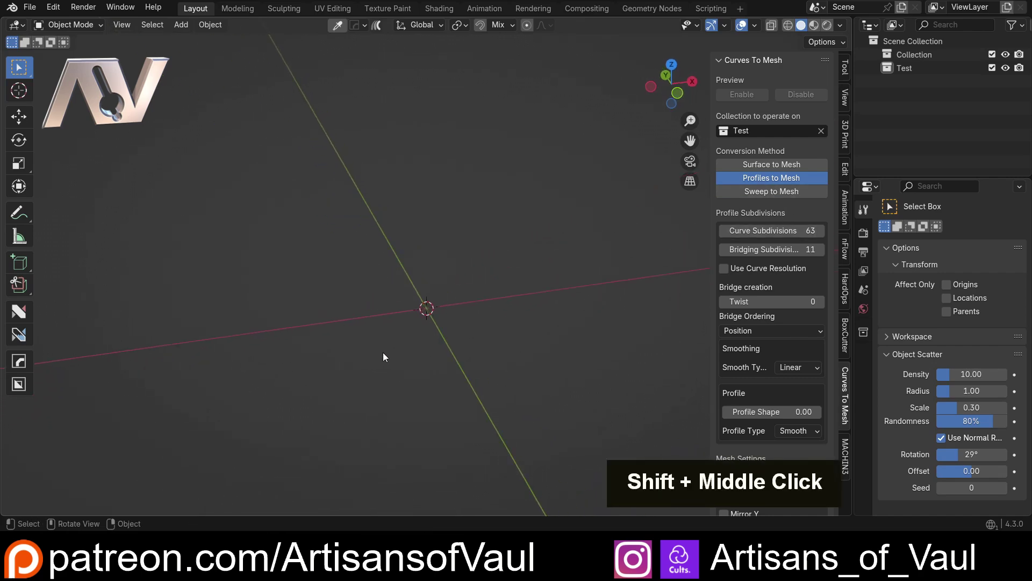
{"action": "middle_click", "coordinate": [403, 284]}
{"action": "middle_click", "coordinate": [420, 274]}
{"action": "middle_click", "coordinate": [445, 289]}
{"action": "scroll", "scroll_direction": "up", "scroll_amount": 3}
{"action": "key", "text": "shift+a"}
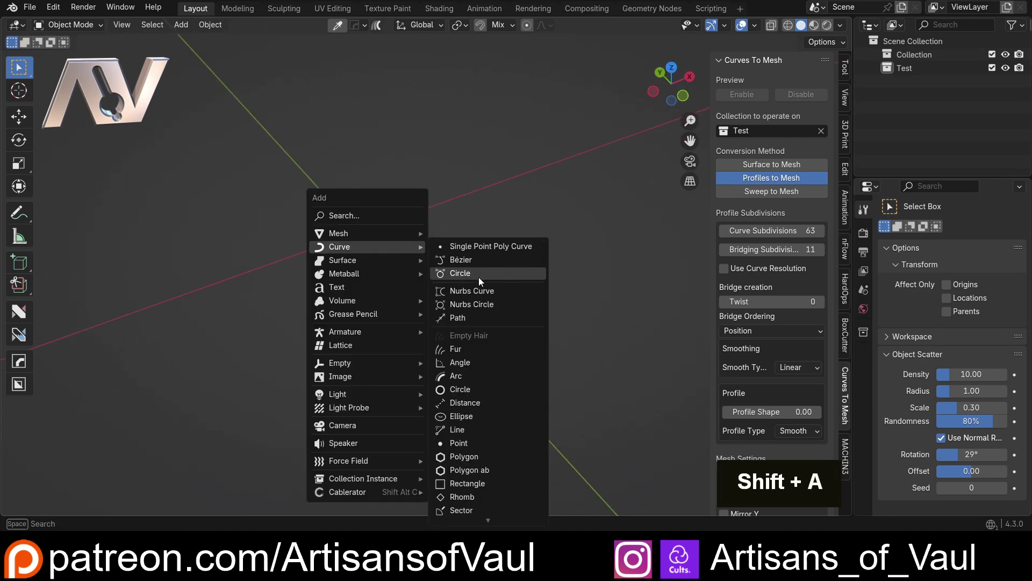
{"action": "scroll", "scroll_direction": "down", "scroll_amount": 3}
{"action": "key", "text": "s"}
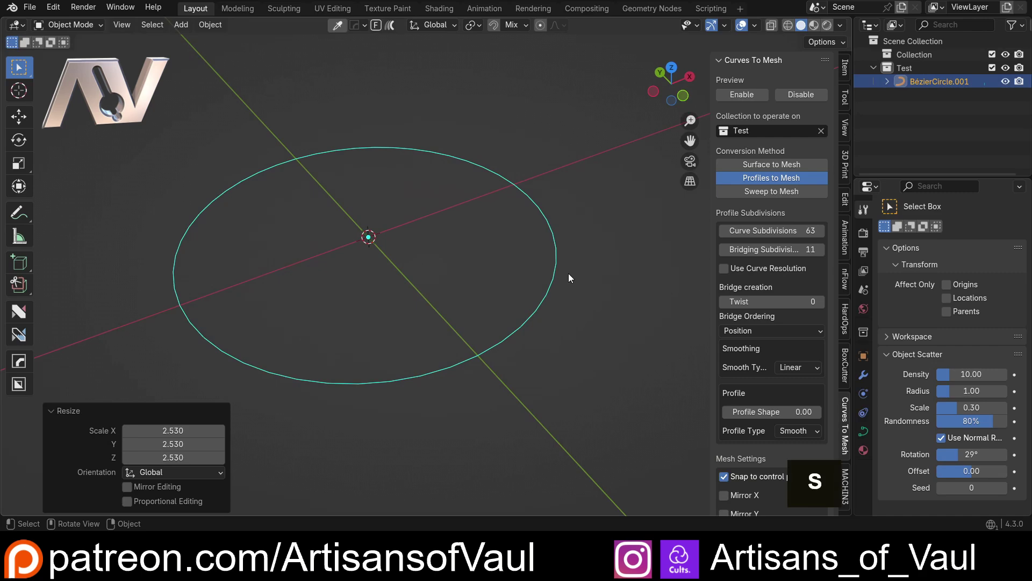
{"action": "middle_click", "coordinate": [383, 301]}
- Add a second circle, shrink it and move it along Y onto the large circle's rim
{"action": "key", "text": "shift+a"}
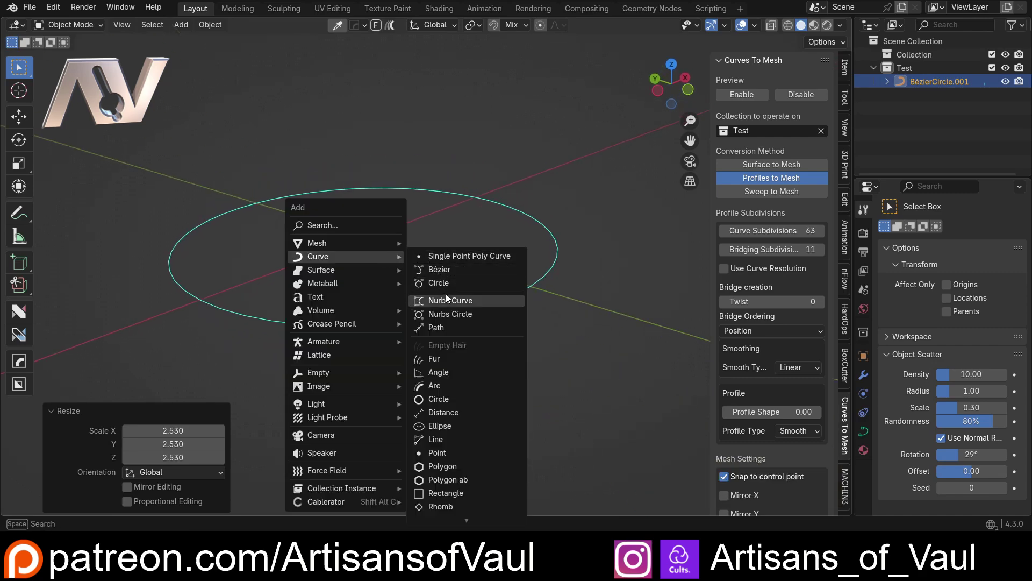
{"action": "key", "text": "r"}
{"action": "key", "text": "9"}
{"action": "key", "text": "Return"}
{"action": "key", "text": "s"}
{"action": "key", "text": "g"}
{"action": "key", "text": "y"}
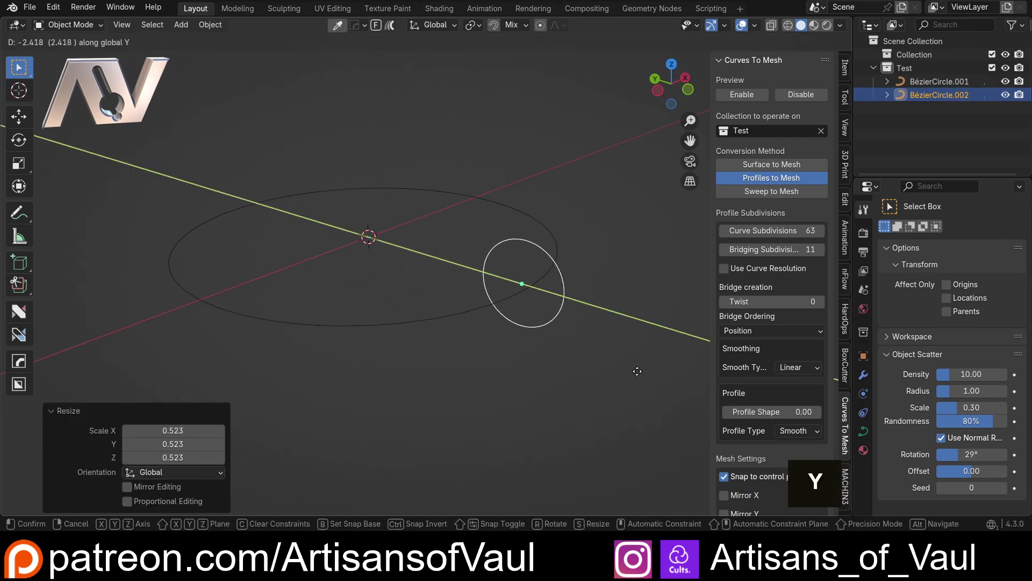
- Duplicate the small circle to the opposite side of the rim and stand the copies upright
{"action": "key", "text": "shift+d"}
{"action": "key", "text": "y"}
{"action": "double_click", "coordinate": [447, 145]}
{"action": "middle_click", "coordinate": [413, 170]}
{"action": "middle_click", "coordinate": [394, 172]}
{"action": "key", "text": "shift+a"}
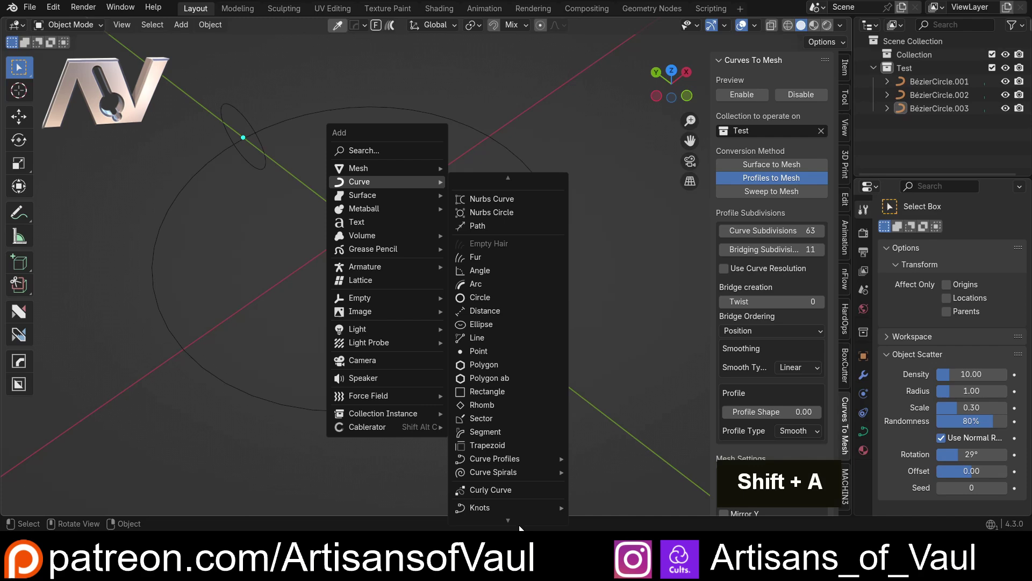
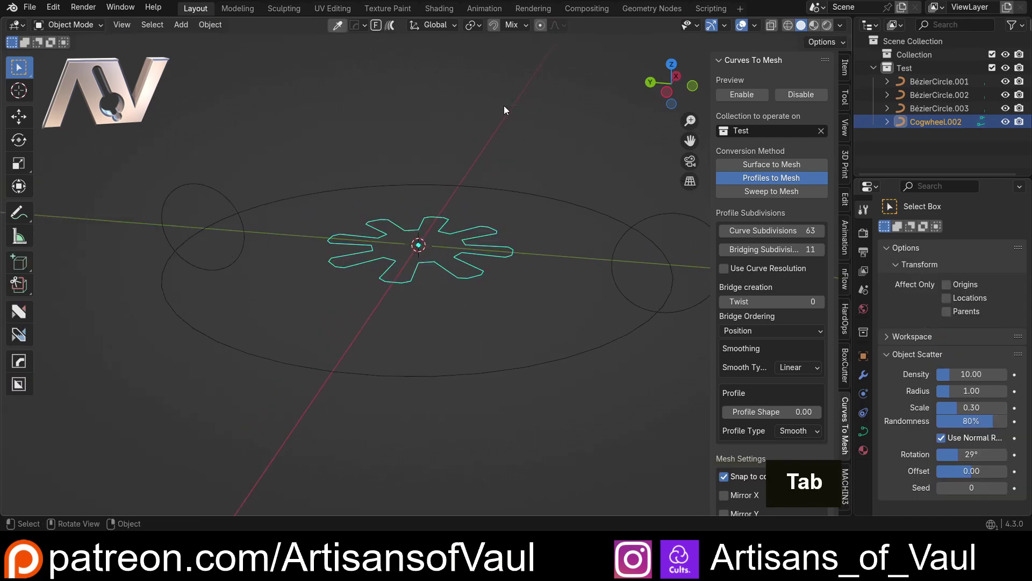
- Rotate the cogwheel profile upright about X, scale it to 0.724 and move it along X onto the rim
{"action": "key", "text": "r"}
{"action": "key", "text": "x"}
{"action": "key", "text": "KP_9"}
{"action": "key", "text": "Return"}
{"action": "key", "text": "s"}
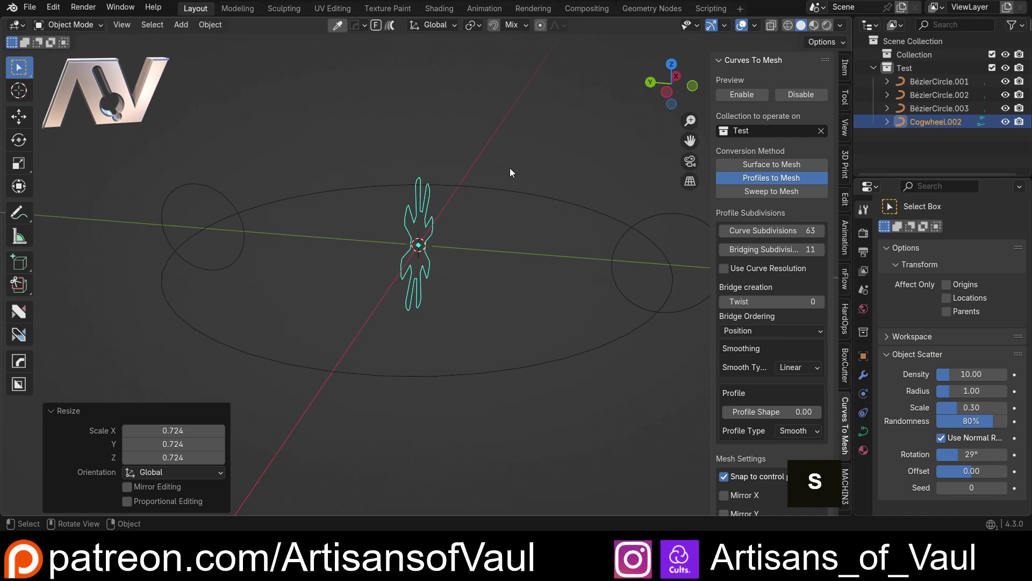
{"action": "key", "text": "g"}
{"action": "key", "text": "x"}
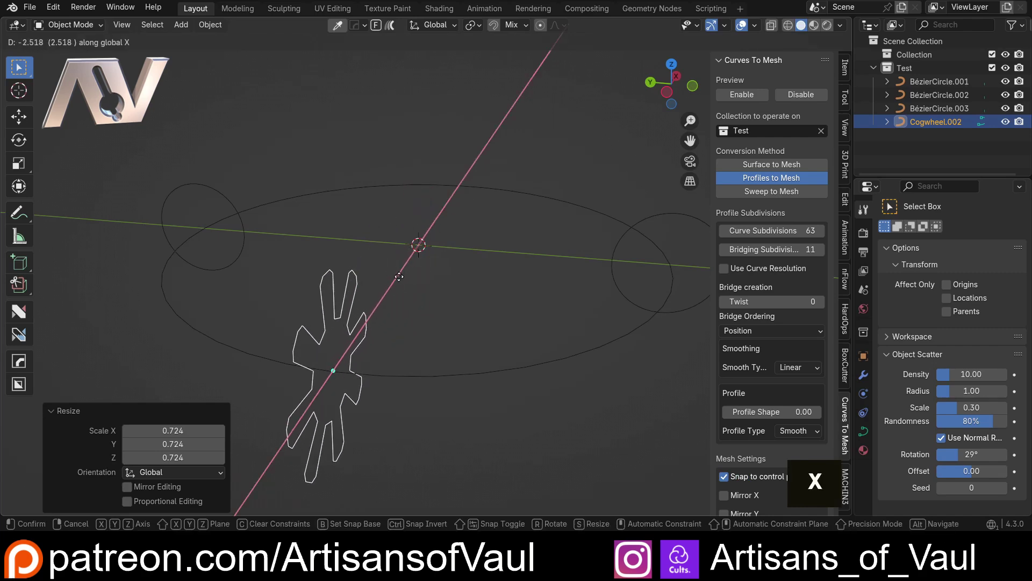
{"action": "middle_click", "coordinate": [391, 262]}
{"action": "scroll", "scroll_direction": "down", "scroll_amount": 3}
{"action": "middle_click", "coordinate": [427, 240]}
{"action": "scroll", "scroll_direction": "down", "scroll_amount": 3}
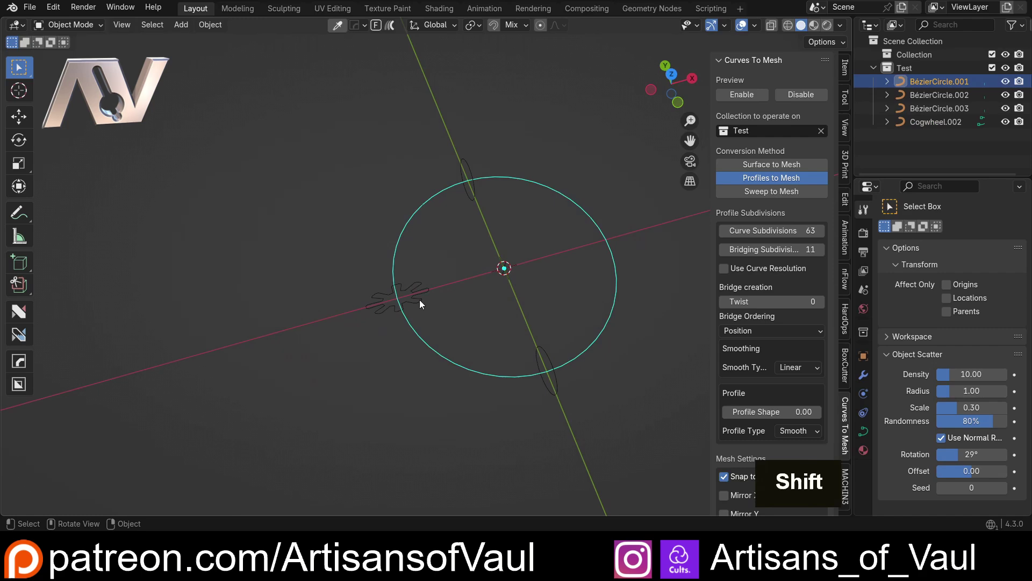
{"action": "middle_click", "coordinate": [525, 287]}
- Duplicate the cogwheel profile along X to the opposite side of the circle's rim
{"action": "key", "text": "shift+d"}
{"action": "key", "text": "x"}
{"action": "middle_click", "coordinate": [436, 263]}
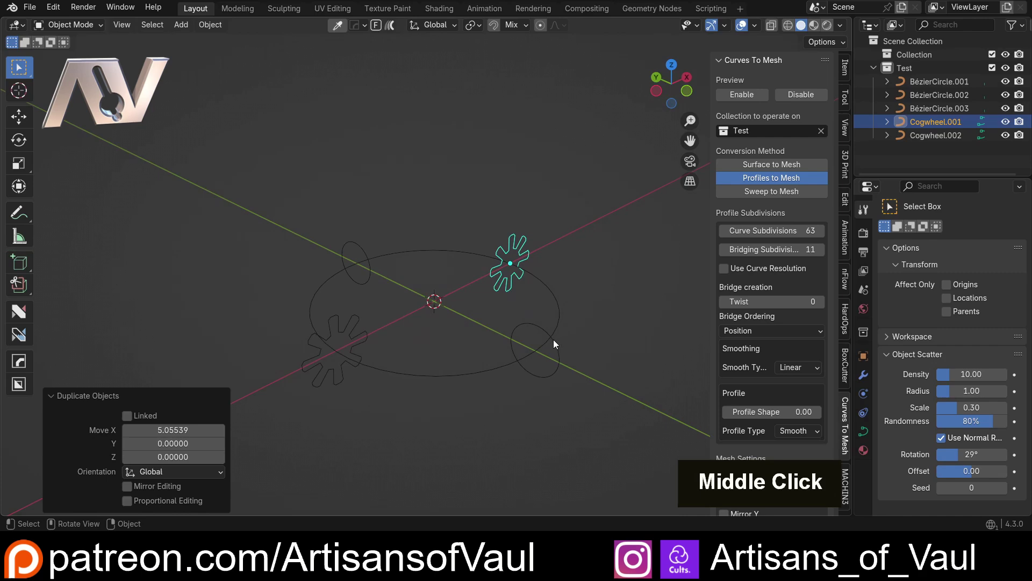
{"action": "middle_click", "coordinate": [500, 188]}
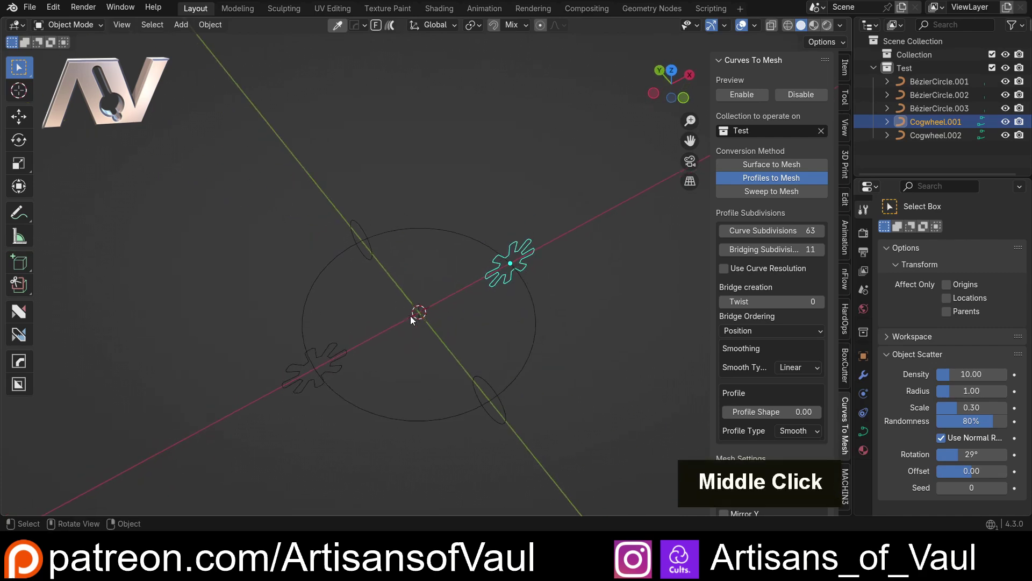
{"action": "middle_click", "coordinate": [449, 213]}
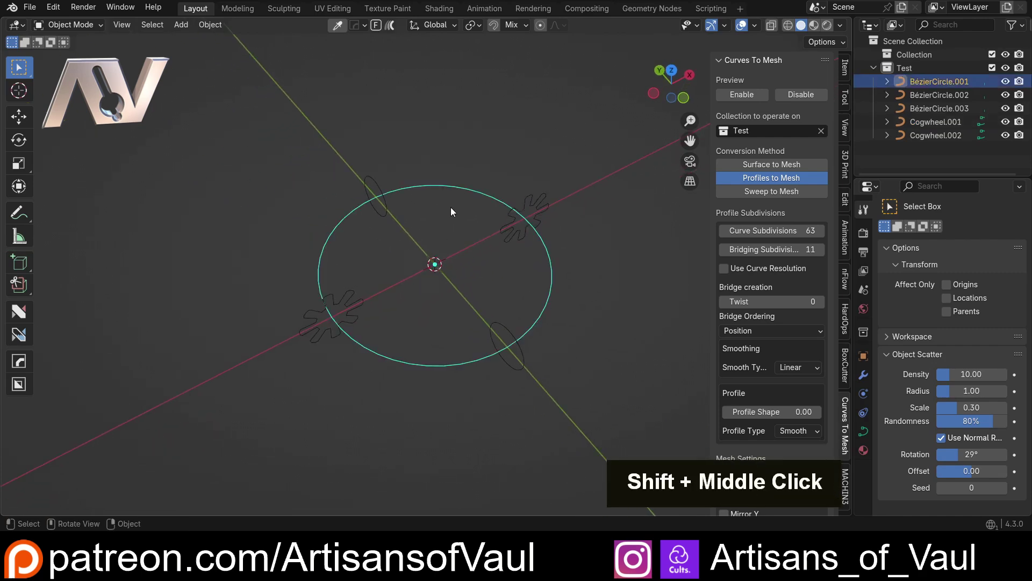
{"action": "scroll", "scroll_direction": "down", "scroll_amount": 3}
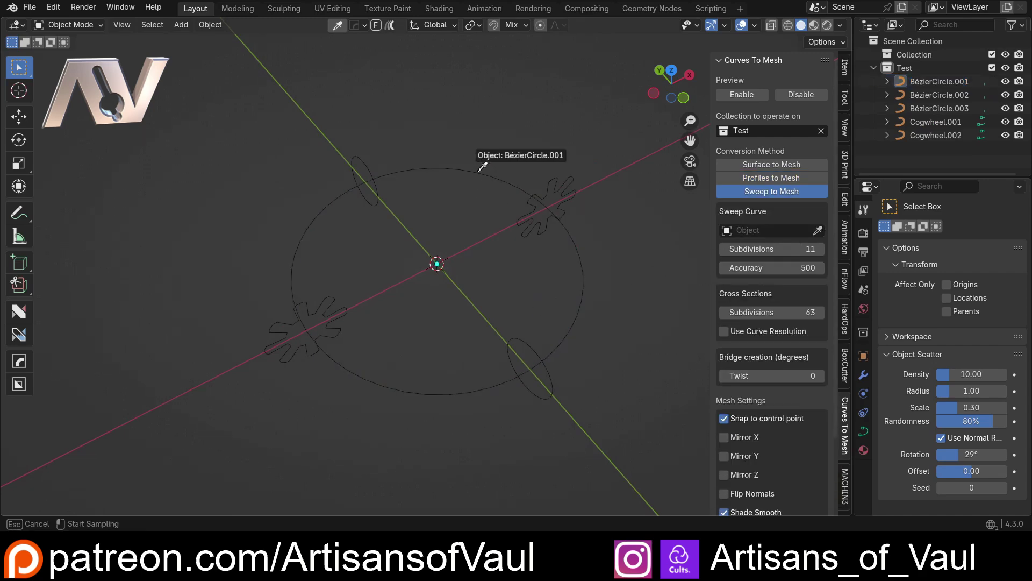
- Inspect the swept cogwheel ring preview along BézierCircle.001 and locate its twist
{"action": "middle_click", "coordinate": [355, 279]}
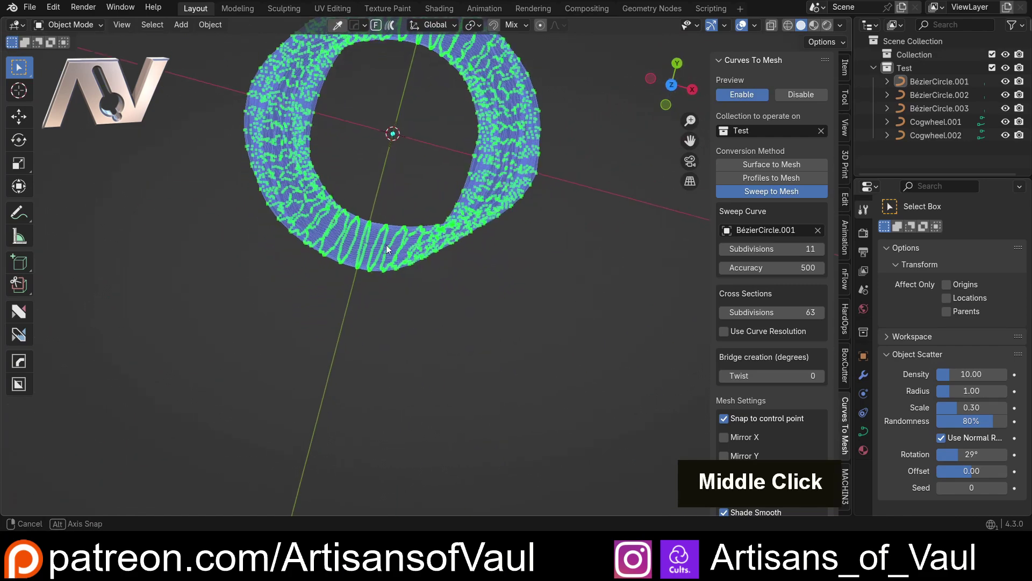
{"action": "middle_click", "coordinate": [417, 235]}
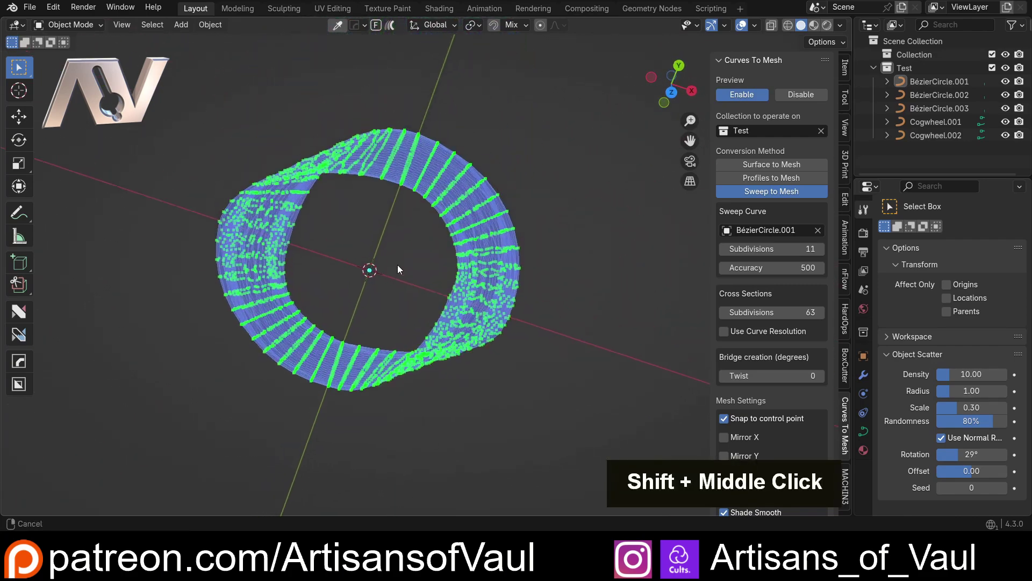
{"action": "middle_click", "coordinate": [381, 365]}
{"action": "scroll", "scroll_direction": "up", "scroll_amount": 3}
{"action": "middle_click", "coordinate": [409, 334]}
{"action": "middle_click", "coordinate": [454, 371]}
{"action": "key", "text": "shift+z"}
{"action": "middle_click", "coordinate": [362, 284]}
{"action": "middle_click", "coordinate": [346, 265]}
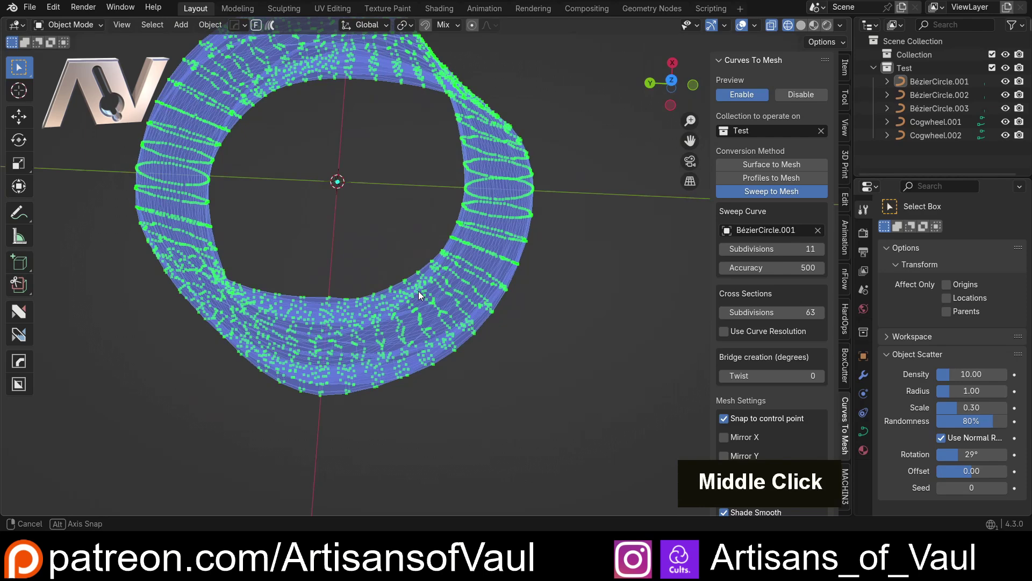
{"action": "scroll", "scroll_direction": "down", "scroll_amount": 3}
{"action": "middle_click", "coordinate": [416, 286]}
- Rotate Cogwheel.002 by 180° around Z to untwist the swept ring
{"action": "key", "text": "r"}
{"action": "key", "text": "1"}
{"action": "key", "text": "0"}
{"action": "key", "text": "Return"}
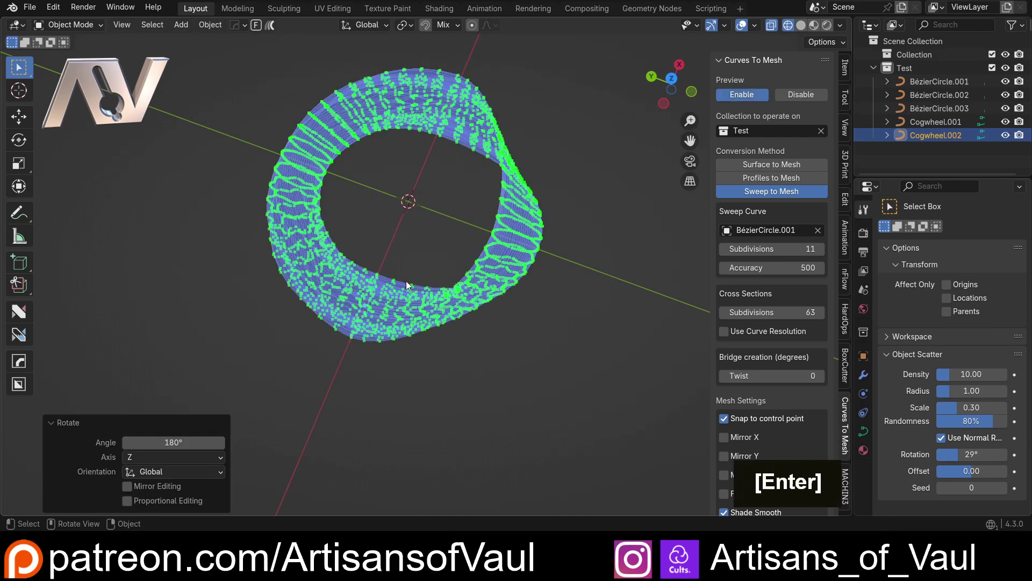
{"action": "middle_click", "coordinate": [419, 263]}
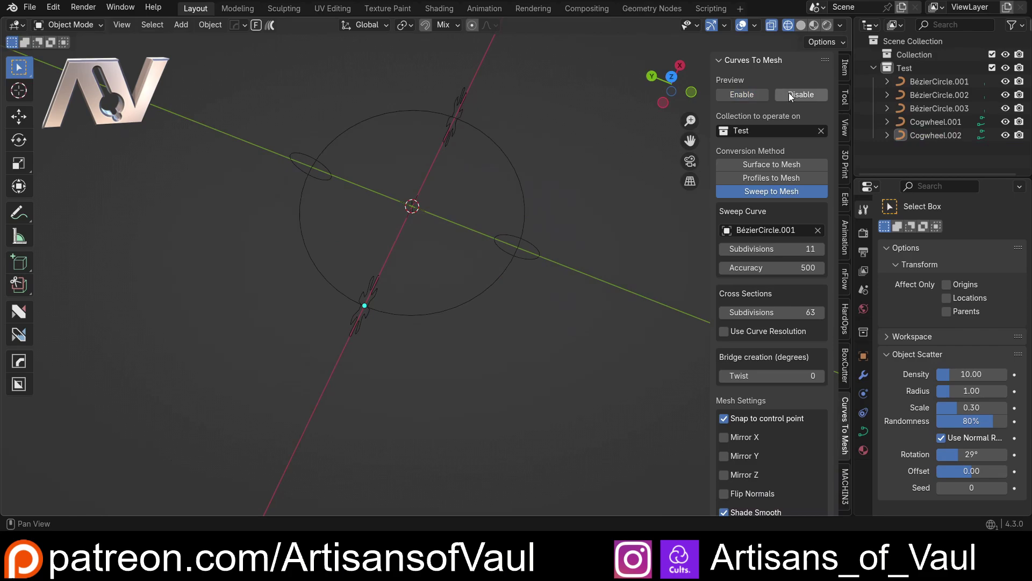
- Rotate the BézierCircle.002 ellipse profile 180° about the vertical axis
{"action": "key", "text": "r"}
{"action": "key", "text": "z"}
{"action": "key", "text": "1"}
{"action": "key", "text": "8"}
{"action": "key", "text": "0"}
{"action": "key", "text": "Return"}
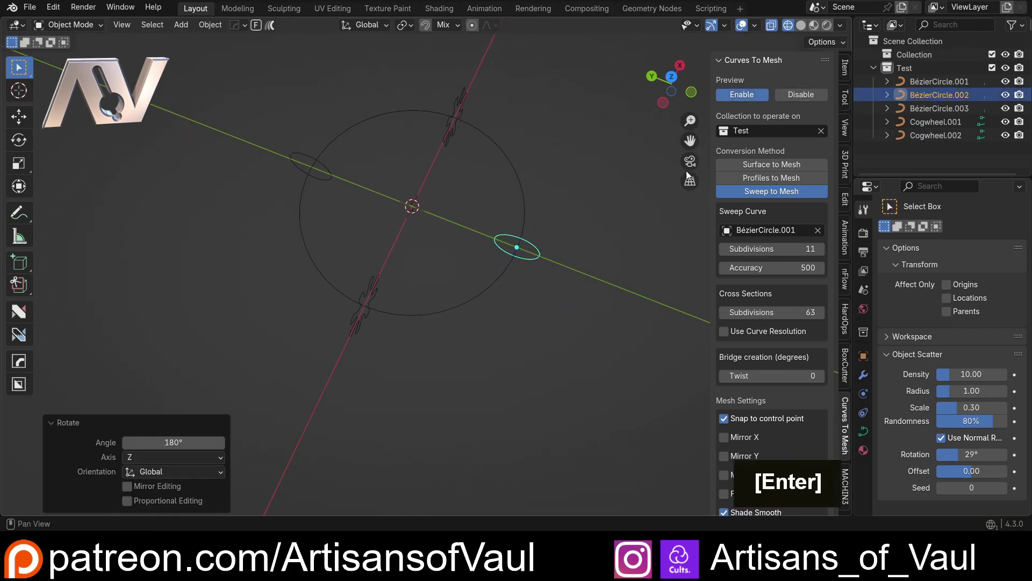
- Orbit around the swept cogwheel torus preview to inspect it from several angles
{"action": "middle_click", "coordinate": [475, 271]}
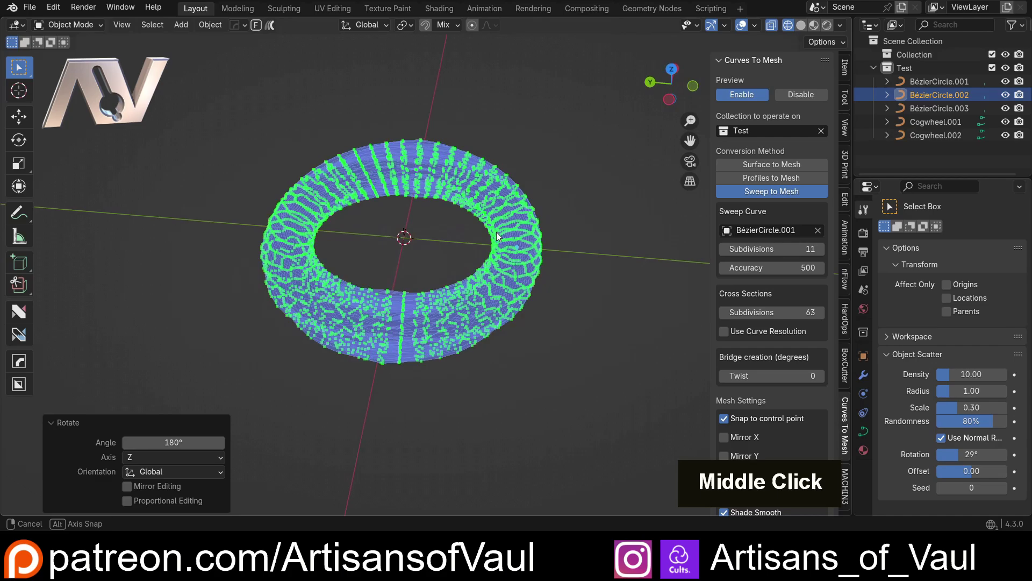
{"action": "scroll", "scroll_direction": "up", "scroll_amount": 3}
{"action": "middle_click", "coordinate": [433, 257]}
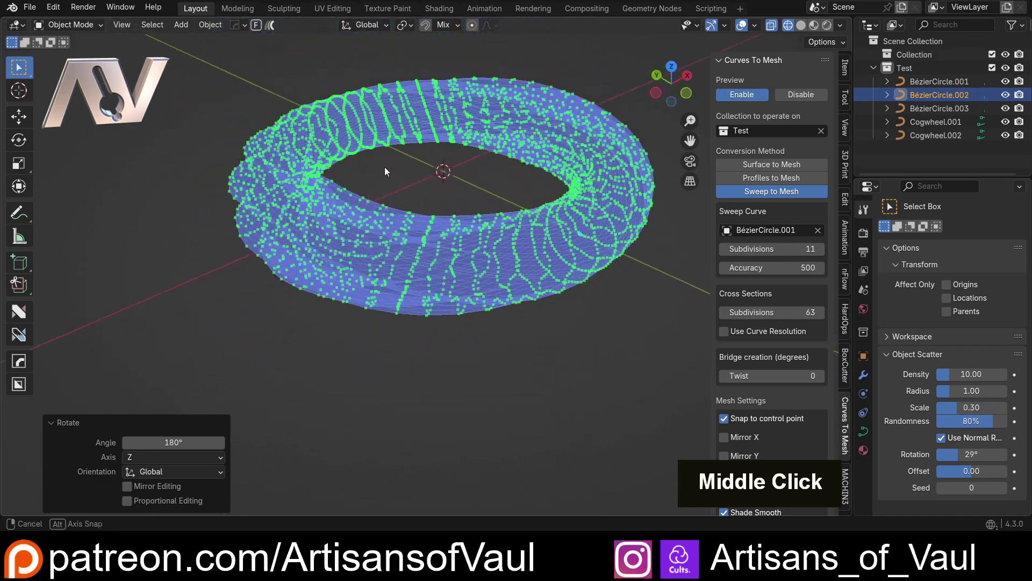
{"action": "middle_click", "coordinate": [417, 183]}
{"action": "scroll", "scroll_direction": "up", "scroll_amount": 3}
{"action": "middle_click", "coordinate": [421, 183]}
{"action": "middle_click", "coordinate": [418, 206]}
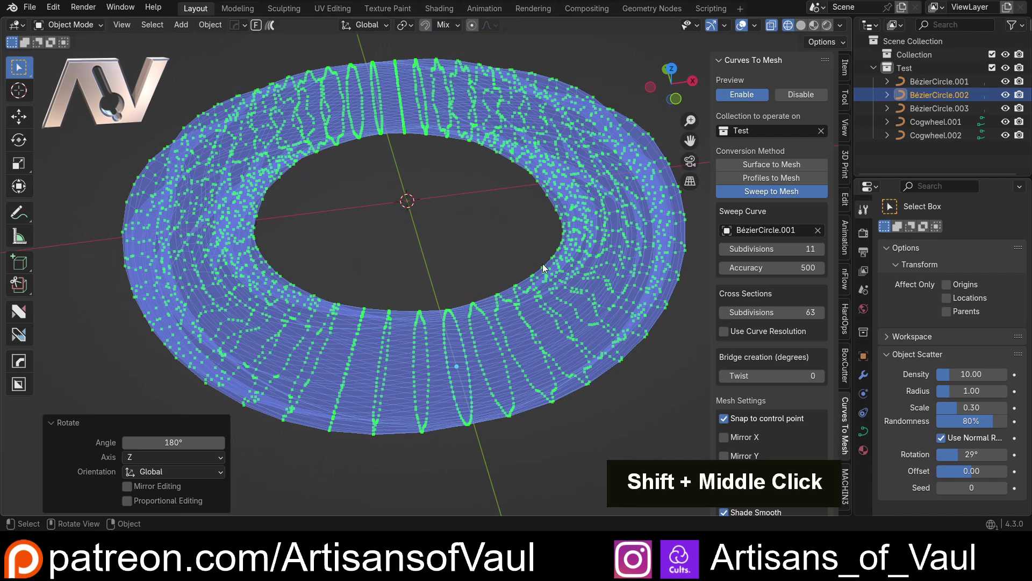
{"action": "scroll", "scroll_direction": "down", "scroll_amount": 3}
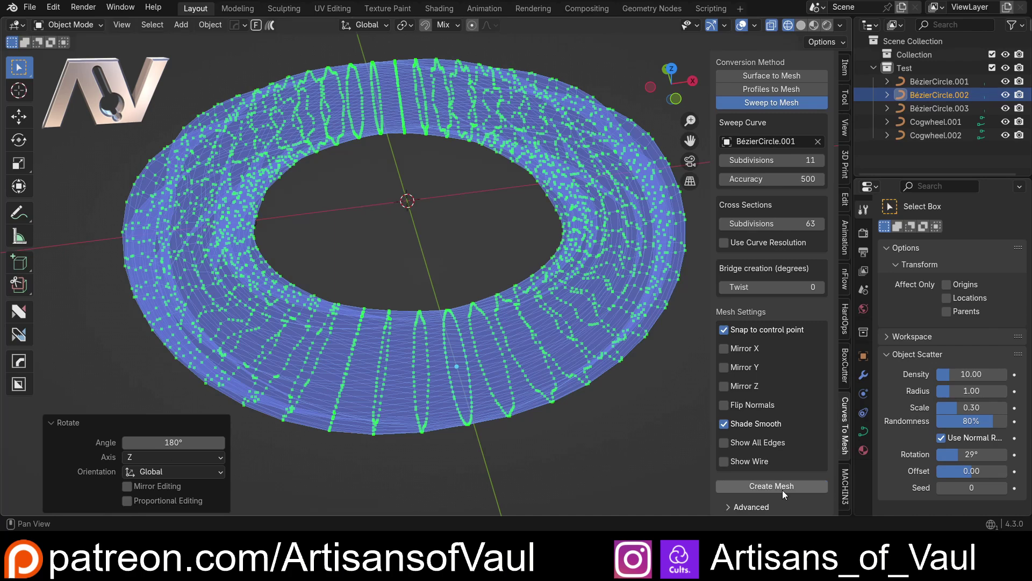
{"action": "scroll", "scroll_direction": "down", "scroll_amount": 3}
{"action": "key", "text": "shift+z"}
{"action": "middle_click", "coordinate": [422, 340]}
- Convert the torus preview into a MeshFromCurve object and move it away from the curves
{"action": "key", "text": "g"}
{"action": "key", "text": "x"}
{"action": "middle_click", "coordinate": [193, 204]}
{"action": "middle_click", "coordinate": [280, 207]}
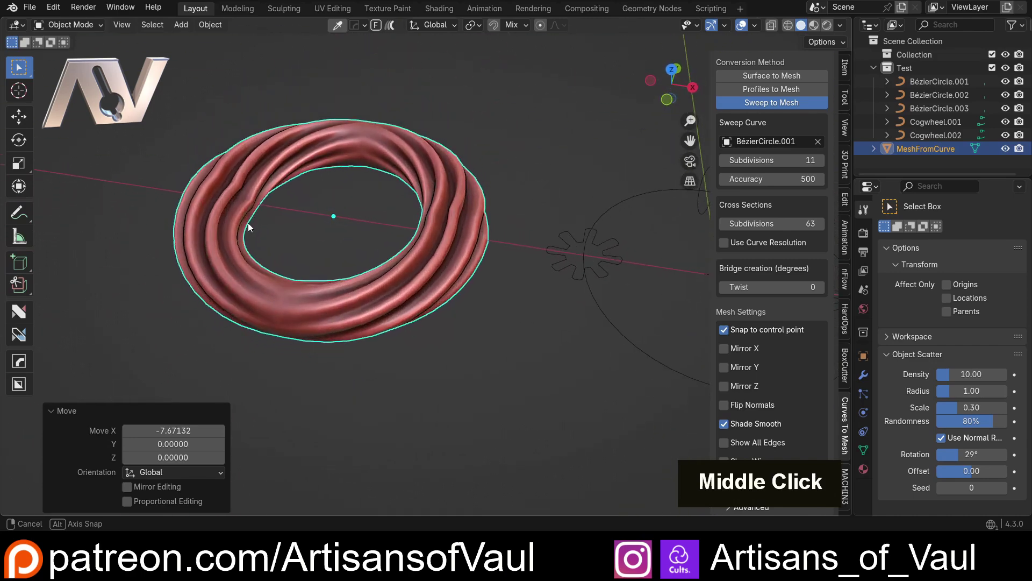
- Select every object in the scene, ready to clear it
{"action": "key", "text": "Delete"}
{"action": "middle_click", "coordinate": [413, 204]}
{"action": "scroll", "scroll_direction": "up", "scroll_amount": 3}
{"action": "middle_click", "coordinate": [184, 230]}
{"action": "middle_click", "coordinate": [215, 219]}
- Delete everything, add a Bézier curve, scale it up and bend its handles into a long wave
{"action": "key", "text": "Delete"}
{"action": "middle_click", "coordinate": [415, 230]}
{"action": "key", "text": "shift+a"}
{"action": "middle_click", "coordinate": [470, 195]}
{"action": "key", "text": "s"}
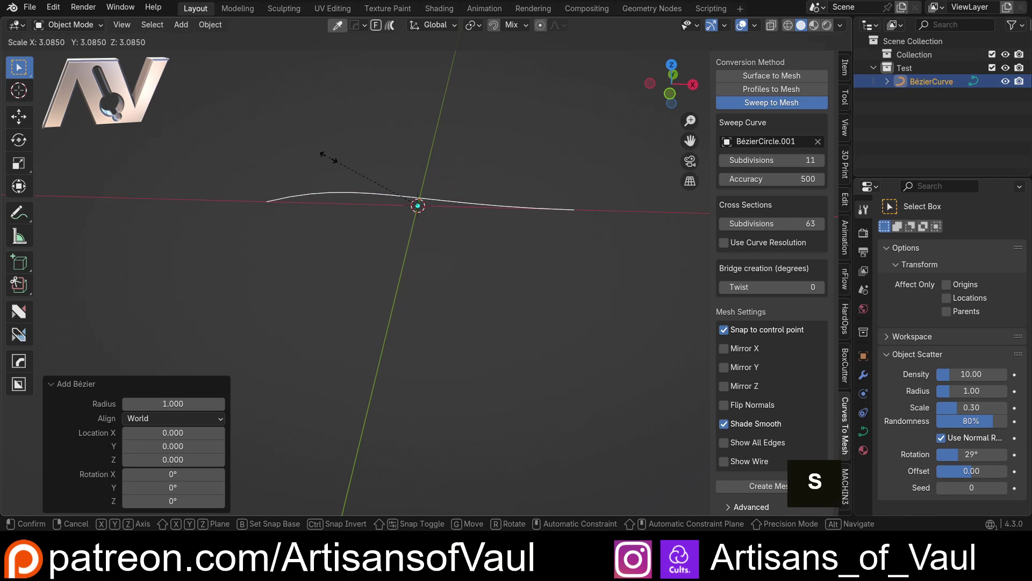
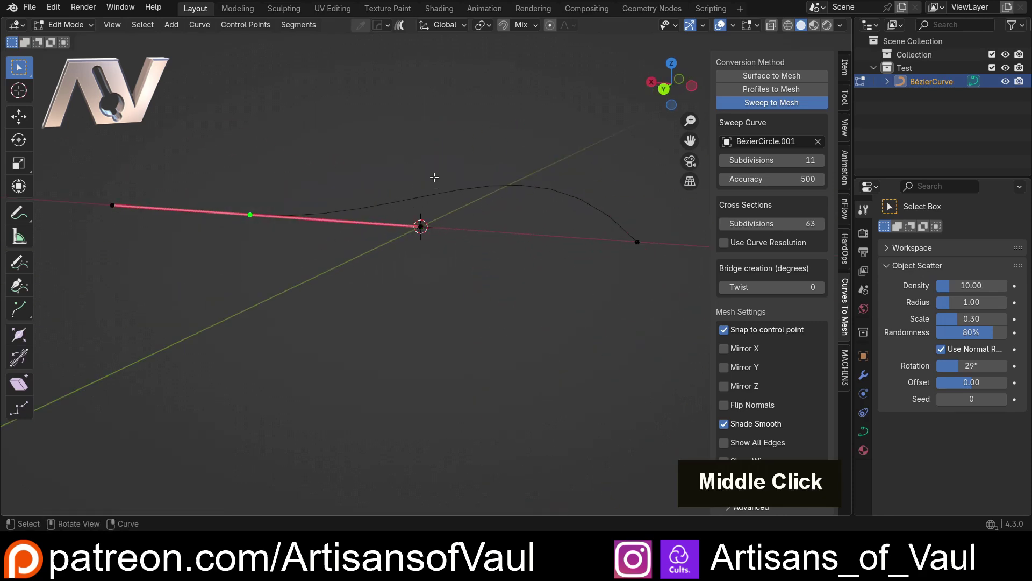
{"action": "key", "text": "r"}
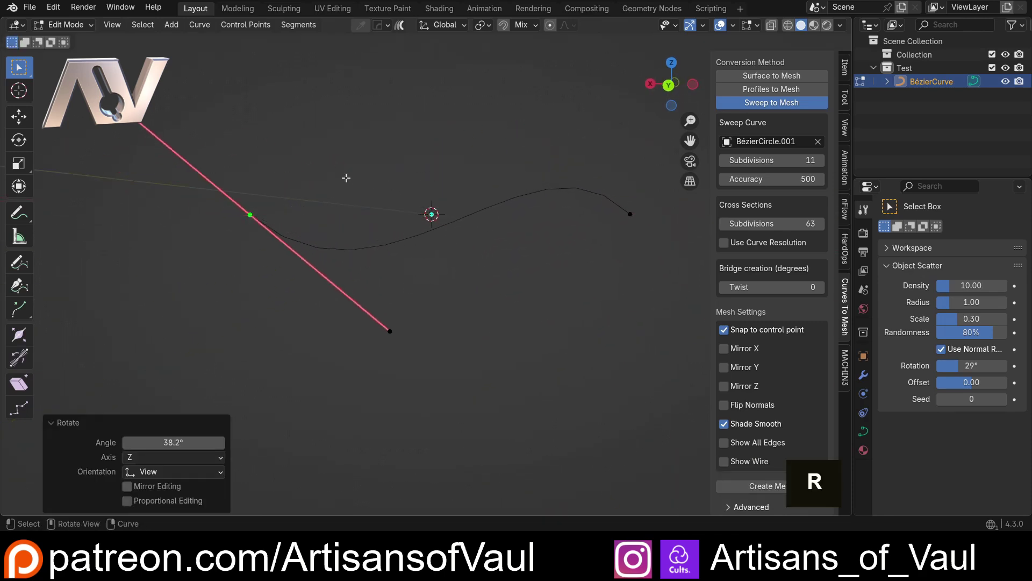
{"action": "key", "text": "Tab"}
{"action": "middle_click", "coordinate": [364, 141]}
{"action": "middle_click", "coordinate": [306, 229]}
{"action": "key", "text": "shift+a"}
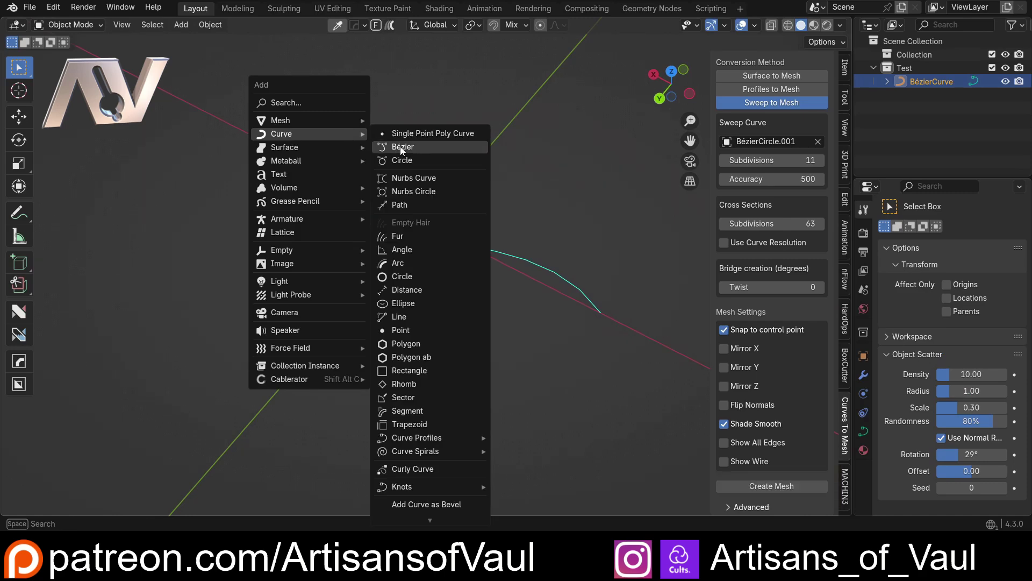
- Add a second Bézier curve, rotate it 90° about Z and move it to the path's end
{"action": "key", "text": "r"}
{"action": "key", "text": "y"}
{"action": "key", "text": "z"}
{"action": "key", "text": "KP_9"}
{"action": "key", "text": "KP_0"}
{"action": "key", "text": "Return"}
{"action": "key", "text": "g"}
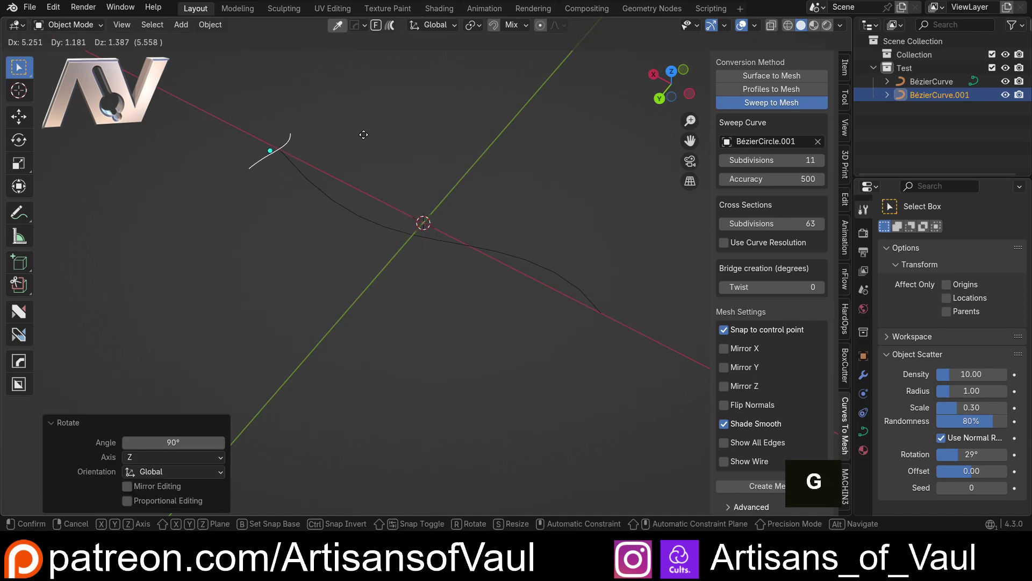
{"action": "middle_click", "coordinate": [330, 172]}
{"action": "middle_click", "coordinate": [380, 136]}
{"action": "middle_click", "coordinate": [484, 164]}
- Scale the profile curve up, then duplicate it and place the copy at the path's other end
{"action": "key", "text": "s"}
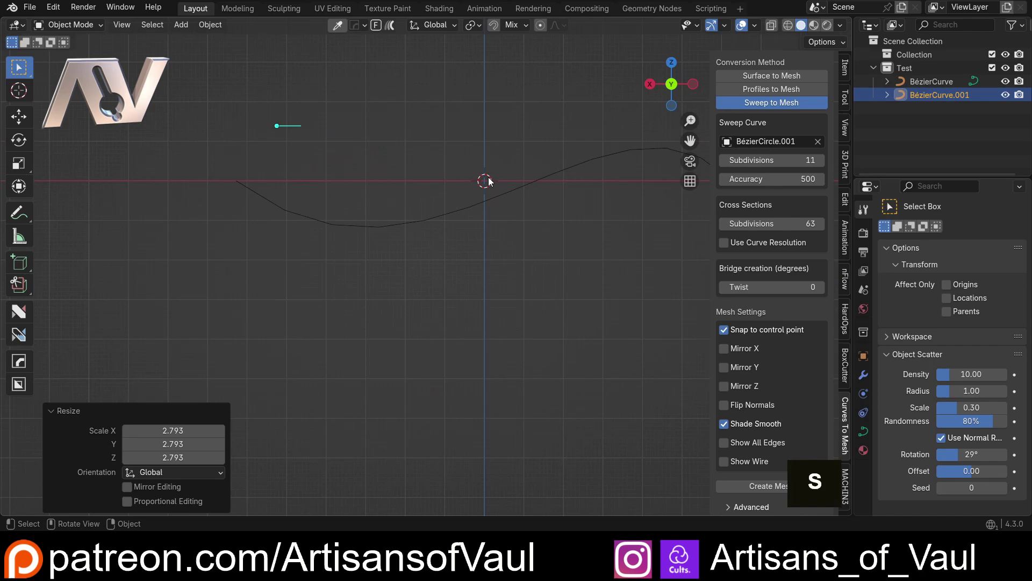
{"action": "key", "text": "g"}
{"action": "key", "text": "r"}
{"action": "middle_click", "coordinate": [327, 134]}
{"action": "key", "text": "g"}
{"action": "middle_click", "coordinate": [399, 162]}
{"action": "key", "text": "shift+d"}
{"action": "middle_click", "coordinate": [490, 210]}
{"action": "middle_click", "coordinate": [545, 243]}
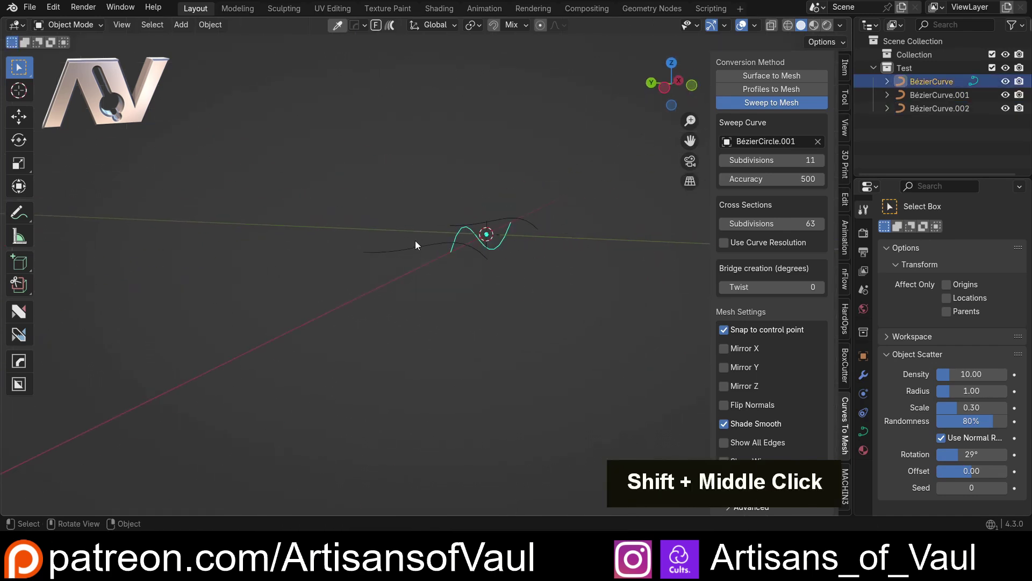
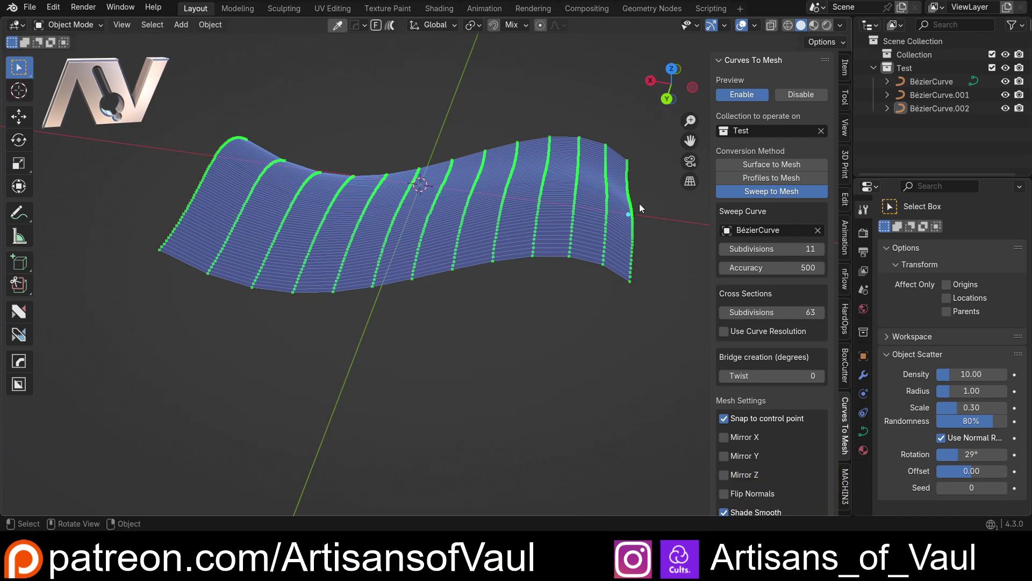
- Inspect the swept ribbon preview, convert it to a MeshFromCurve surface and move it aside
{"action": "middle_click", "coordinate": [395, 259]}
{"action": "scroll", "scroll_direction": "down", "scroll_amount": 3}
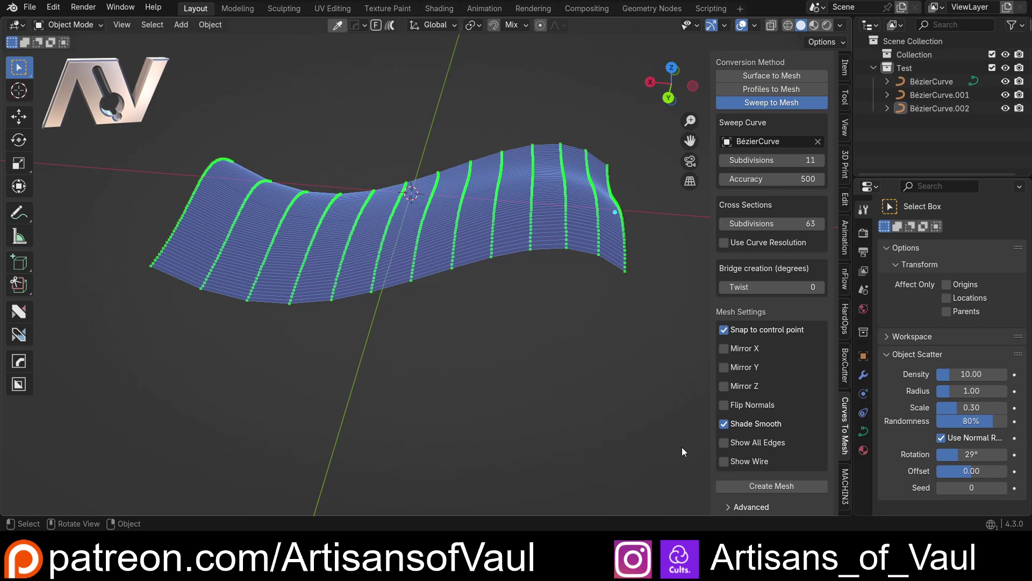
{"action": "scroll", "scroll_direction": "down", "scroll_amount": 3}
{"action": "middle_click", "coordinate": [487, 314]}
{"action": "key", "text": "g"}
{"action": "middle_click", "coordinate": [207, 255]}
{"action": "middle_click", "coordinate": [461, 215]}
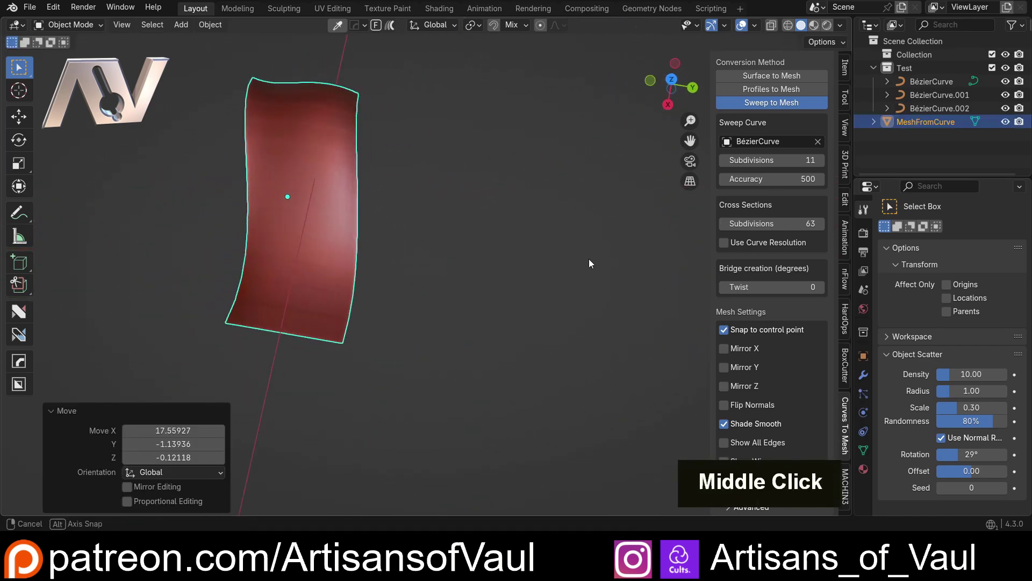
{"action": "middle_click", "coordinate": [348, 194]}
{"action": "scroll", "scroll_direction": "down", "scroll_amount": 3}
{"action": "middle_click", "coordinate": [399, 221]}
{"action": "scroll", "scroll_direction": "up", "scroll_amount": 3}
{"action": "middle_click", "coordinate": [442, 182]}
- Shrink the smaller profile curve to 0.31 and shift it to reshape the sweep
{"action": "key", "text": "s"}
{"action": "key", "text": "g"}
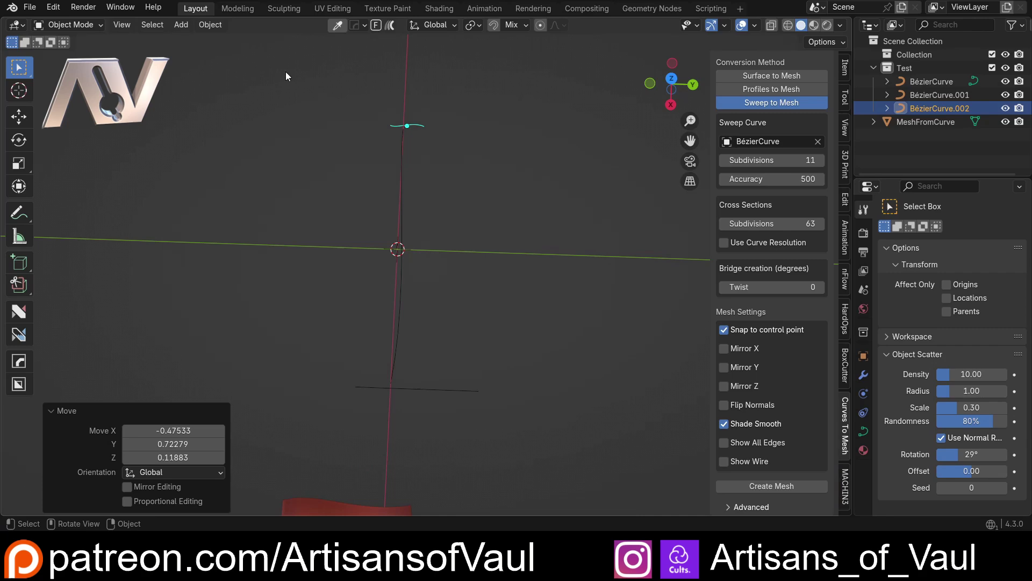
{"action": "scroll", "scroll_direction": "up", "scroll_amount": 3}
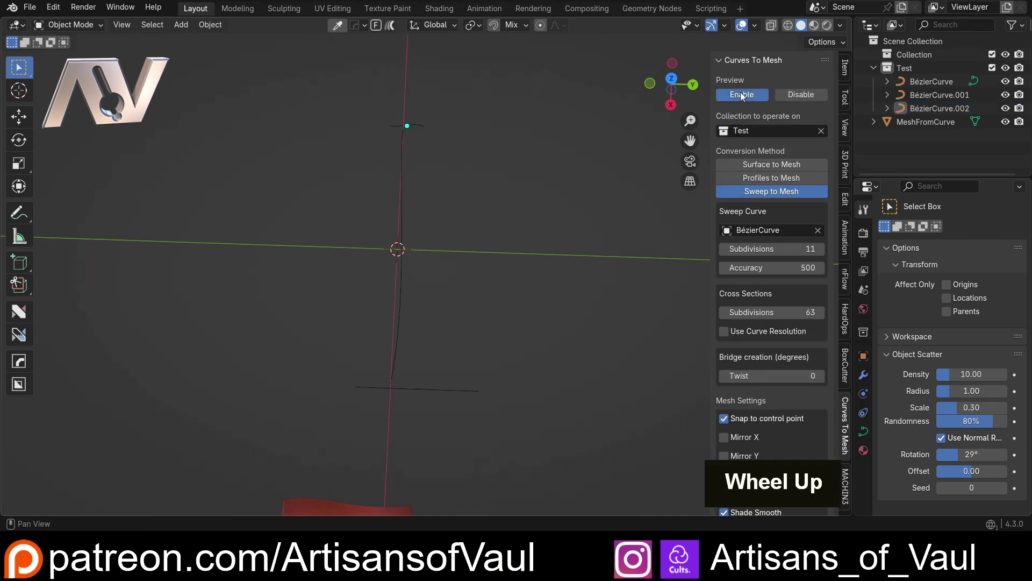
{"action": "scroll", "scroll_direction": "down", "scroll_amount": 3}
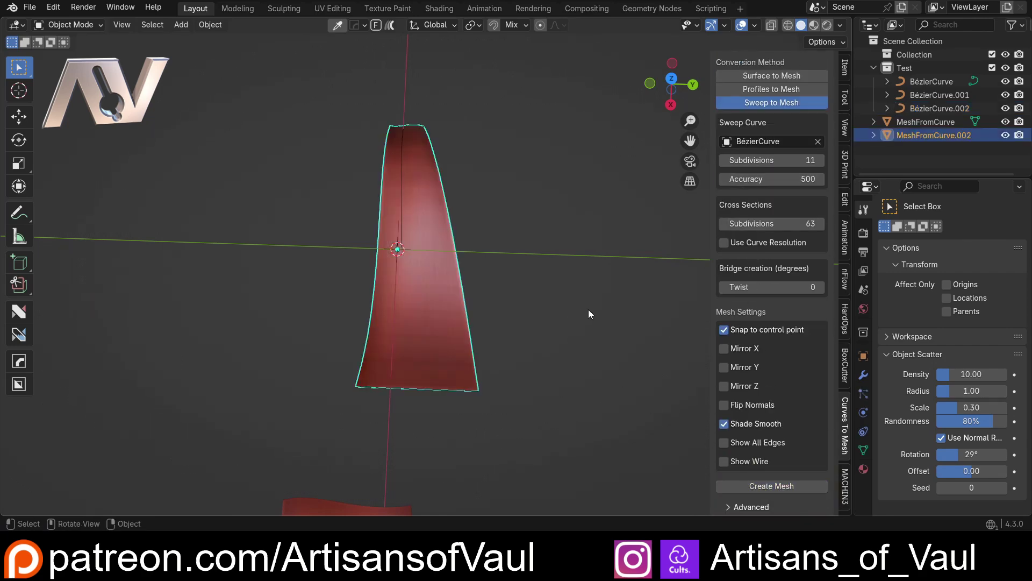
- Move the new tapered ribbon MeshFromCurve.002 about -12.5 along Y beside the first ribbon
{"action": "key", "text": "g"}
{"action": "middle_click", "coordinate": [284, 269]}
{"action": "middle_click", "coordinate": [387, 230]}
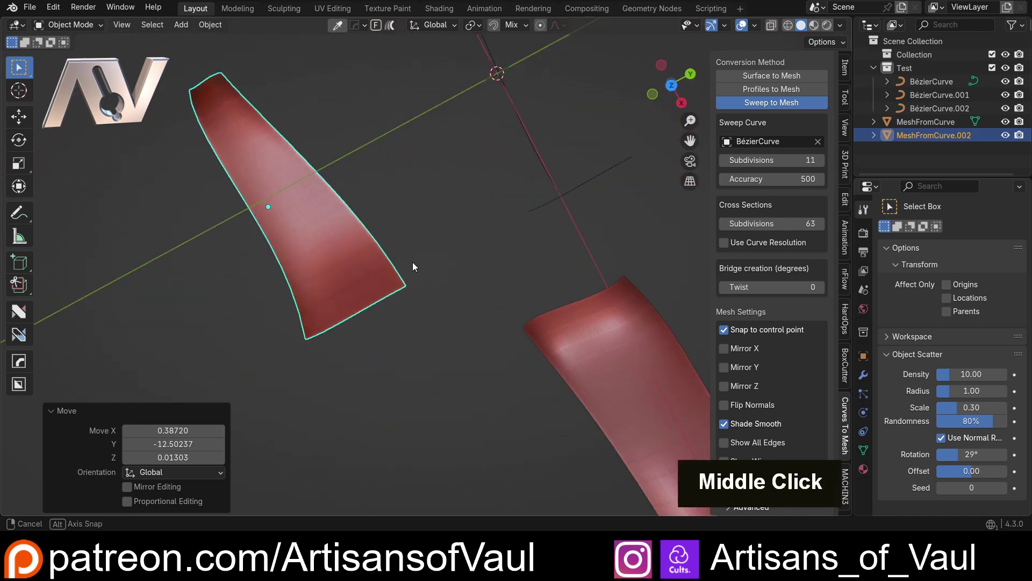
{"action": "middle_click", "coordinate": [306, 246]}
{"action": "scroll", "scroll_direction": "up", "scroll_amount": 3}
{"action": "middle_click", "coordinate": [450, 278]}
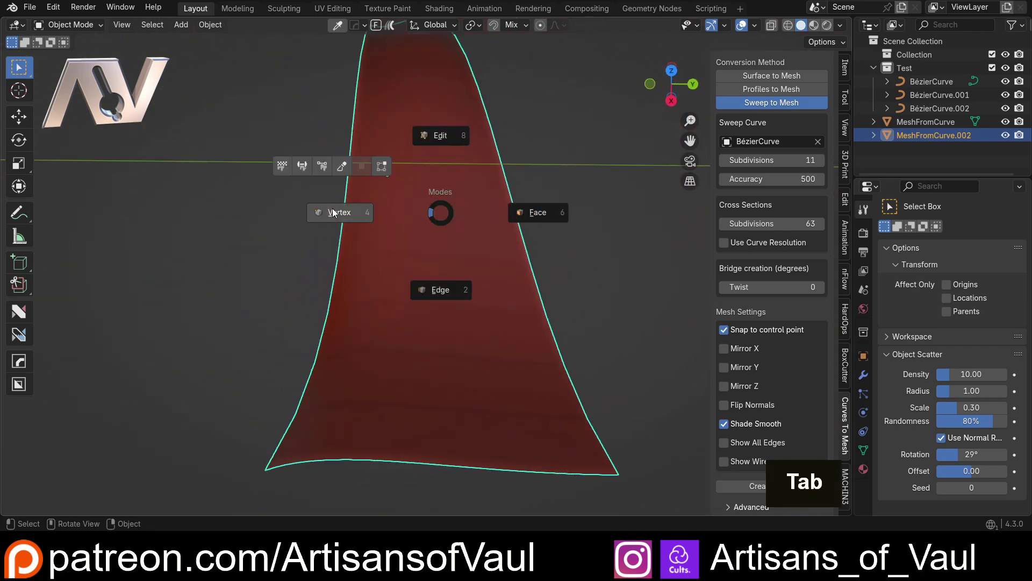
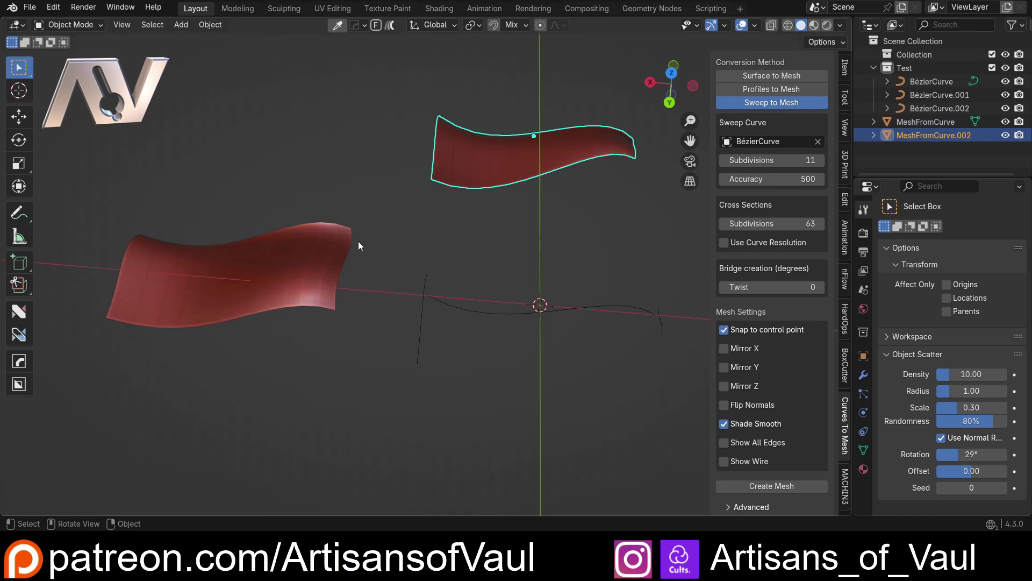
{"action": "scroll", "scroll_direction": "up", "scroll_amount": 3}
{"action": "scroll", "scroll_direction": "down", "scroll_amount": 3}
{"action": "middle_click", "coordinate": [416, 238]}
{"action": "middle_click", "coordinate": [397, 280]}
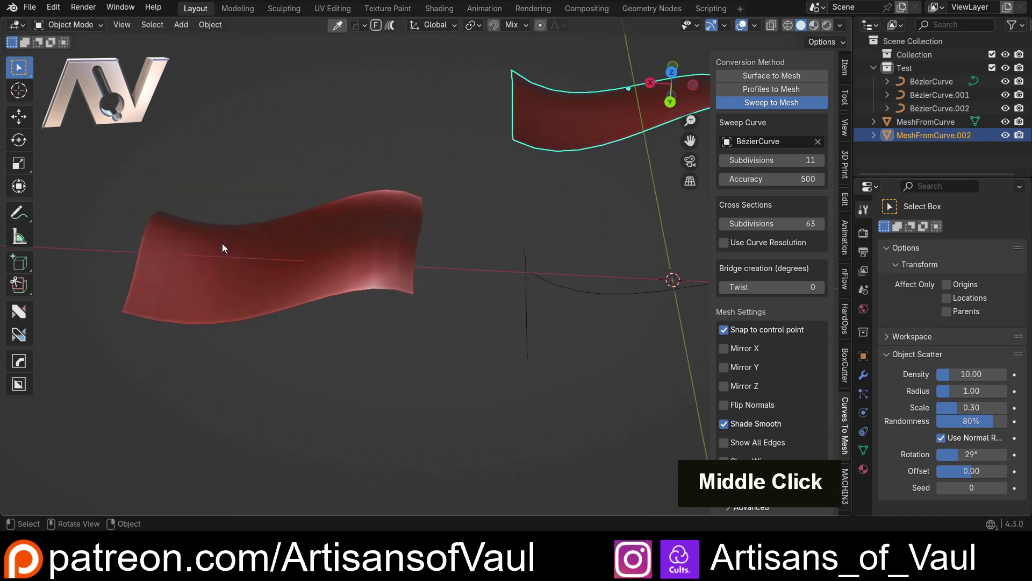
{"action": "scroll", "scroll_direction": "down", "scroll_amount": 3}
{"action": "middle_click", "coordinate": [398, 259]}
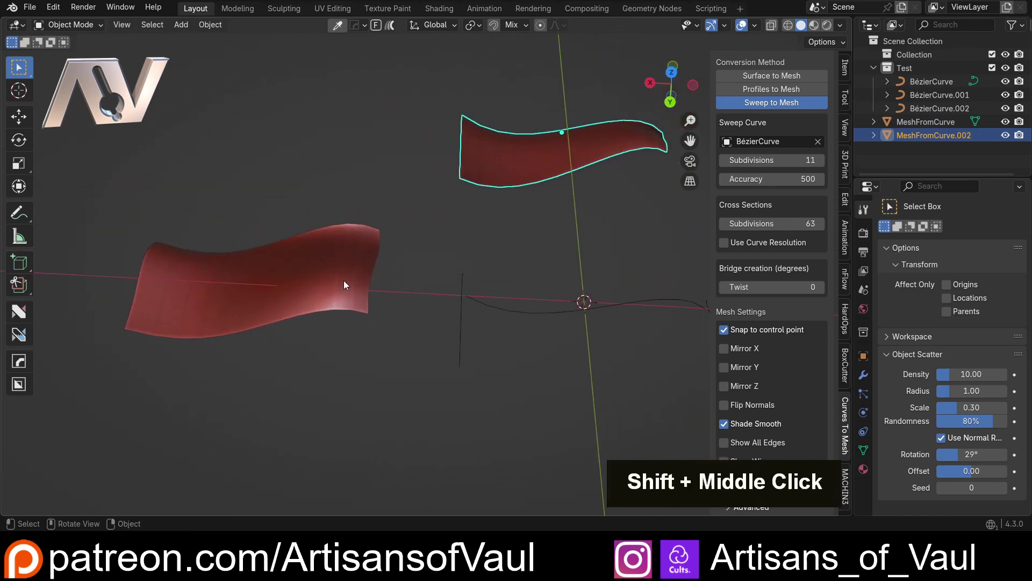
{"action": "scroll", "scroll_direction": "down", "scroll_amount": 3}
{"action": "middle_click", "coordinate": [412, 292]}
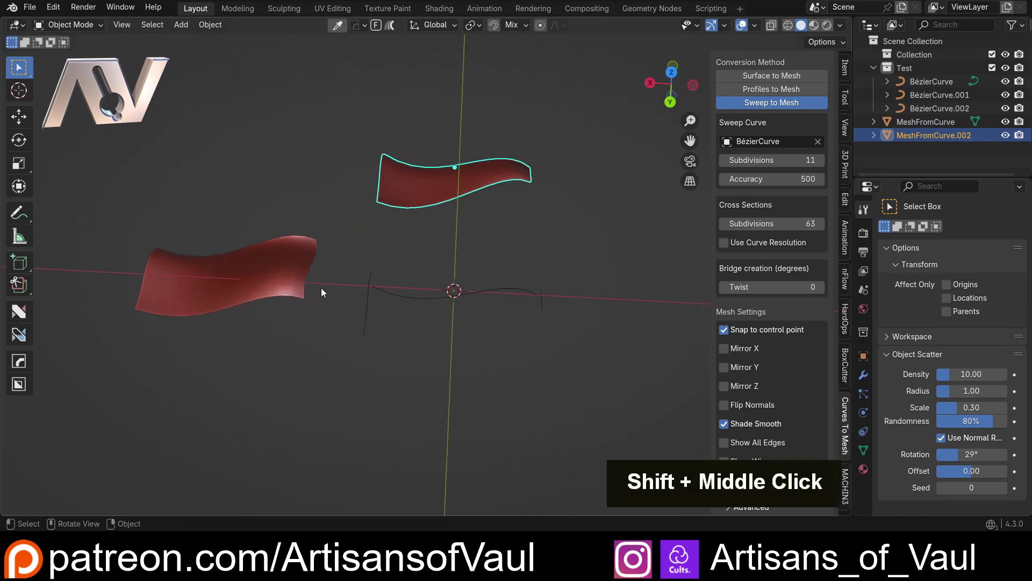